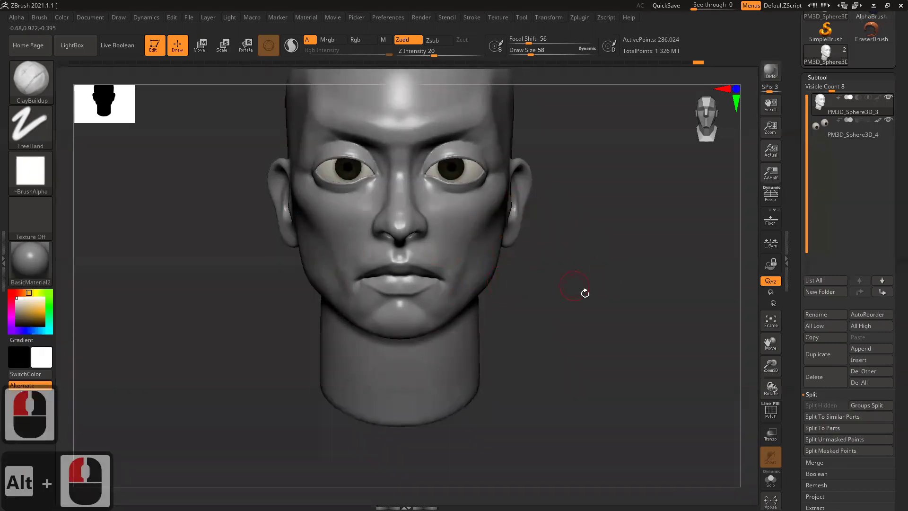
Enlarge the brush in stages and lay broad smoothing strokes over the cheeks.
key("]")
key("]")
key("]")
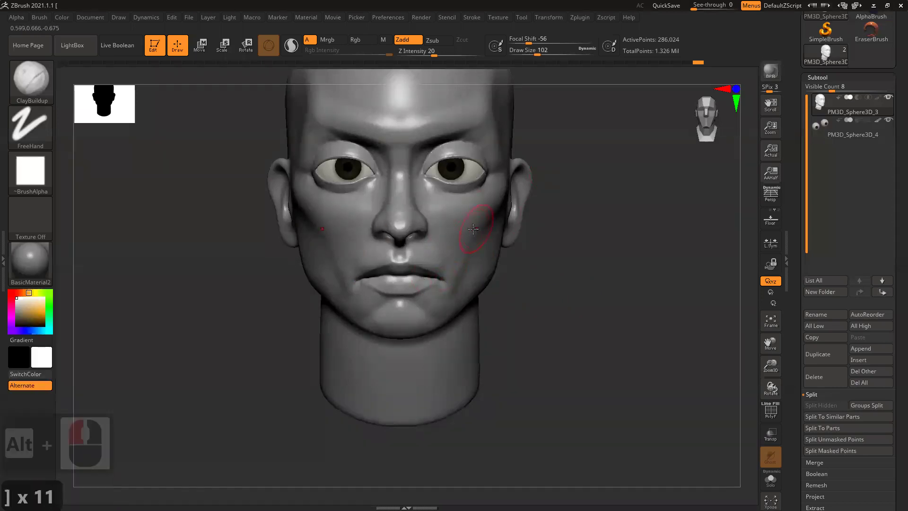
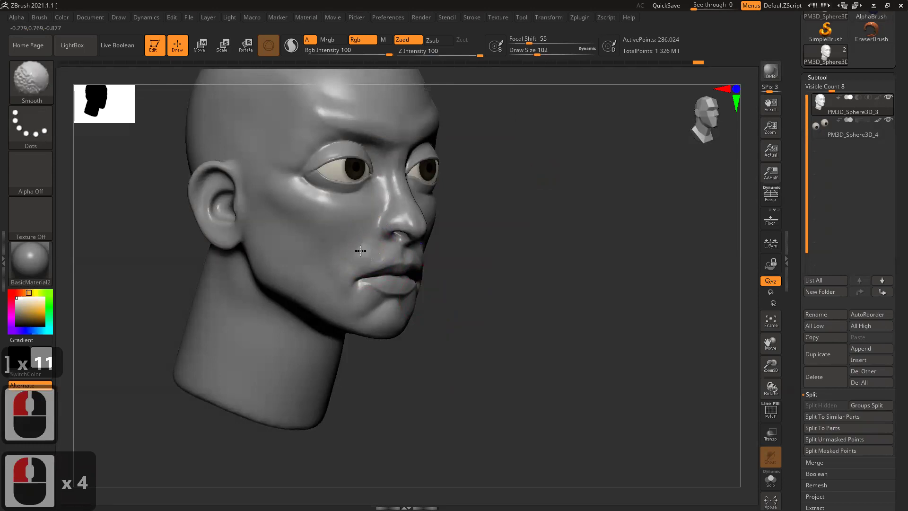
left_click(439, 269)
double_click(502, 274)
left_click(467, 220)
key("]")
key("]")
key("]")
key("]")
left_click(531, 254)
left_click(535, 270)
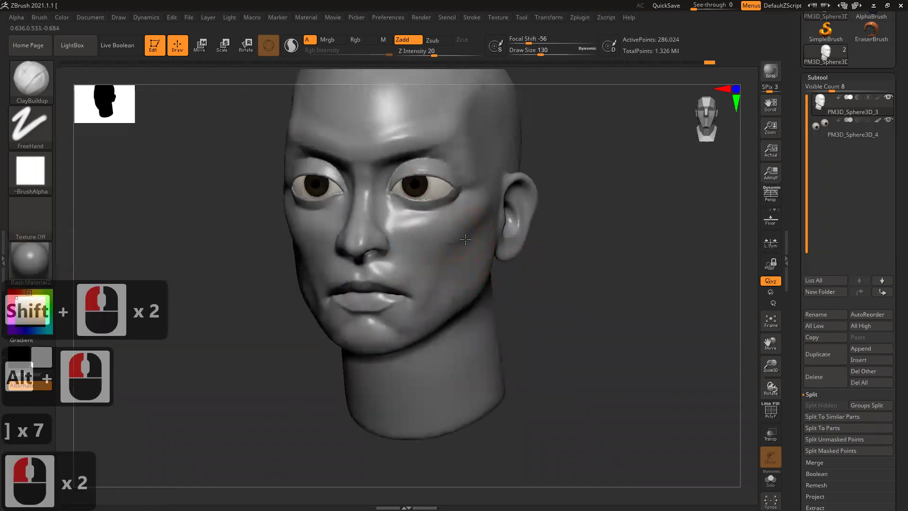
Refine the cheek beside the mouth, the mouth corners and the cheek below the eye.
left_click(464, 233)
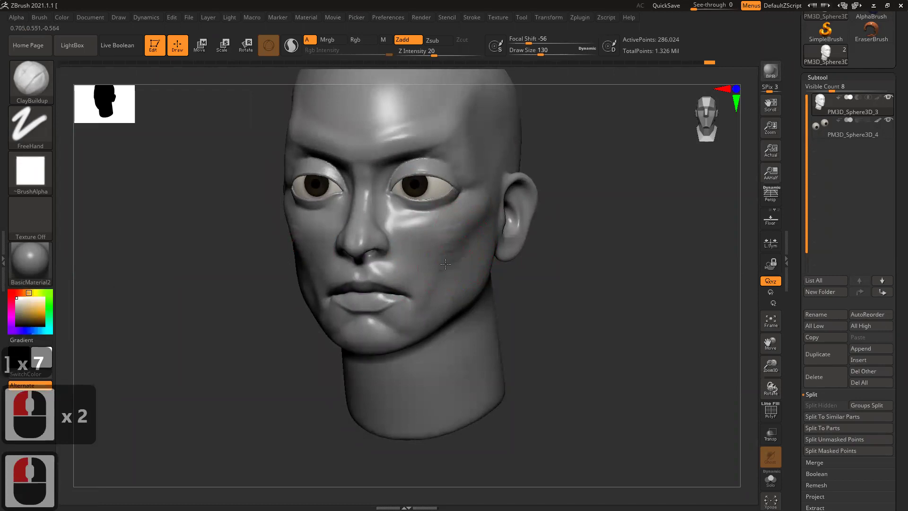
left_click(470, 232)
left_click(450, 244)
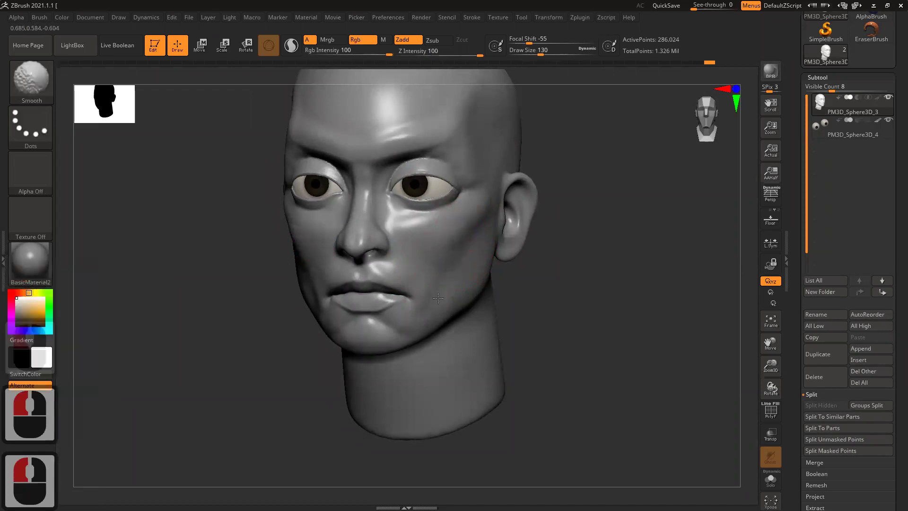
left_click(524, 287)
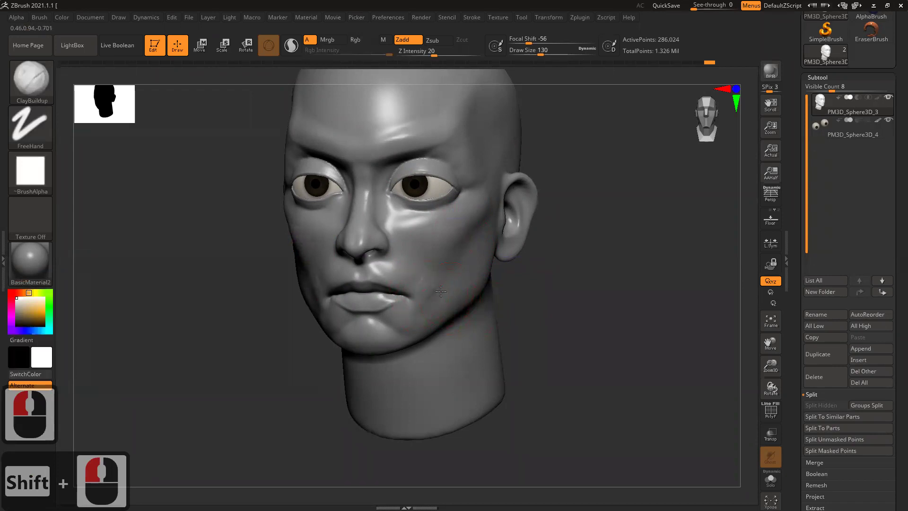
left_click(444, 290)
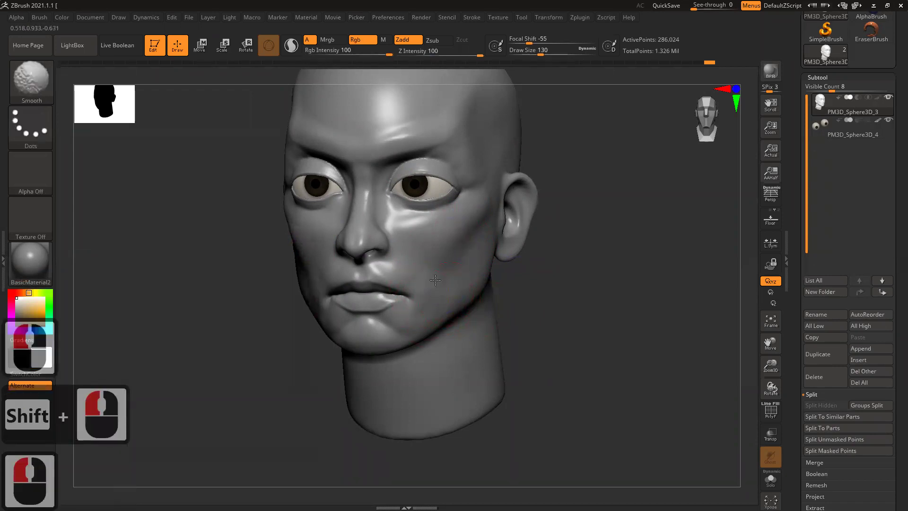
left_click(433, 256)
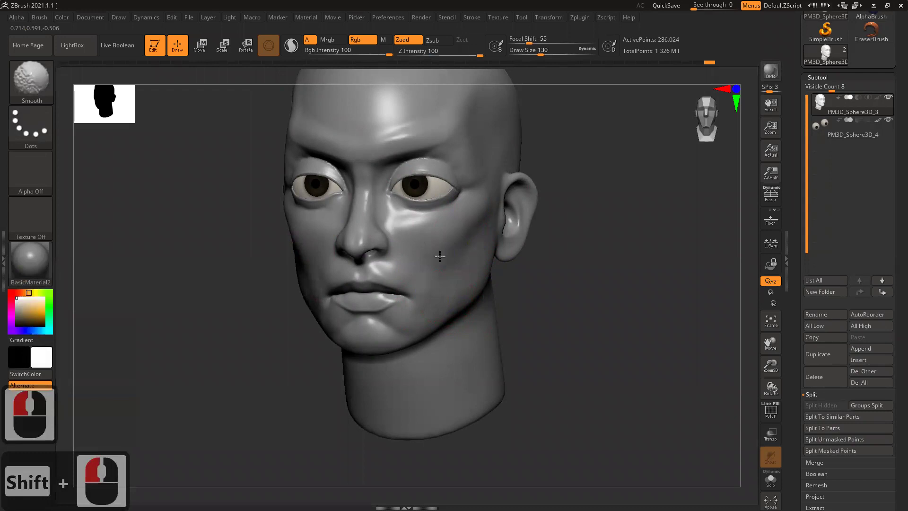
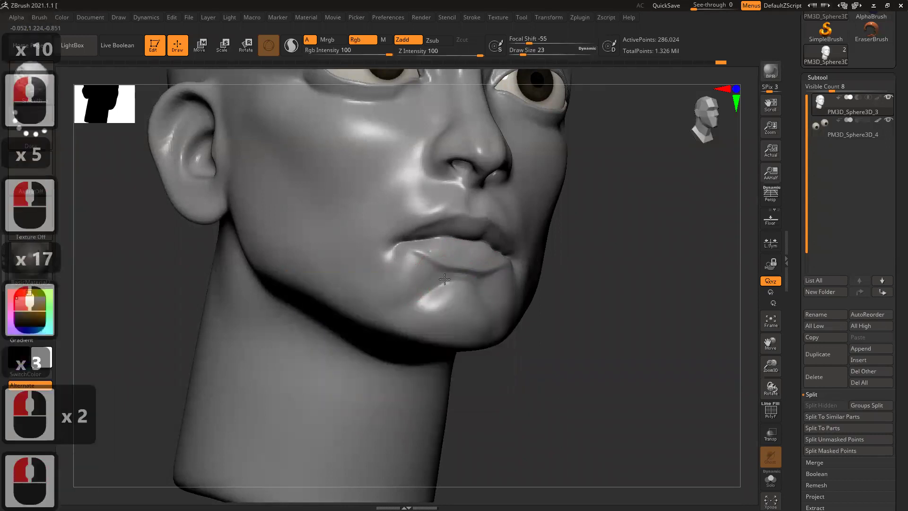
Touch up the lower lip edge, undo stray strokes and smooth the chin below the lip.
left_click(421, 258)
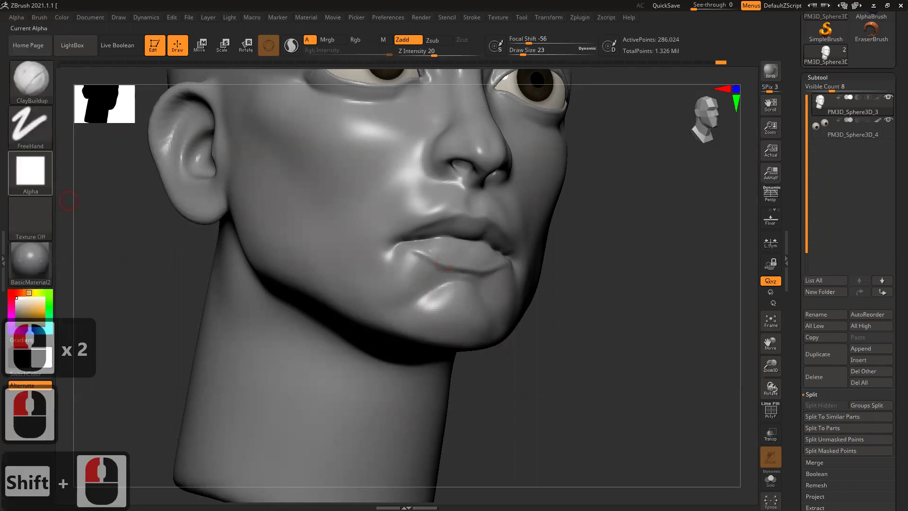
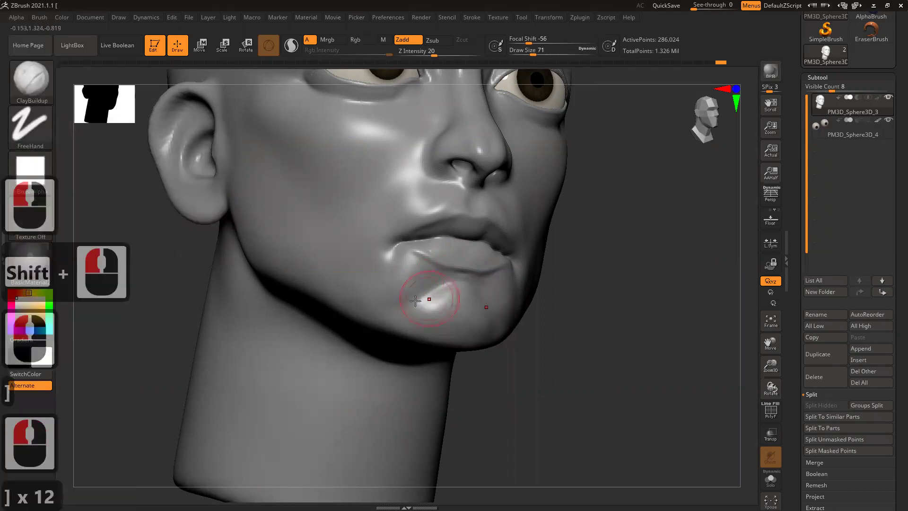
key("ctrl+z")
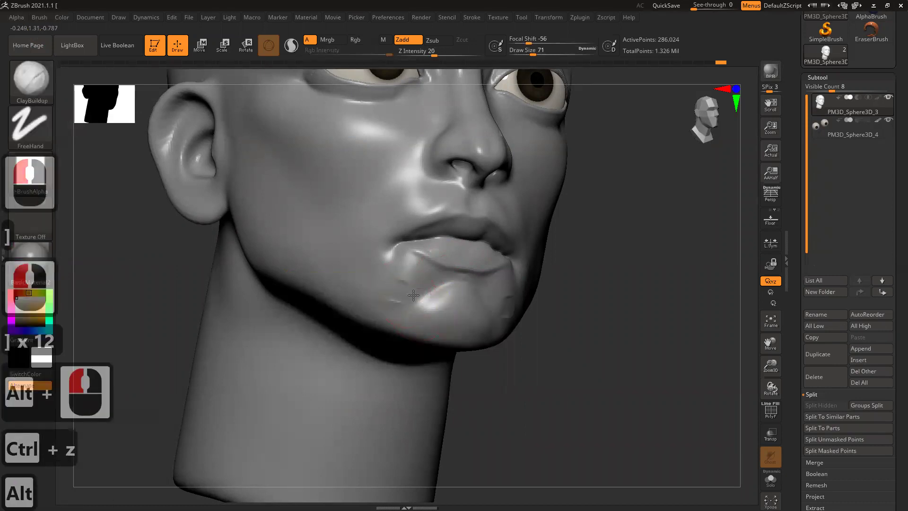
key("ctrl+z")
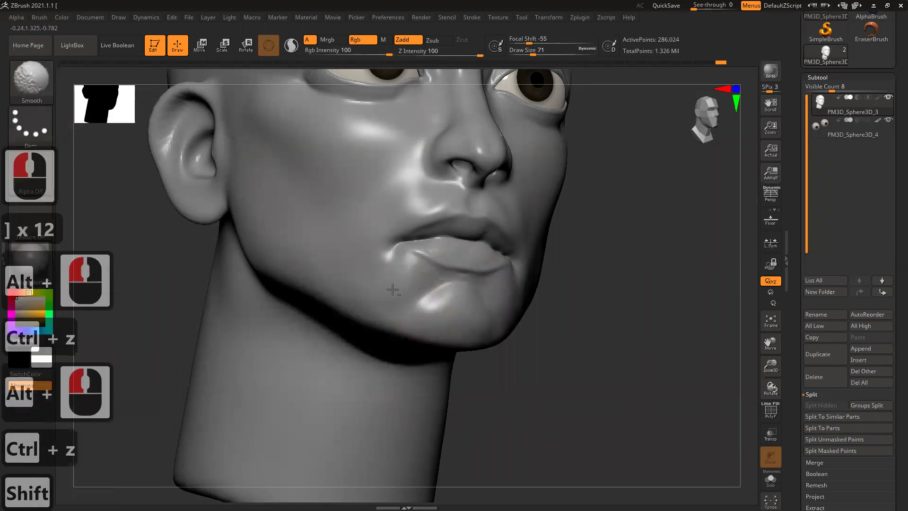
double_click(411, 288)
left_click(411, 288)
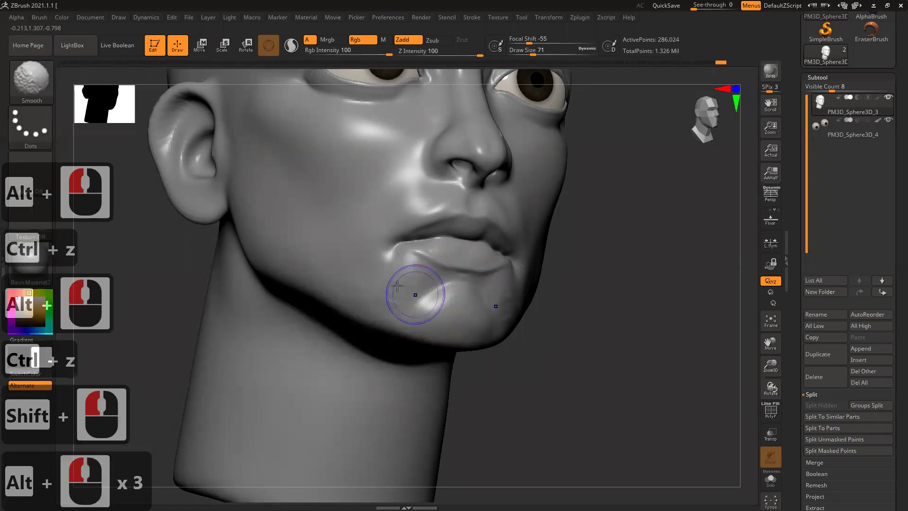
left_click(648, 303)
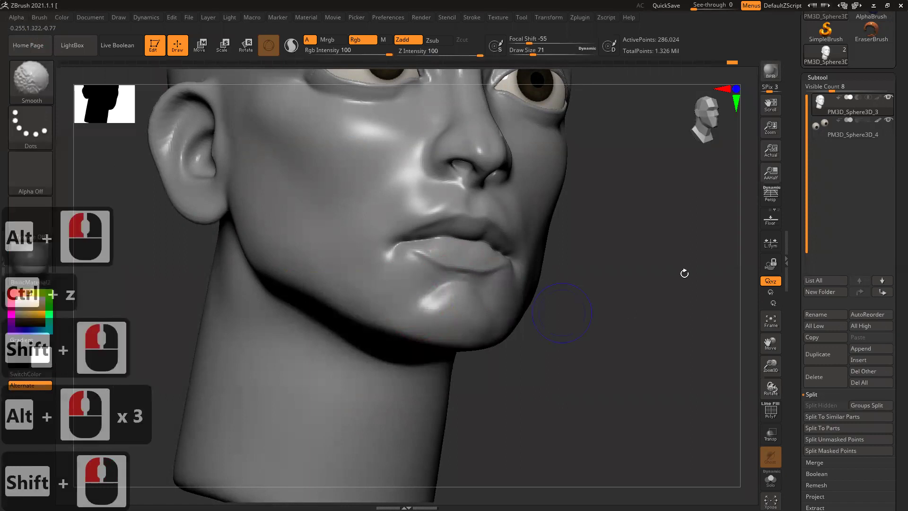
left_click(516, 335)
left_click(615, 319)
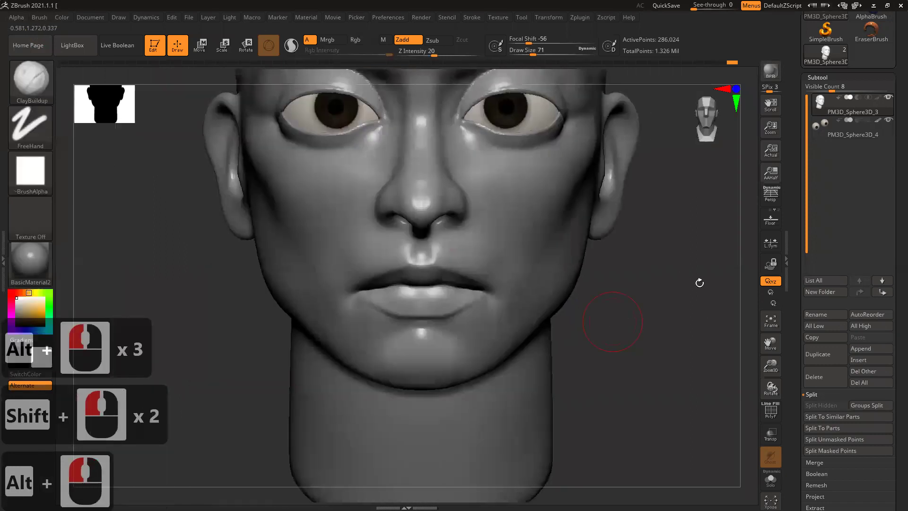
left_click(648, 364)
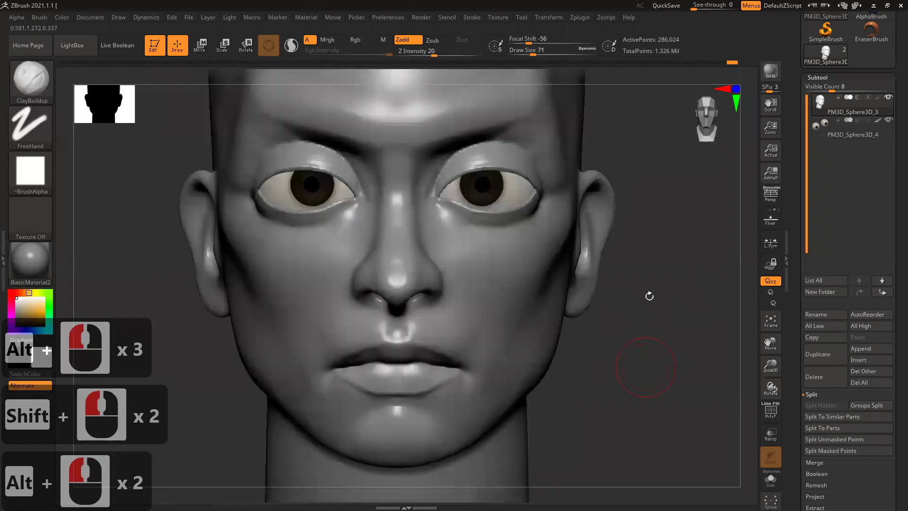
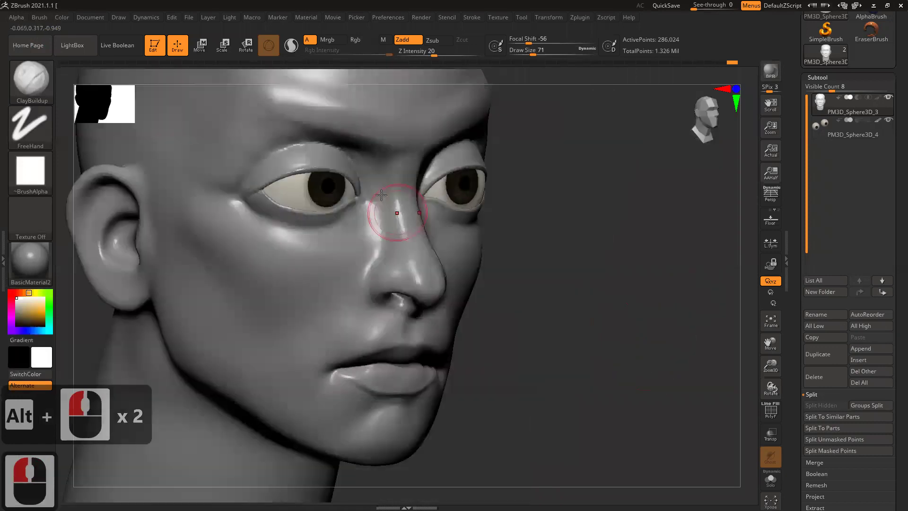
Smooth the bridge and side of the nose and refine the cheek beside it.
left_click(397, 242)
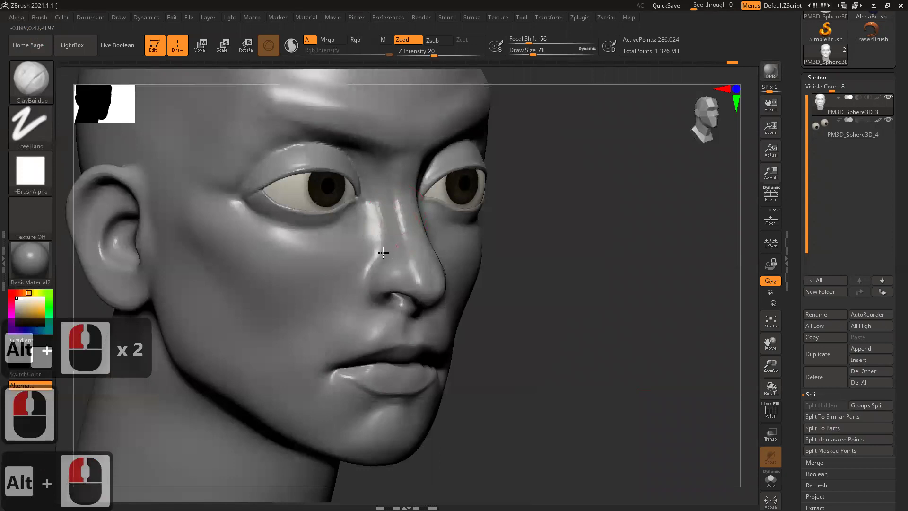
double_click(386, 253)
left_click(386, 203)
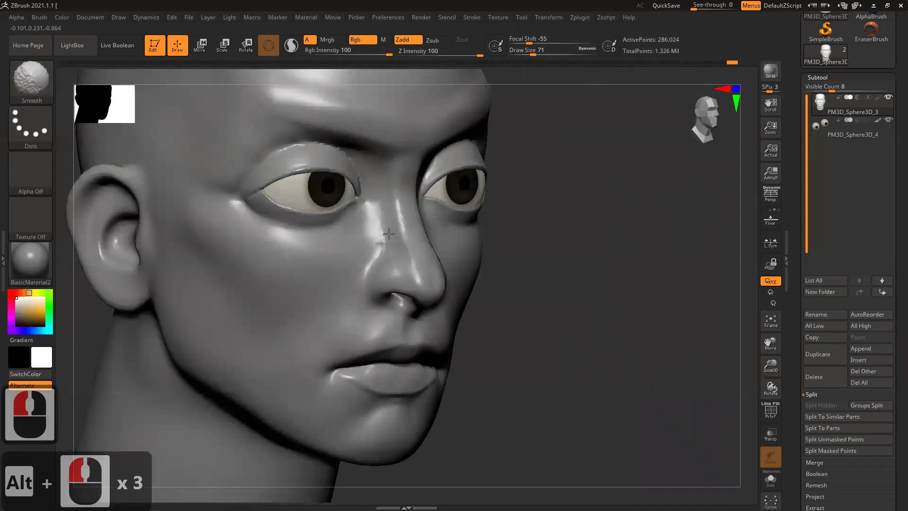
left_click(368, 253)
left_click(602, 297)
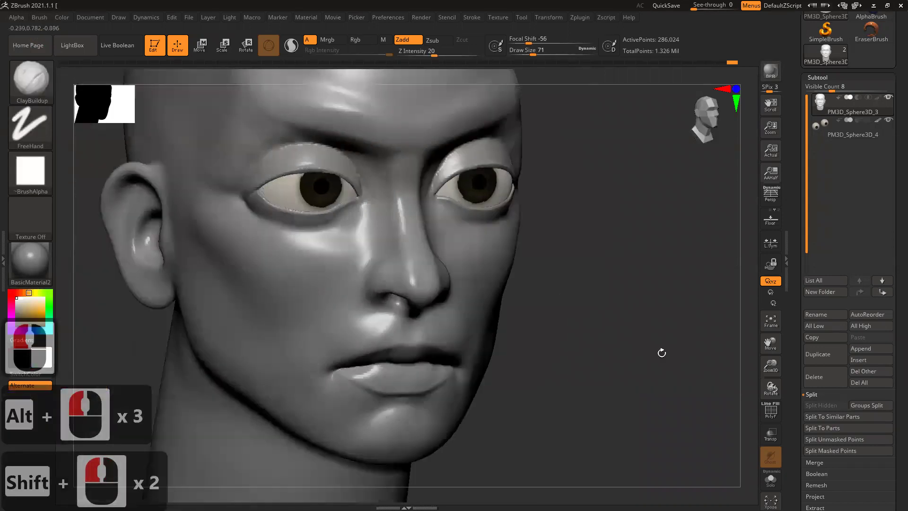
left_click(643, 356)
left_click(457, 280)
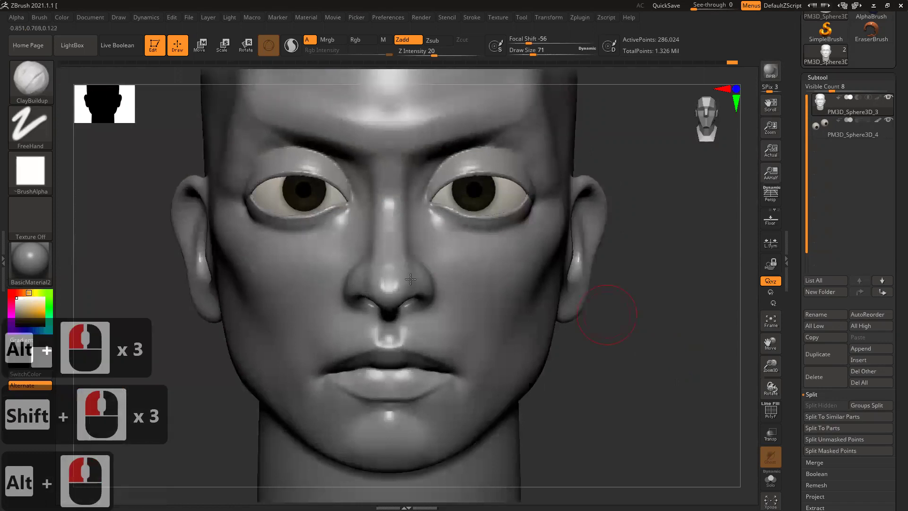
left_click(543, 297)
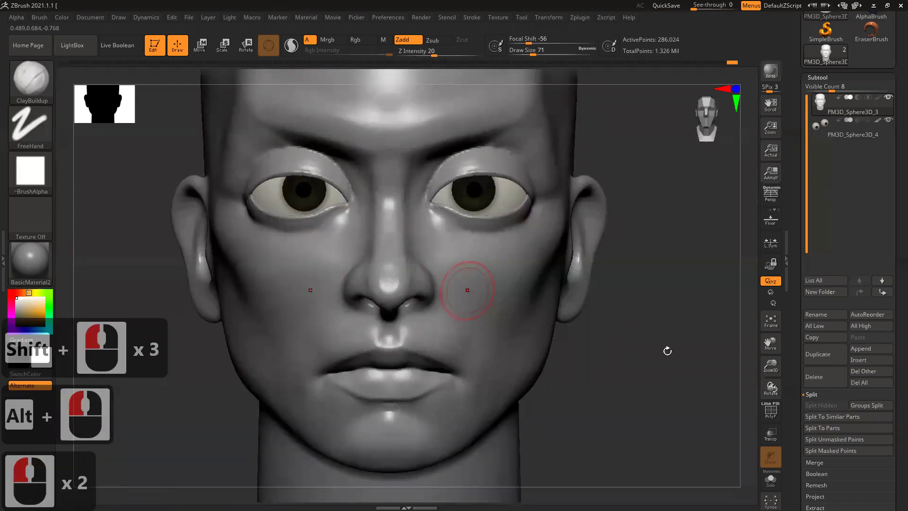
left_click(354, 242)
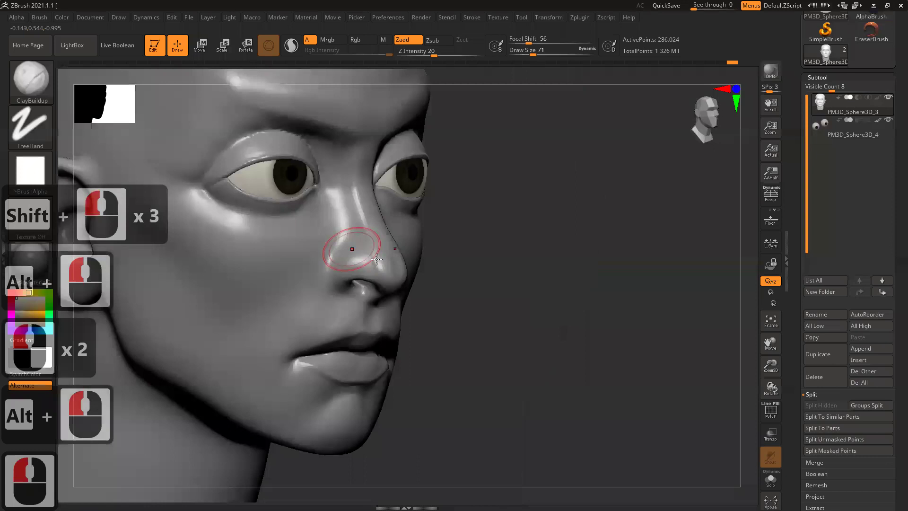
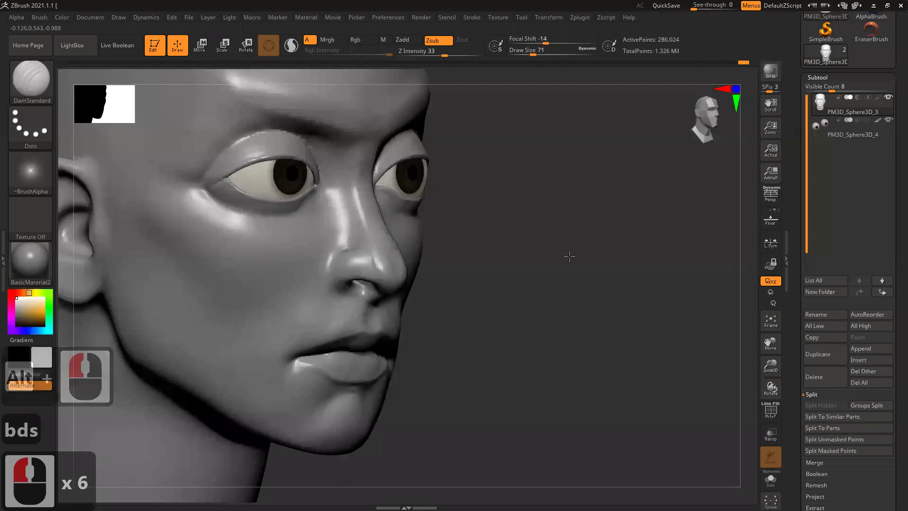
Carve in around the nostril with Zsub, shape the nostril wing, cheek hollow and lower lip.
left_click(428, 258)
left_click(350, 250)
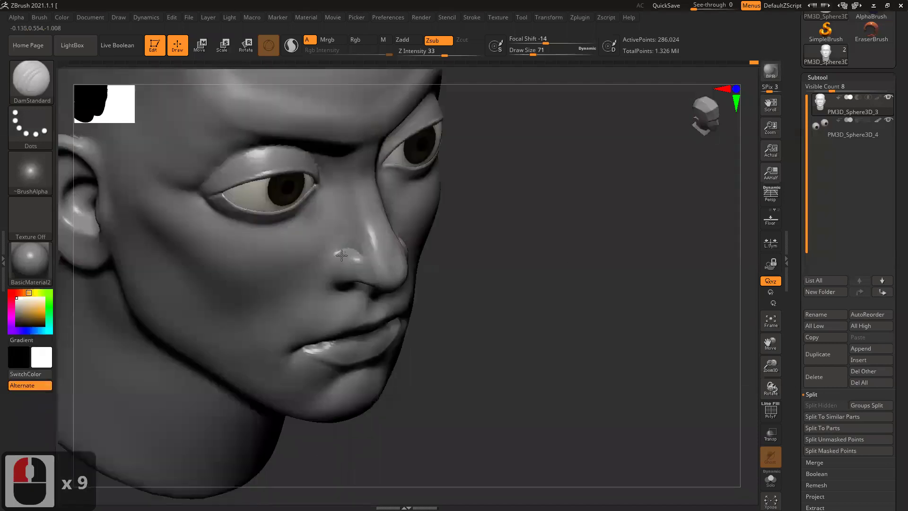
left_click(351, 246)
double_click(348, 261)
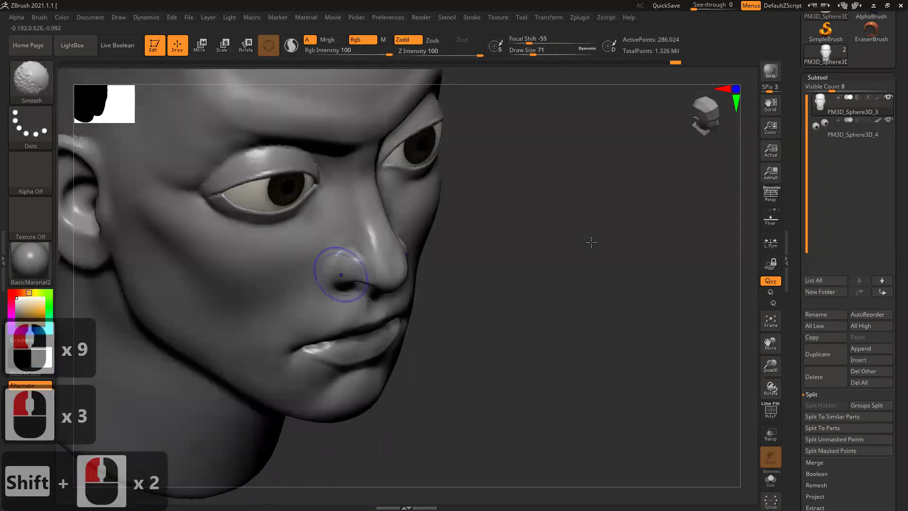
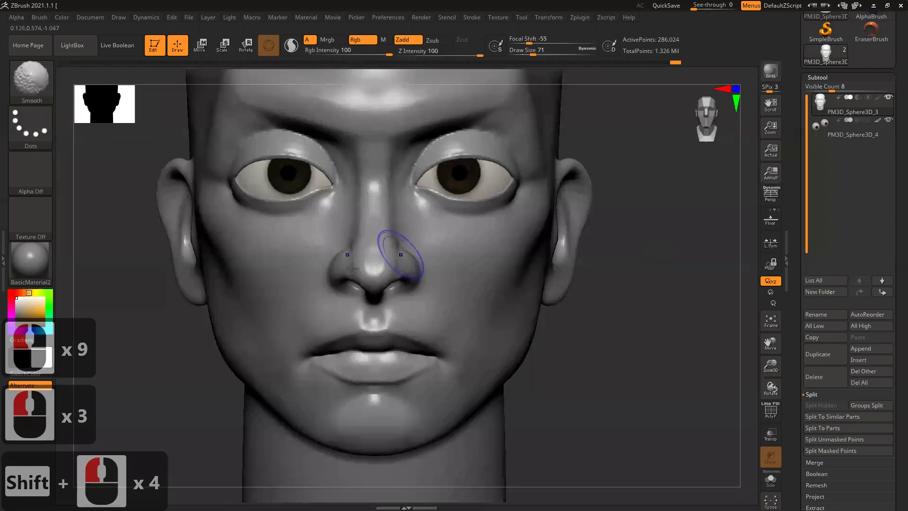
double_click(505, 266)
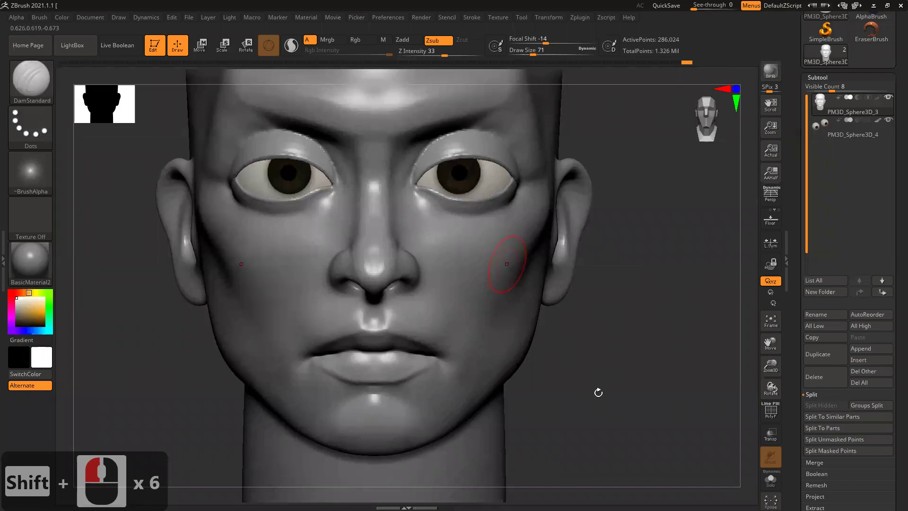
left_click(642, 381)
left_click(430, 294)
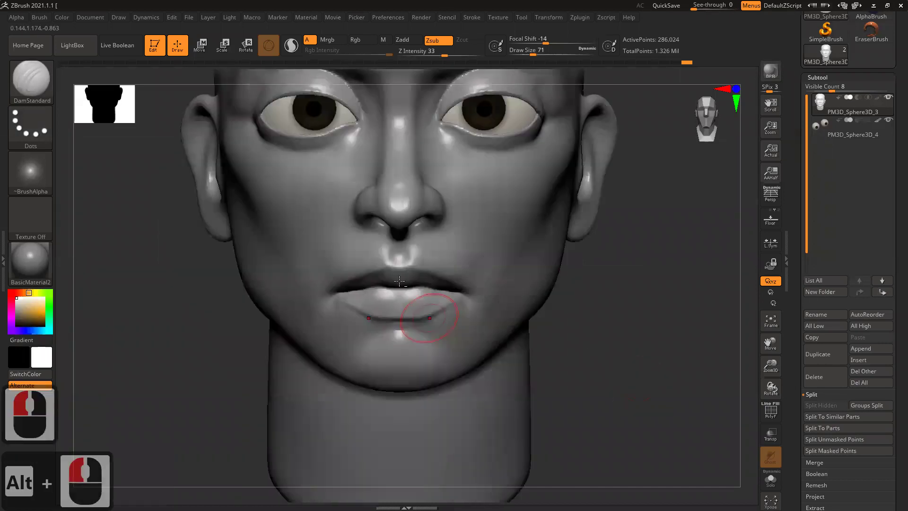
right_click(400, 279)
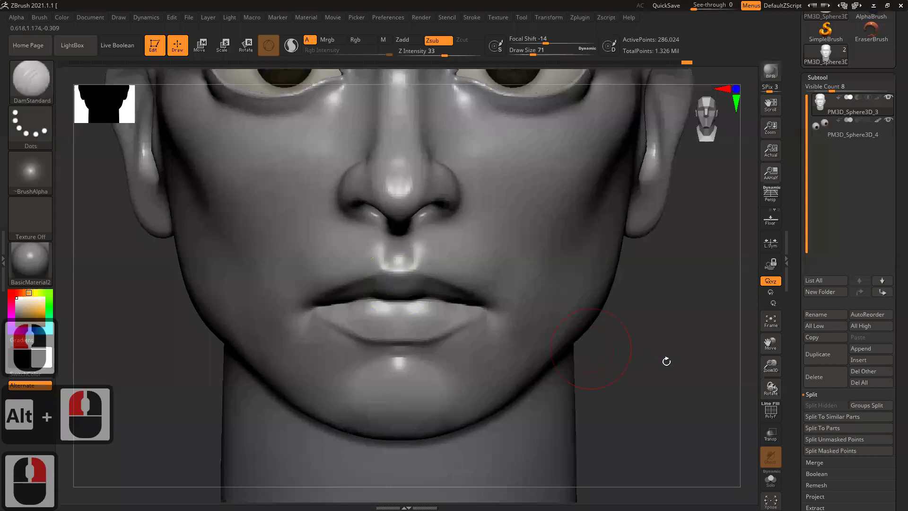
right_click(544, 336)
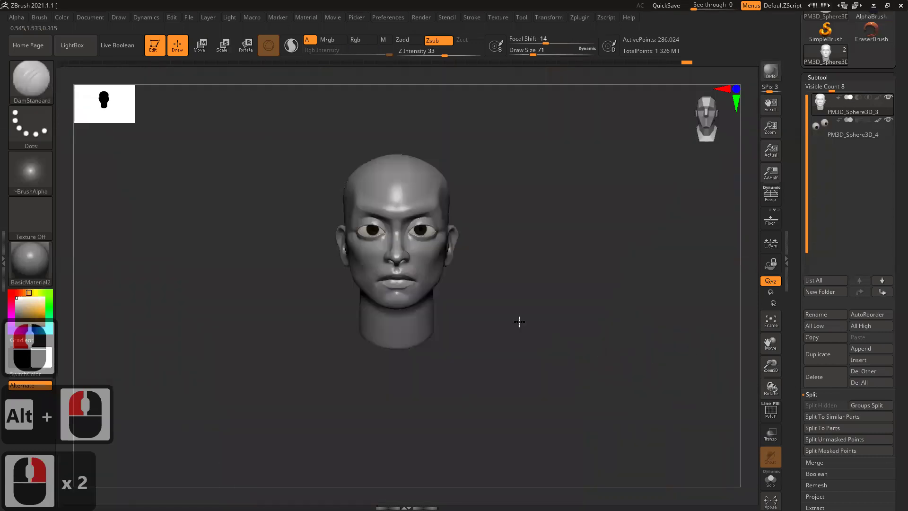
left_click(557, 318)
left_click(523, 320)
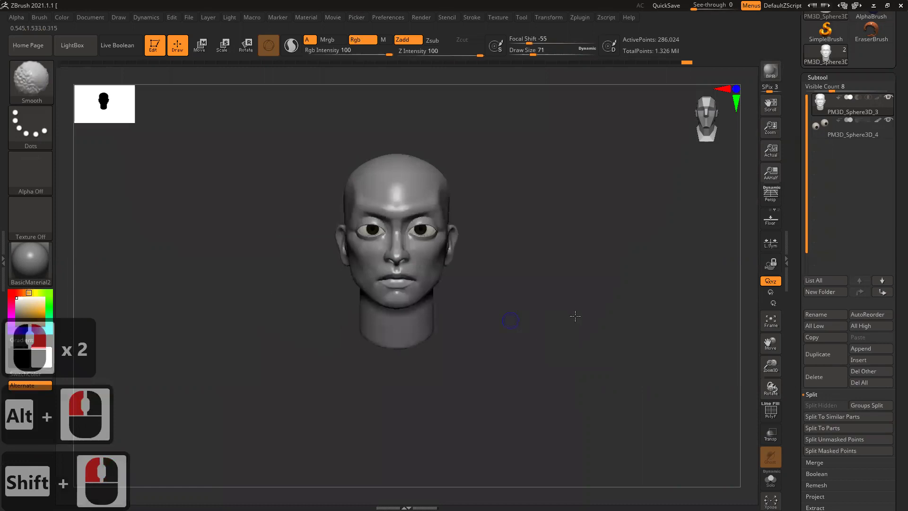
double_click(214, 333)
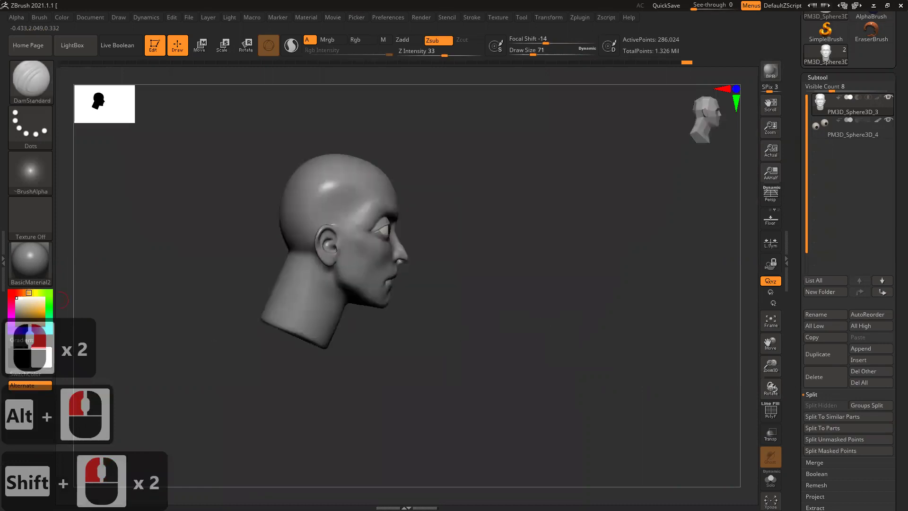
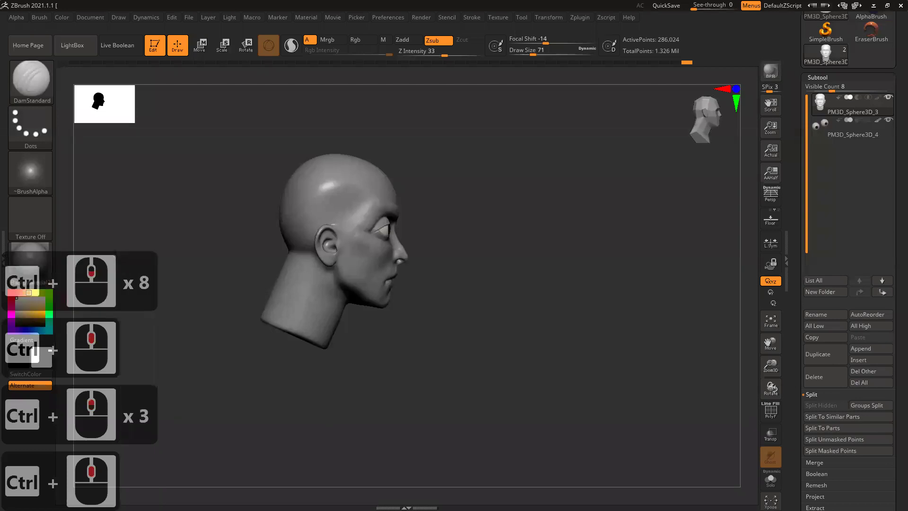
left_click(608, 333)
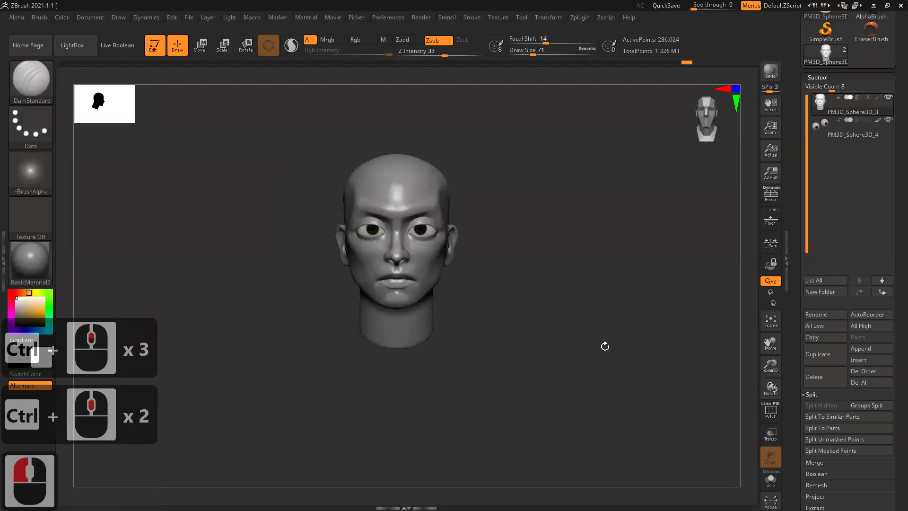
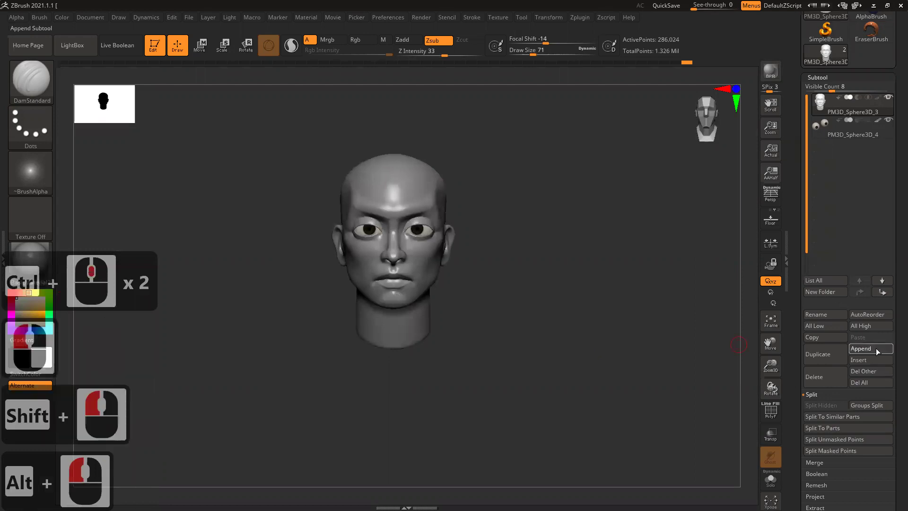
Append a Sphere3D subtool, move it below the head with the gizmo and widen it.
left_click(879, 351)
left_click(541, 310)
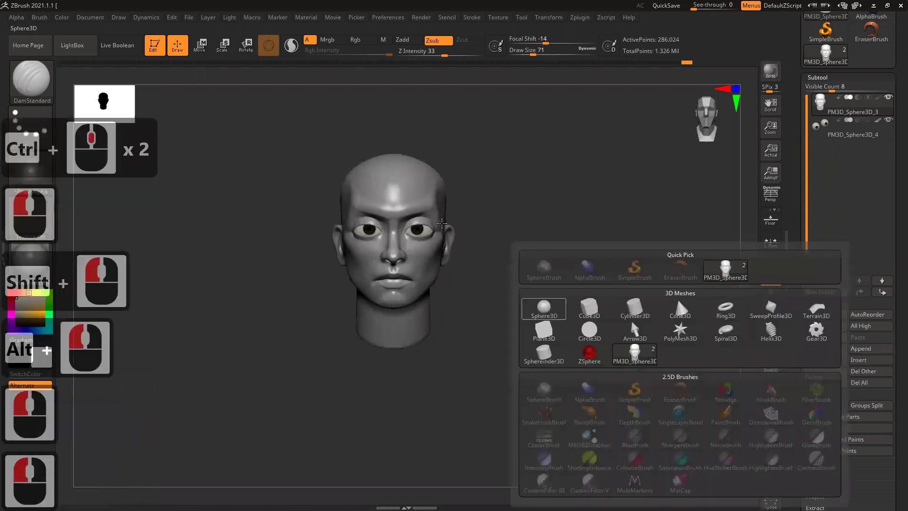
double_click(563, 221)
key("w")
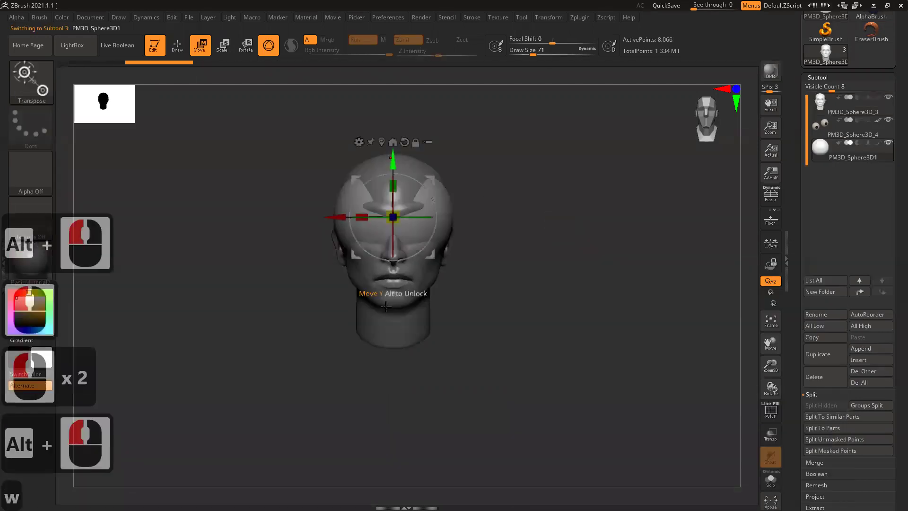
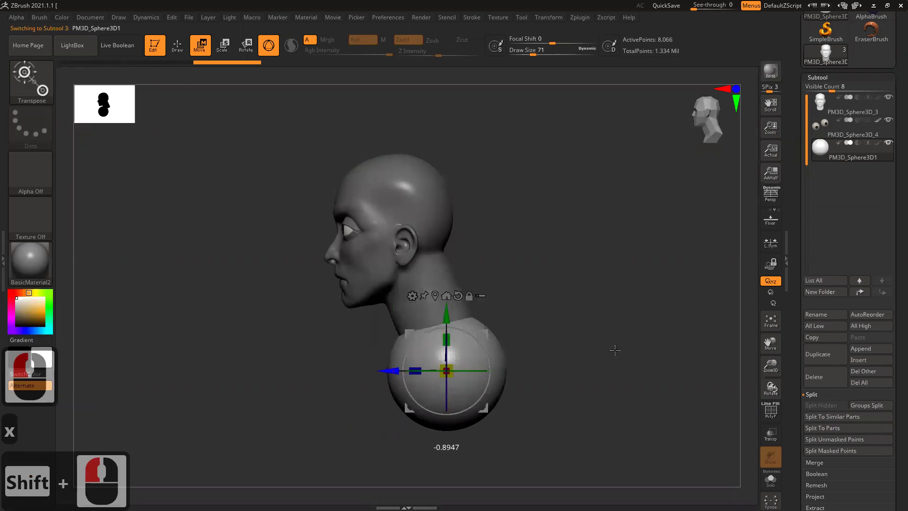
left_click(407, 362)
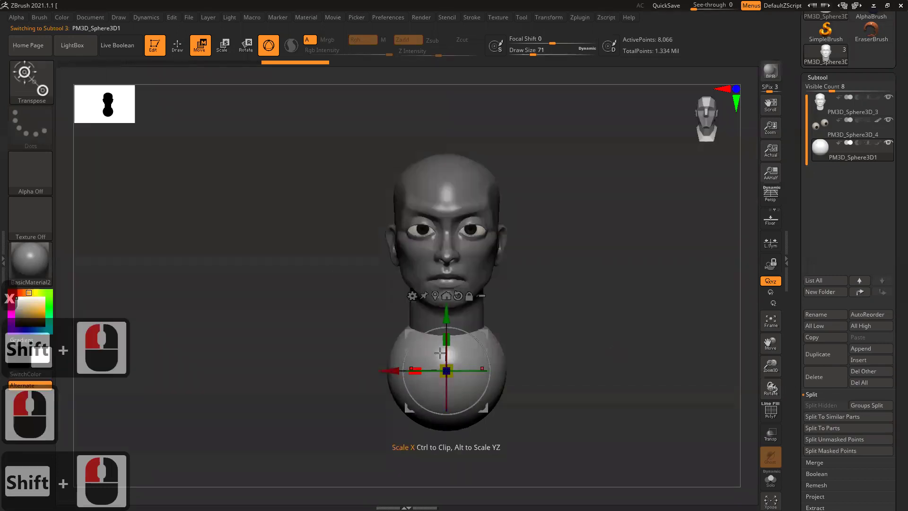
left_click(449, 342)
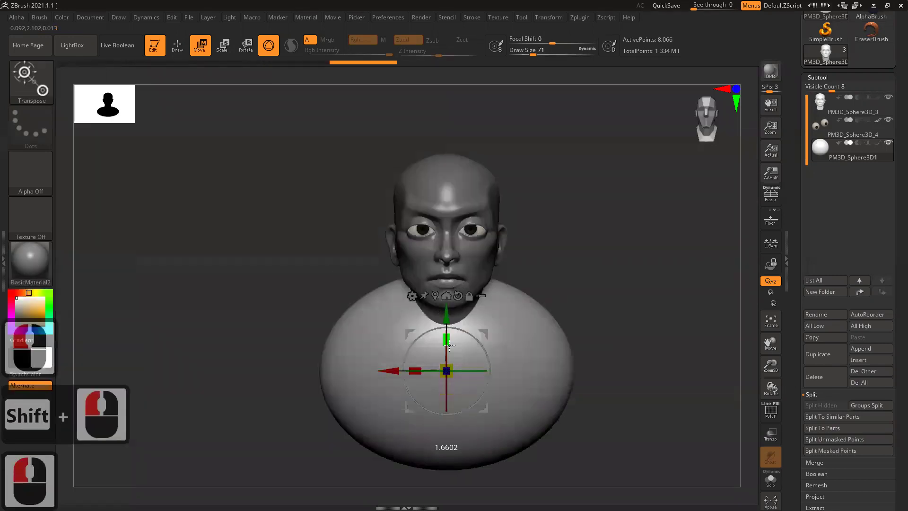
Squash the sphere vertically into an oval under the neck and reframe the whole bust.
left_click(446, 373)
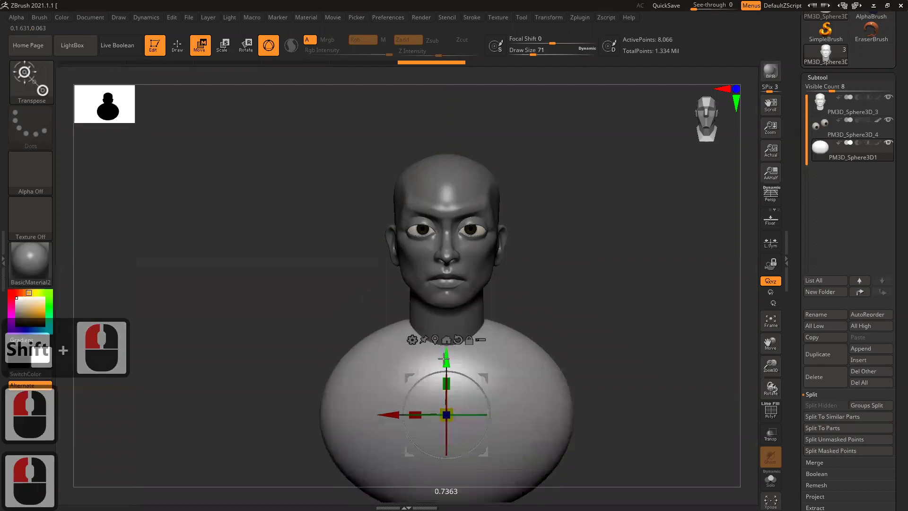
left_click(575, 304)
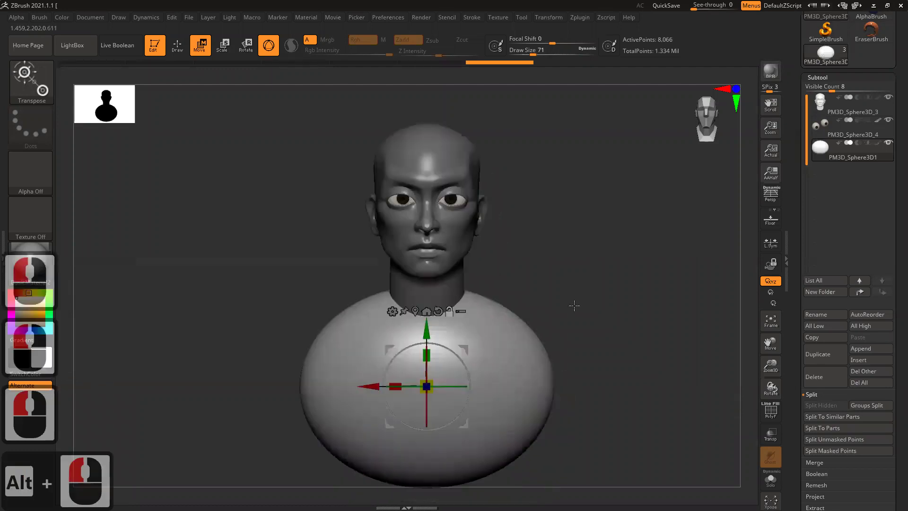
type("bmv")
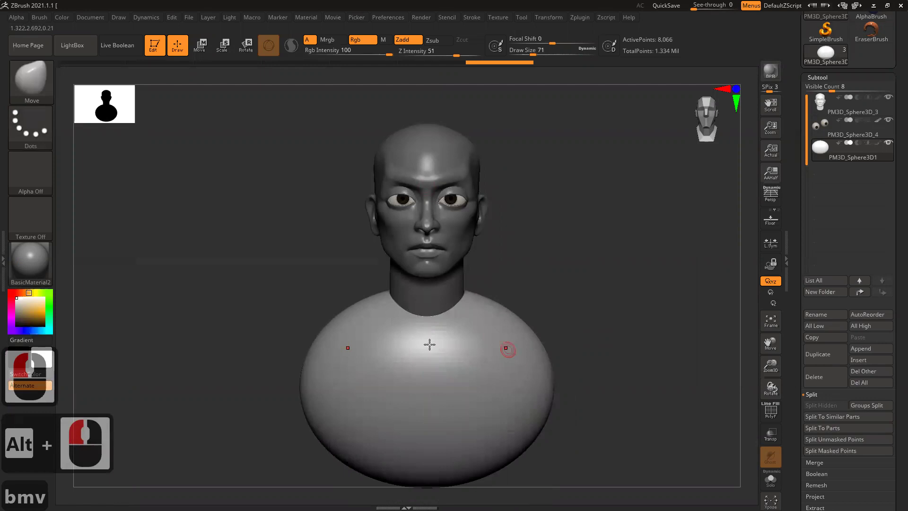
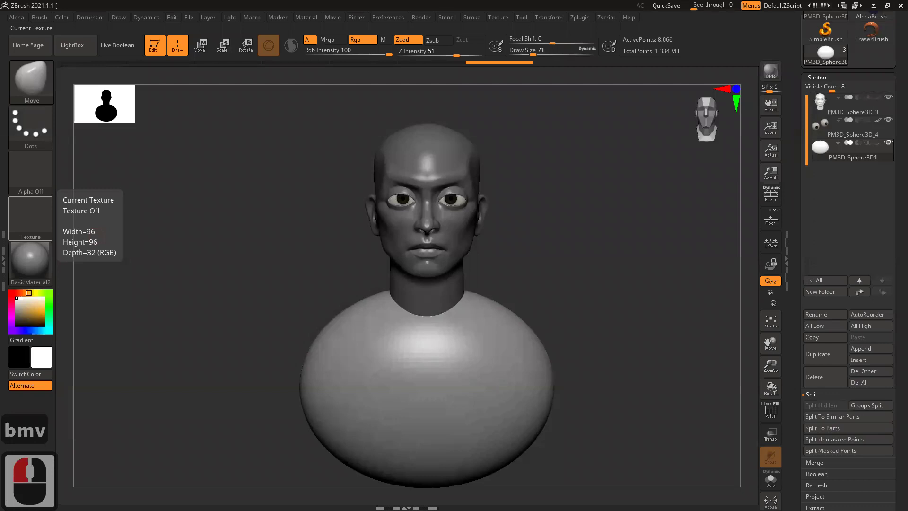
left_click(626, 333)
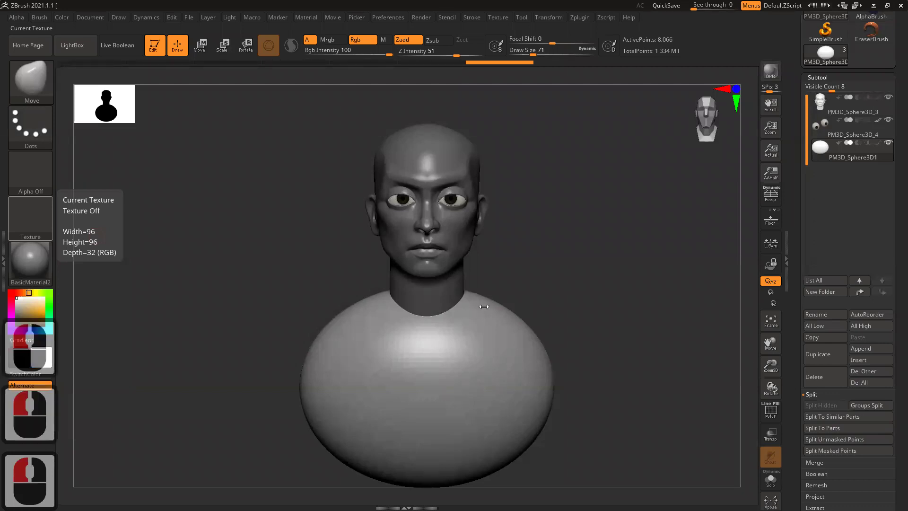
Select the body with the Move brush and push in the lower sides of the torso, checking from several views.
left_click(518, 317)
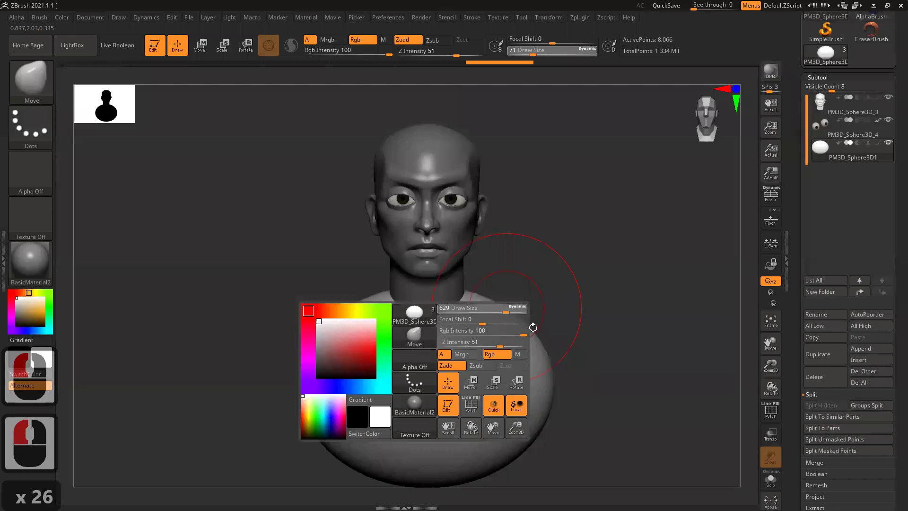
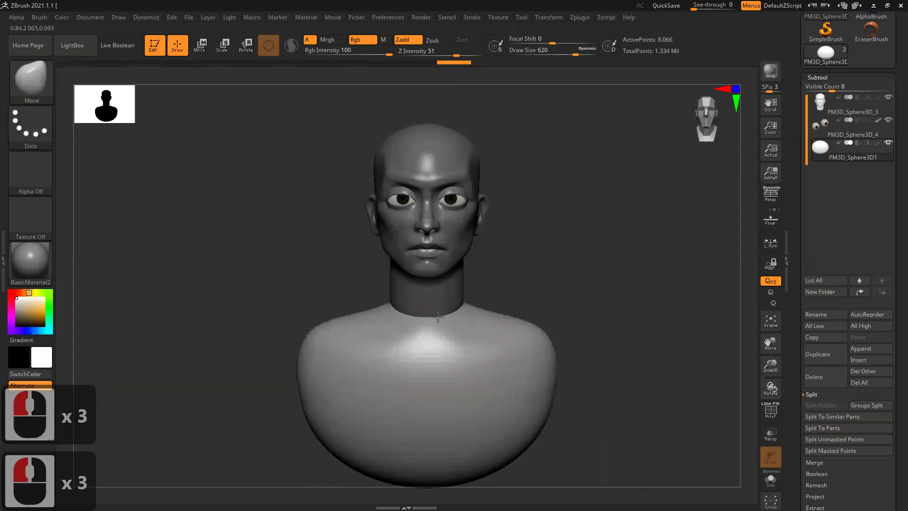
left_click(414, 323)
left_click(328, 346)
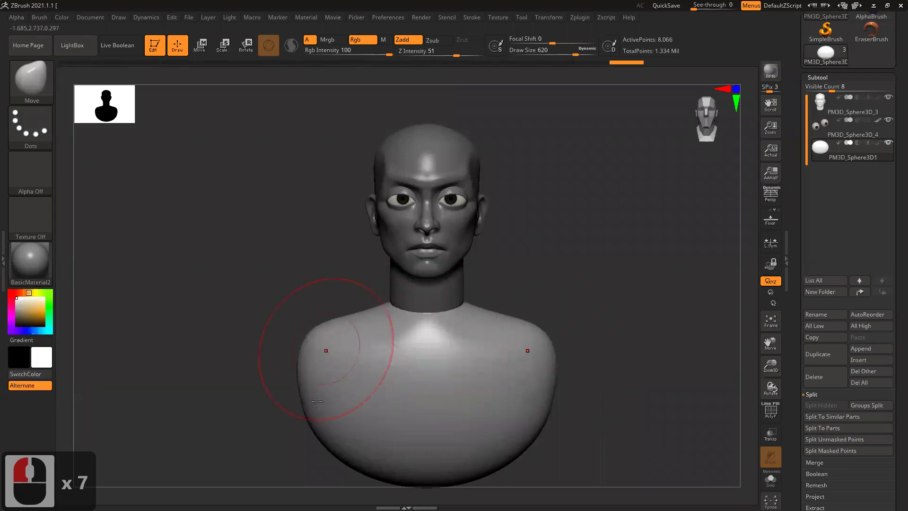
left_click(350, 406)
left_click(346, 415)
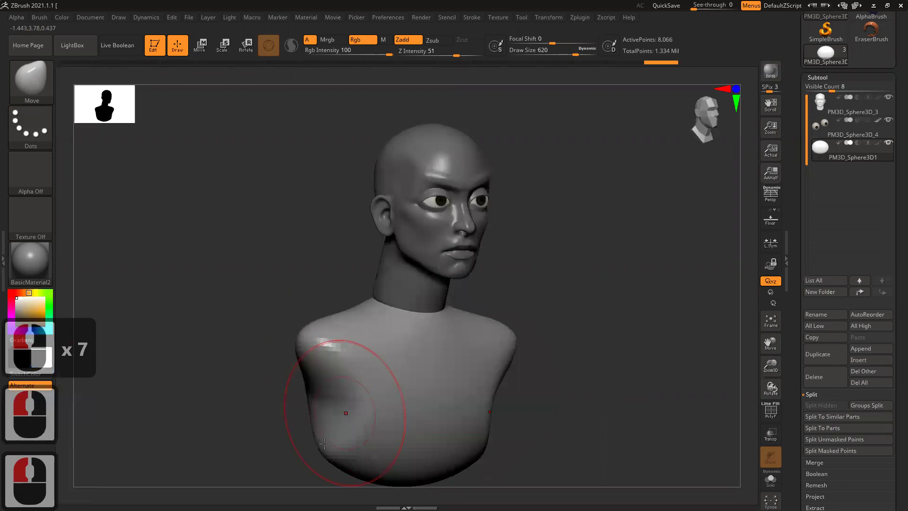
left_click(344, 445)
left_click(345, 409)
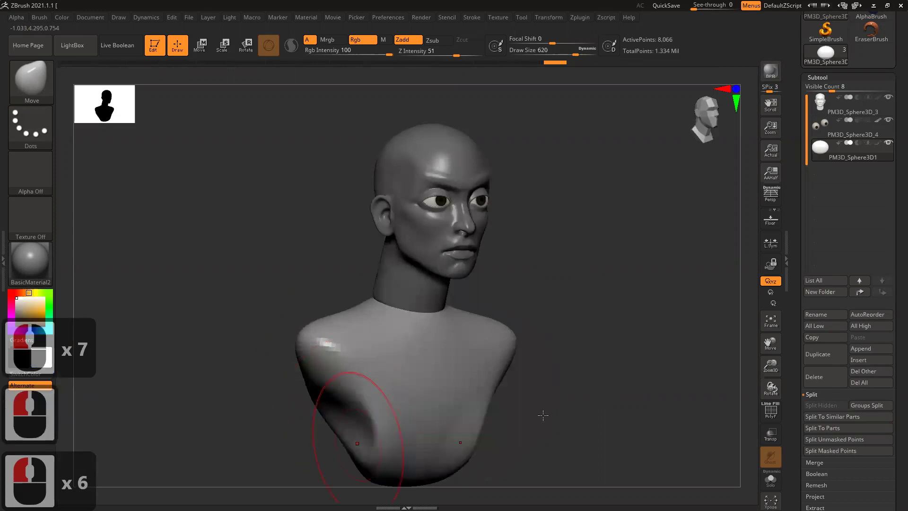
left_click(544, 413)
left_click(365, 444)
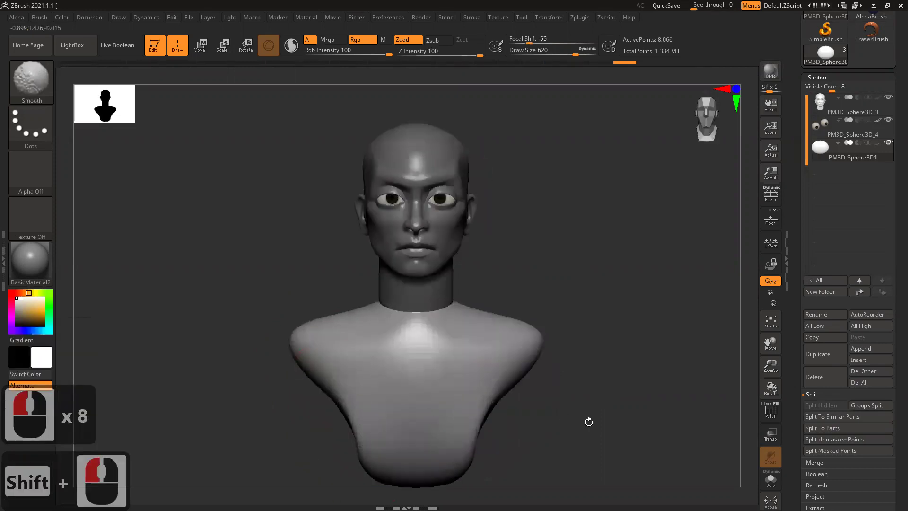
double_click(634, 416)
double_click(373, 385)
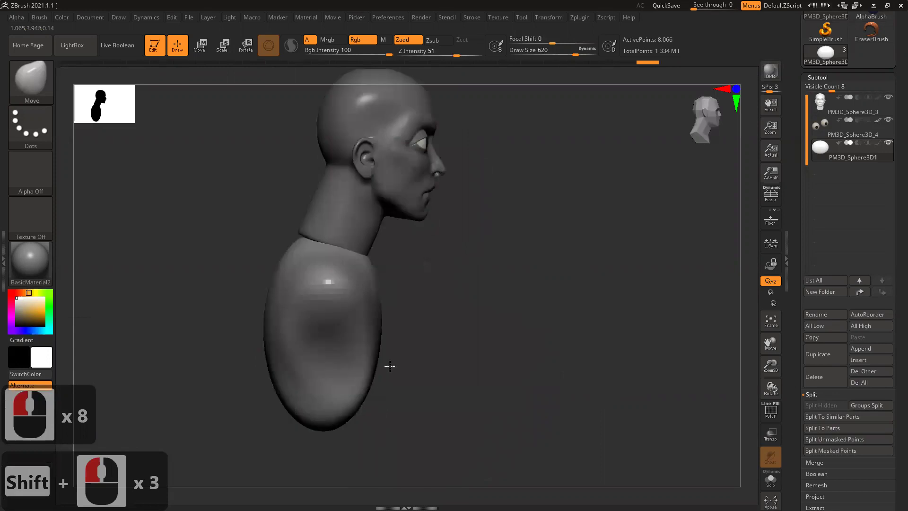
double_click(385, 341)
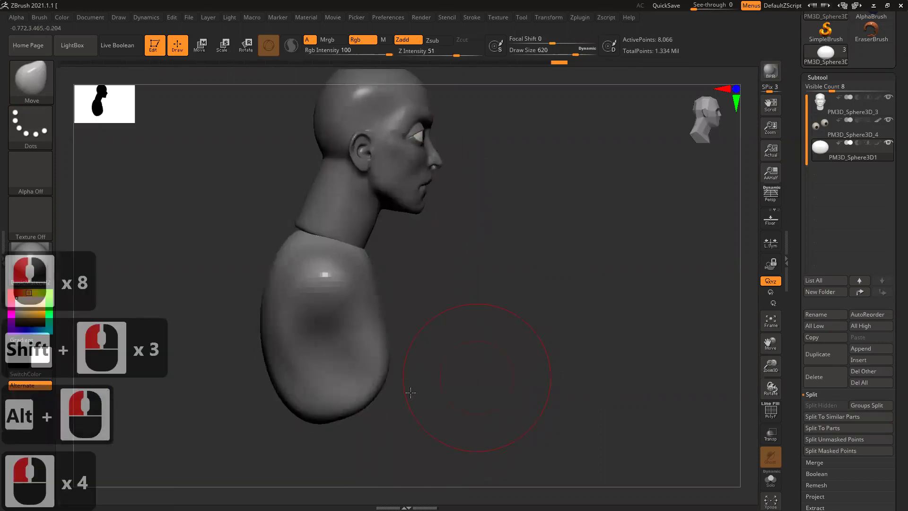
Shape the shoulders where they meet the neck, checking the bust from behind and in profile.
left_click(406, 396)
left_click(404, 341)
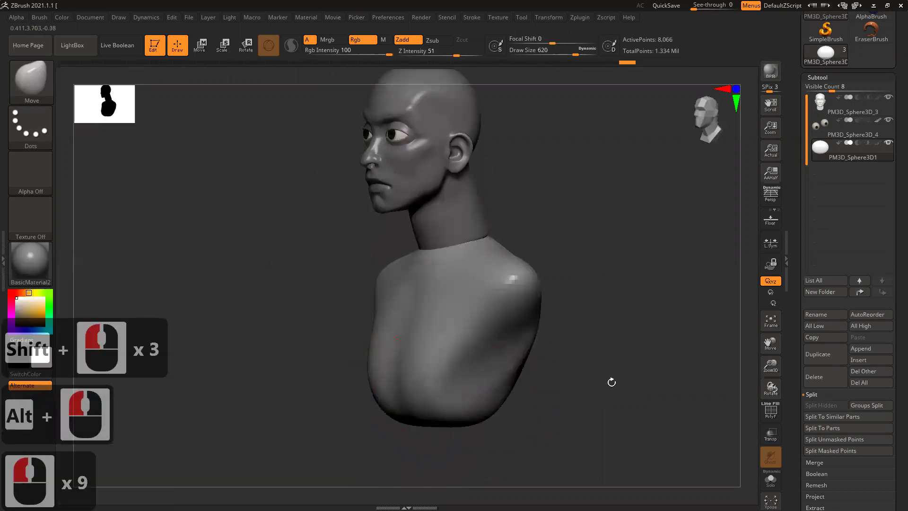
double_click(612, 366)
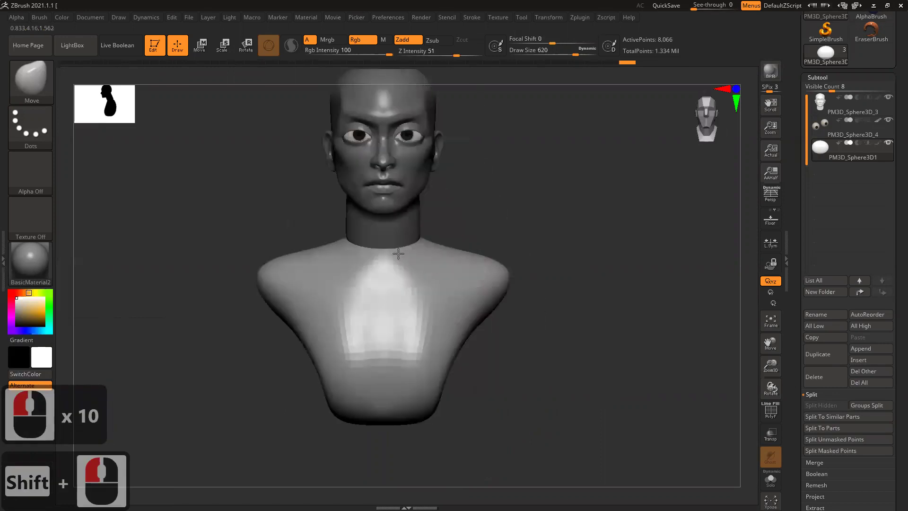
double_click(427, 251)
left_click(445, 244)
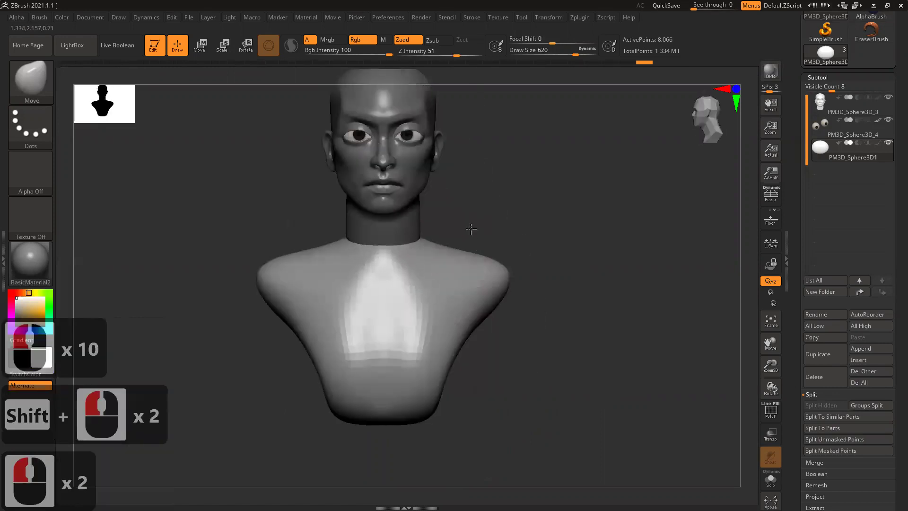
left_click(460, 234)
left_click(368, 211)
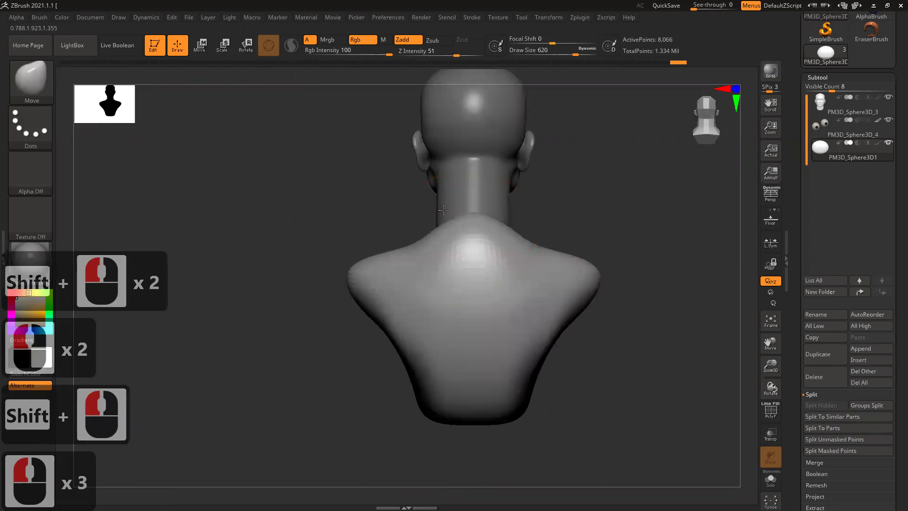
left_click(359, 285)
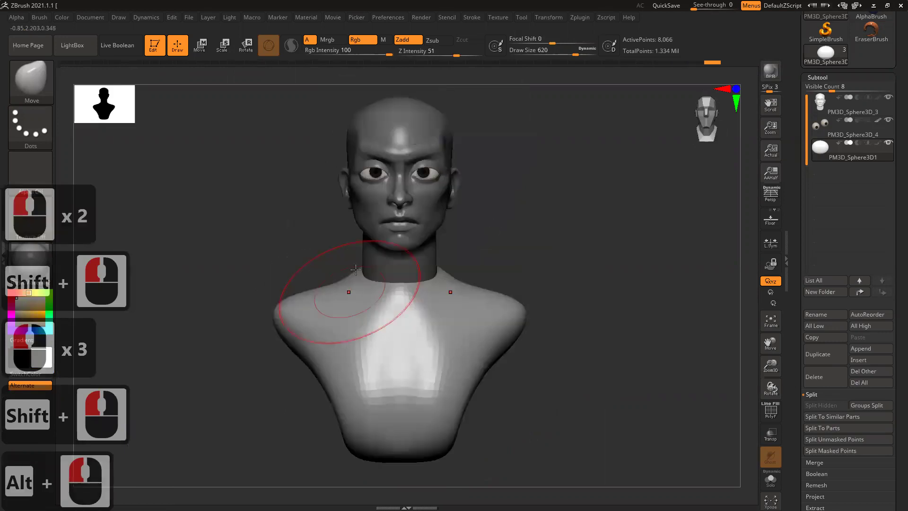
left_click(349, 274)
left_click(378, 238)
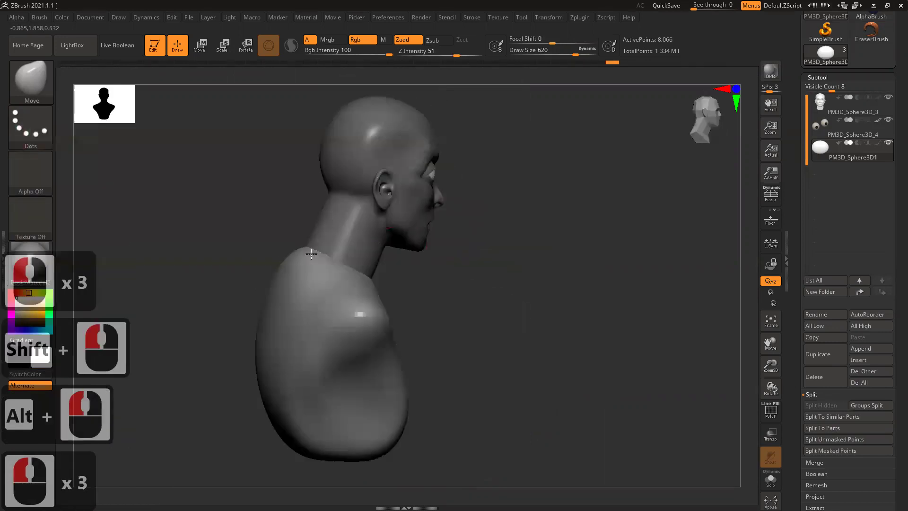
left_click(318, 251)
left_click(551, 332)
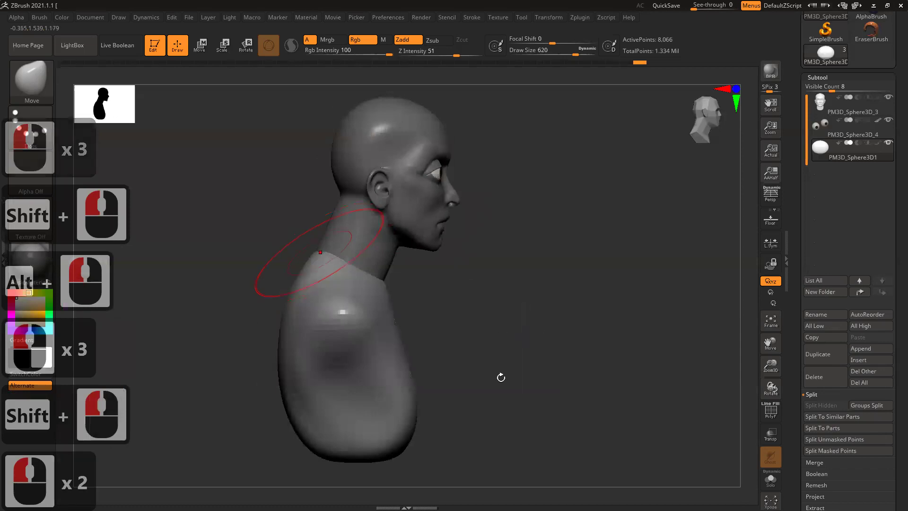
left_click(530, 321)
left_click(554, 337)
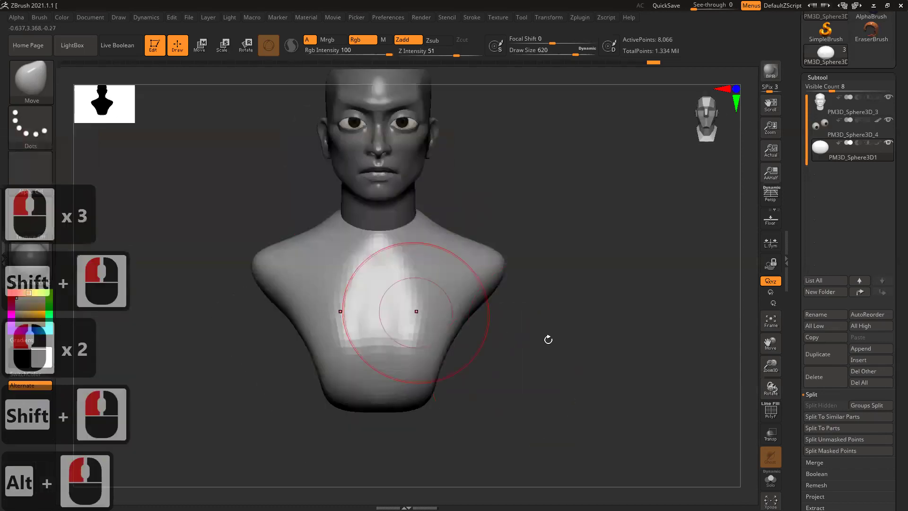
Push the torso out into broader shoulders beneath the head.
right_click(367, 126)
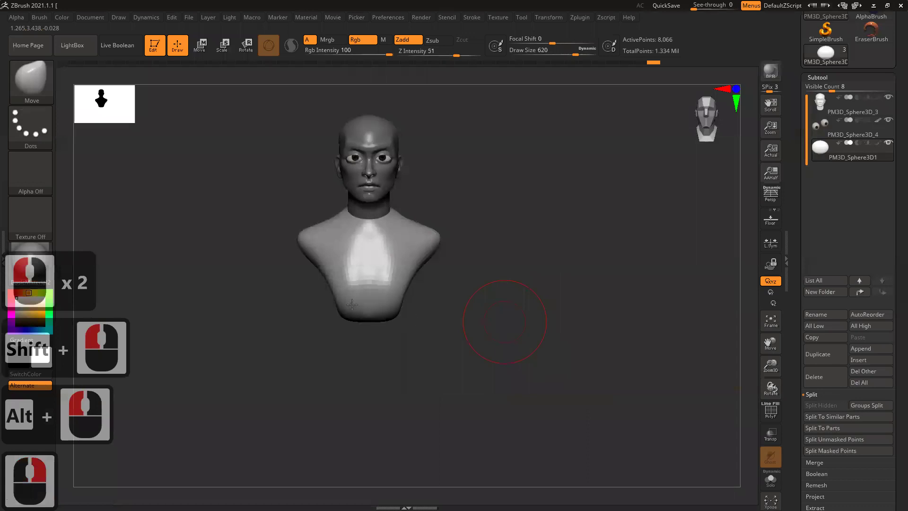
left_click(352, 294)
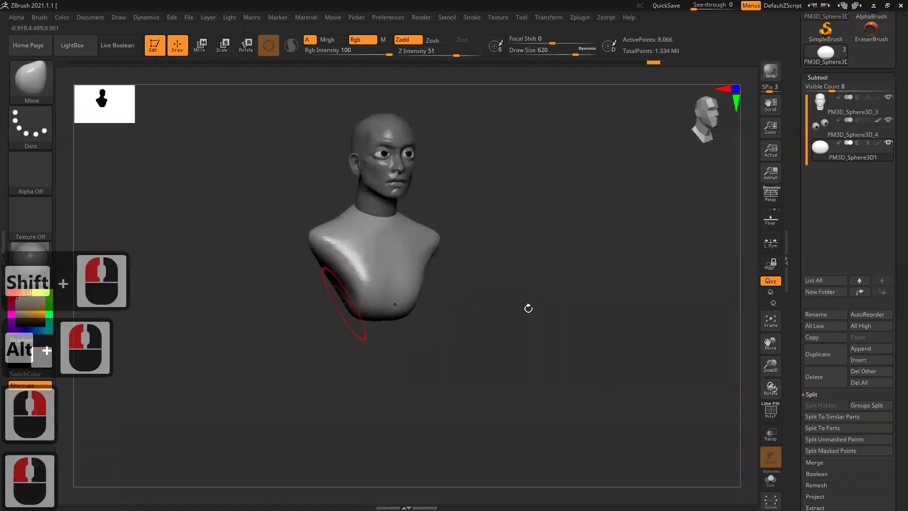
double_click(505, 311)
double_click(394, 287)
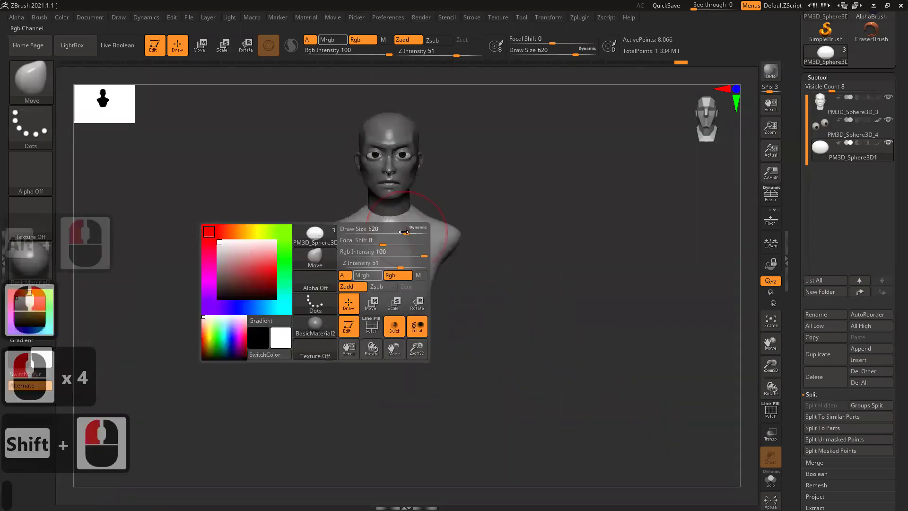
left_click(366, 290)
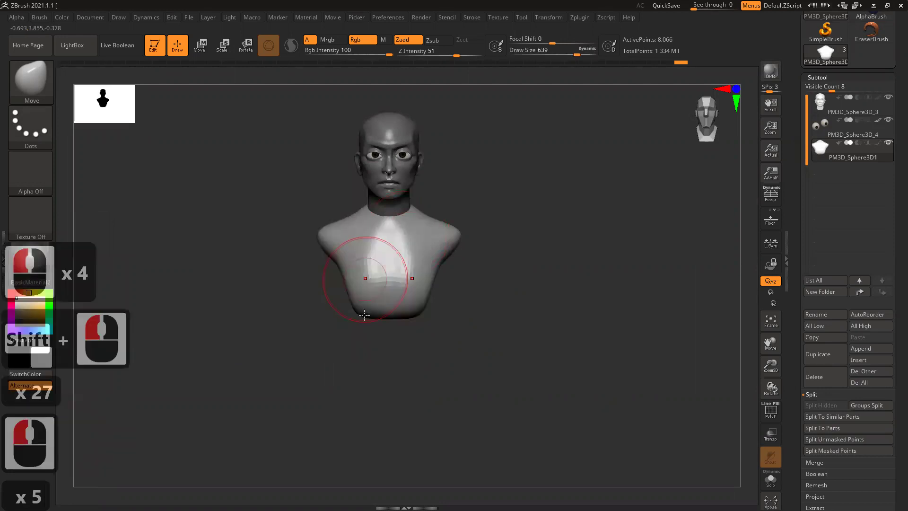
left_click(369, 315)
left_click(366, 295)
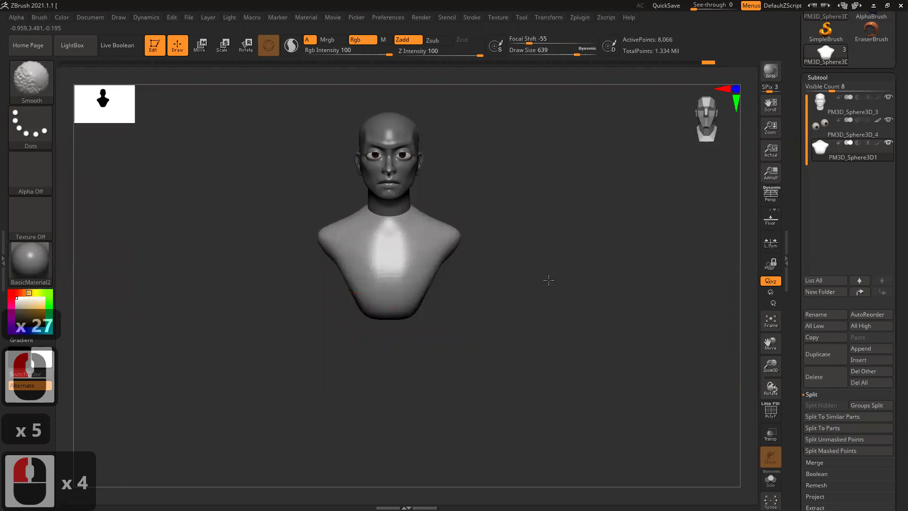
left_click(549, 296)
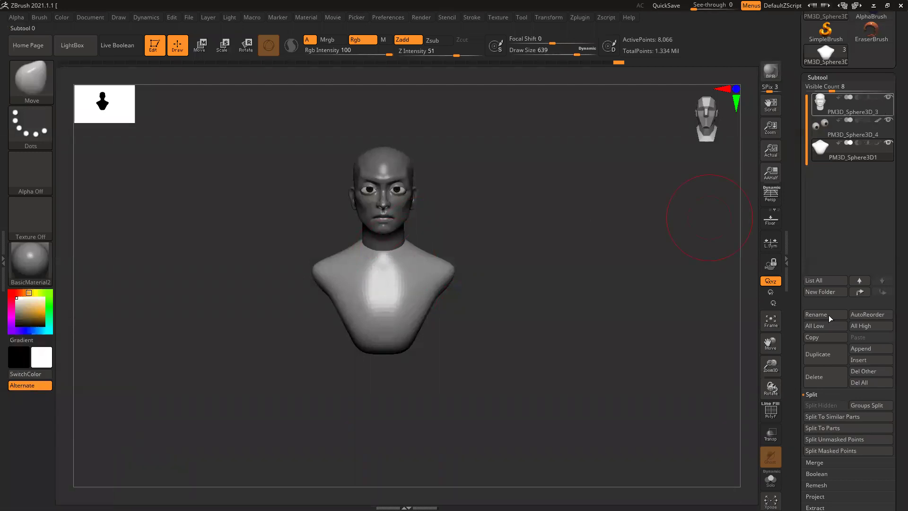
Move the torso subtool up beneath the head and clear any mask from the model.
left_click(734, 397)
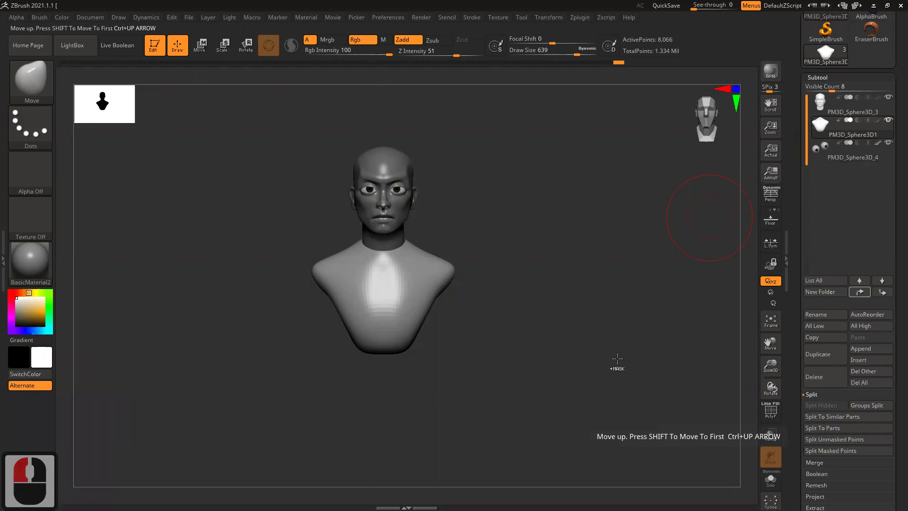
left_click(614, 356)
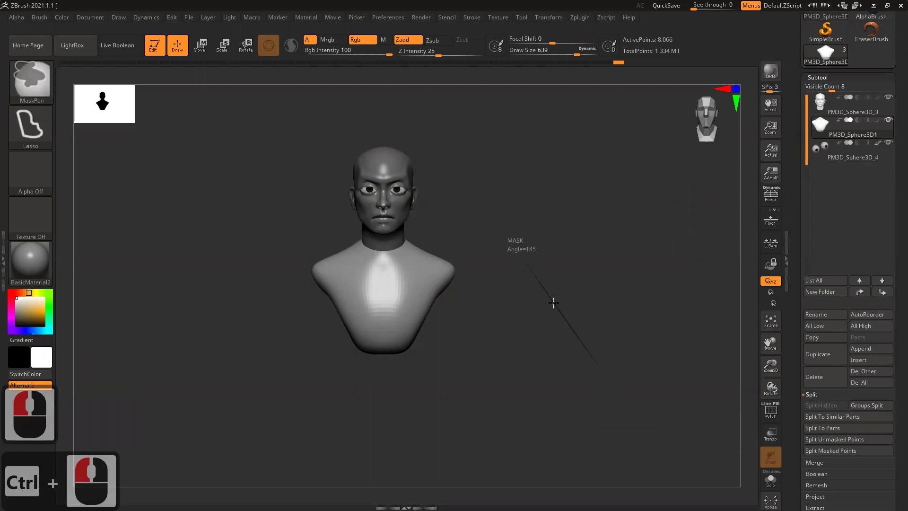
double_click(586, 322)
right_click(586, 324)
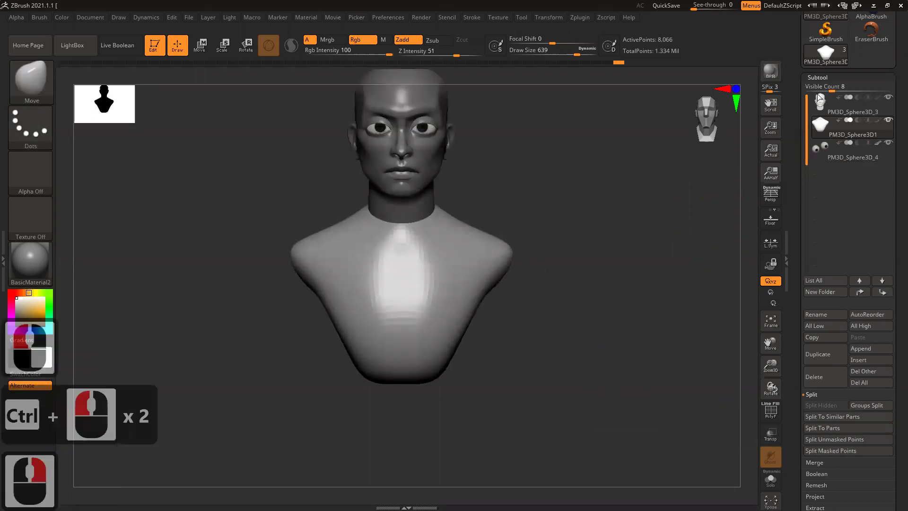
left_click(870, 151)
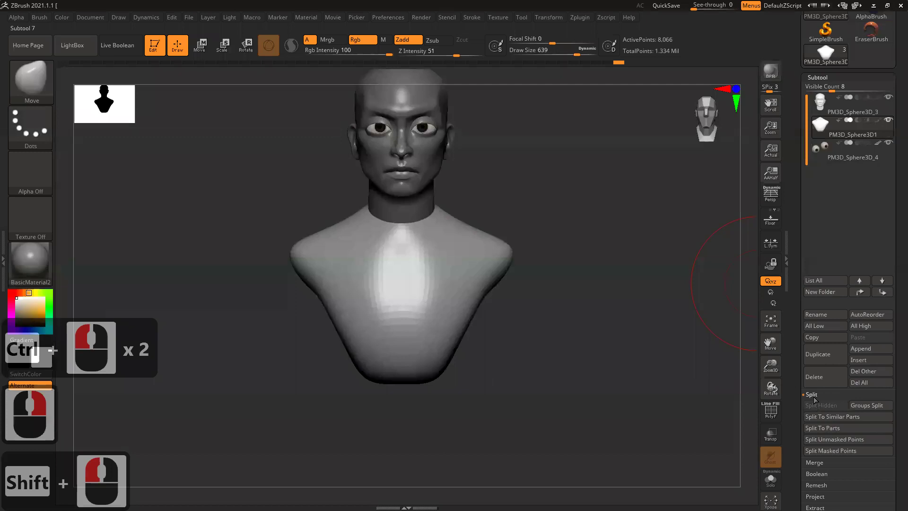
Merge the torso down into the head subtool with MergeDown and confirm.
left_click(826, 417)
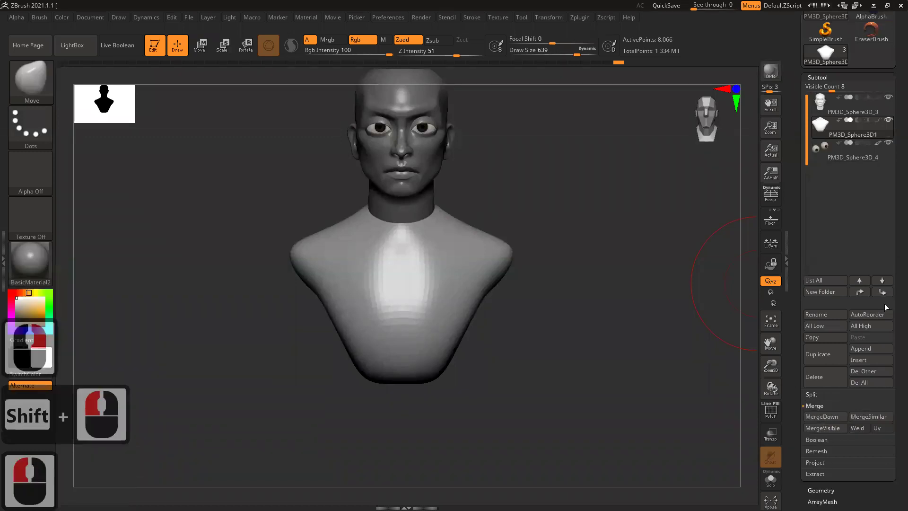
left_click(842, 340)
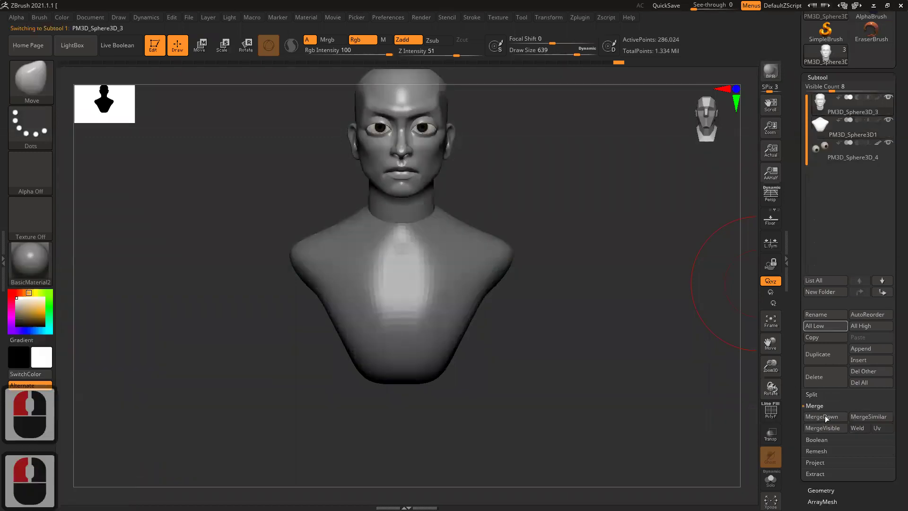
left_click(574, 247)
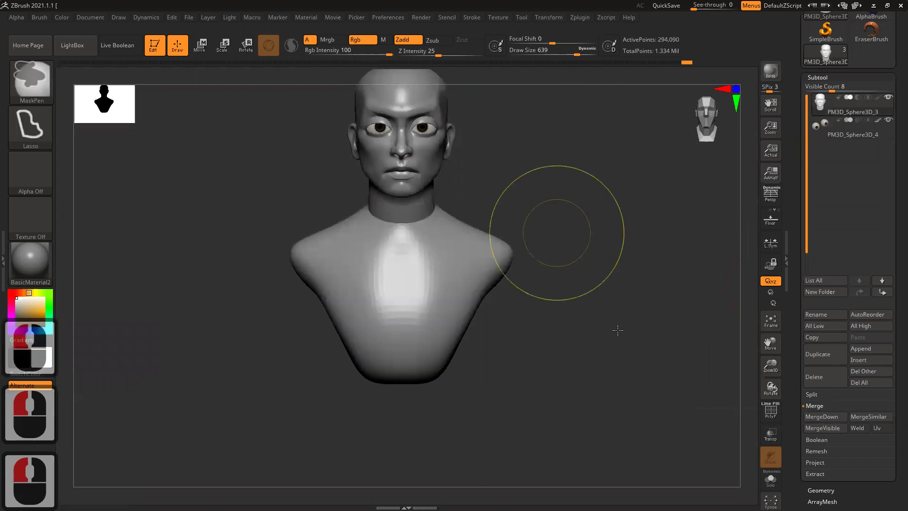
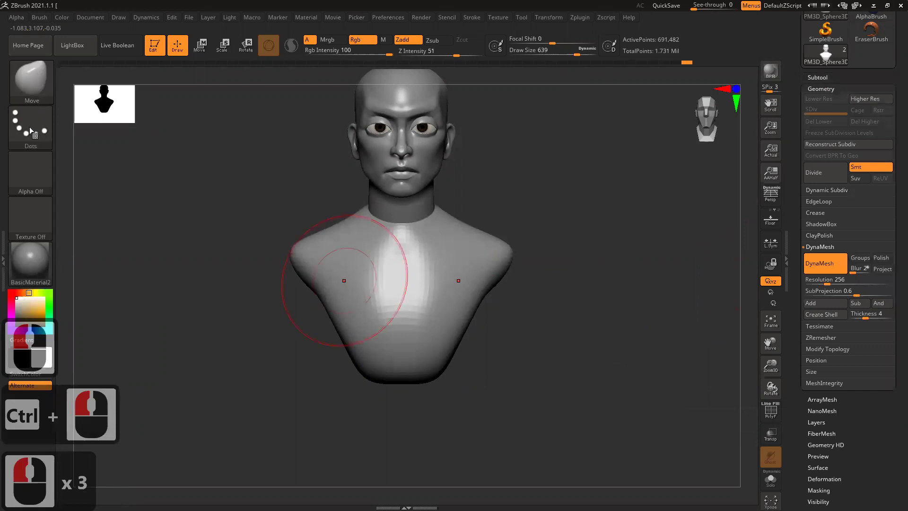
Enable DynaMesh, zoom into the chest and pick the ClayBuildup brush at low intensity.
left_click(222, 162)
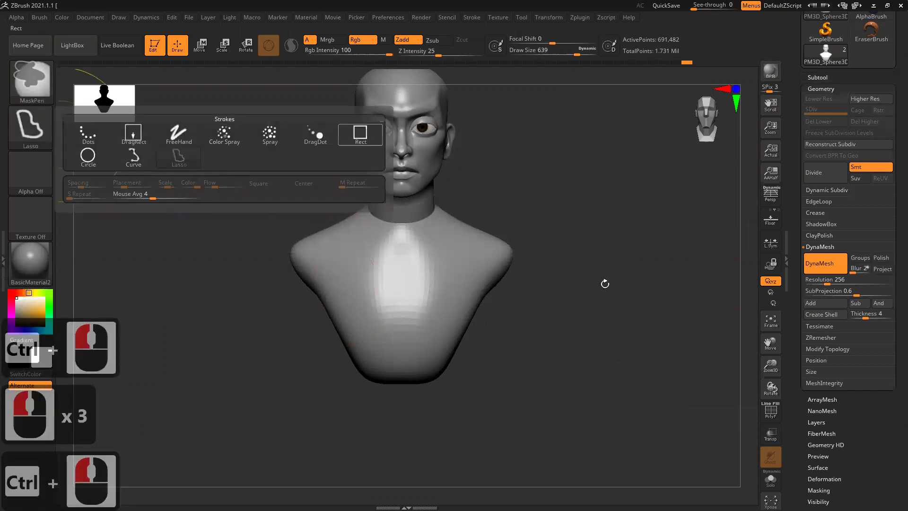
double_click(598, 291)
left_click(534, 245)
right_click(534, 245)
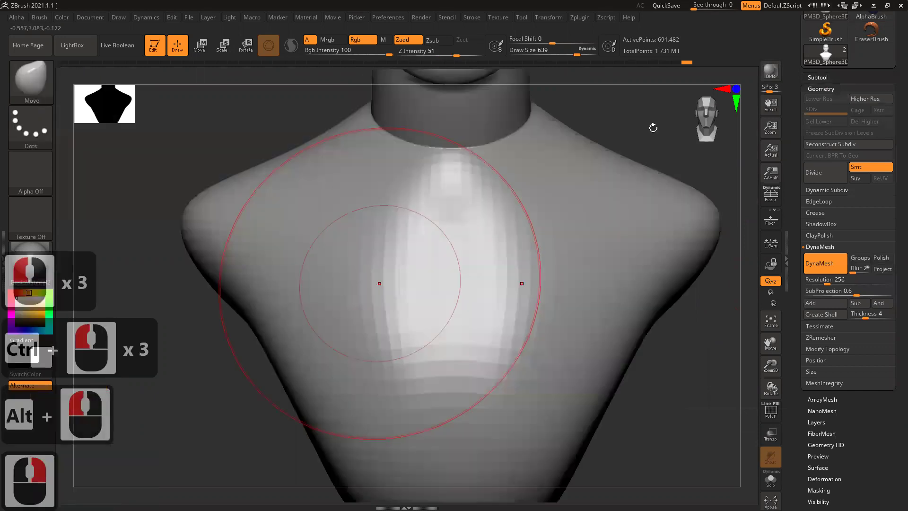
left_click(655, 126)
key("[")
key("[")
key("[")
type("bcb")
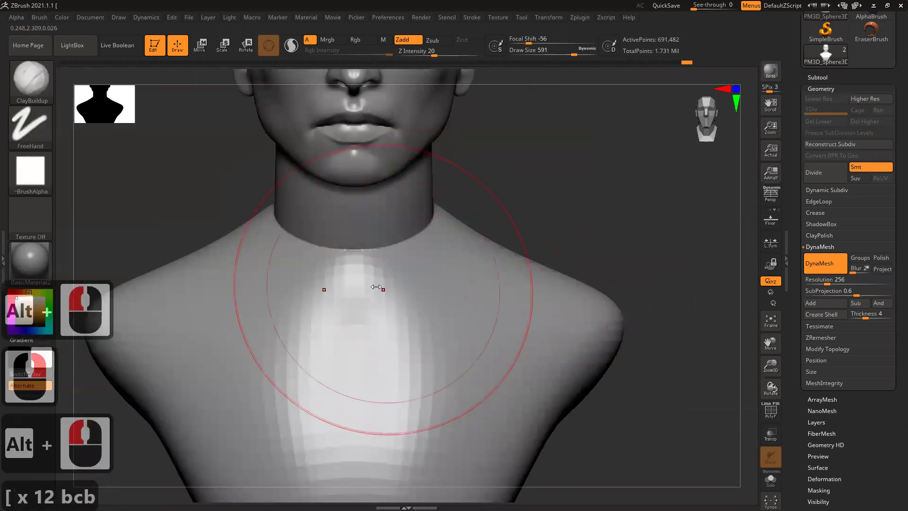
key("[")
Build up clay at the neck base and along the side neck muscle from behind the ear.
left_click(493, 250)
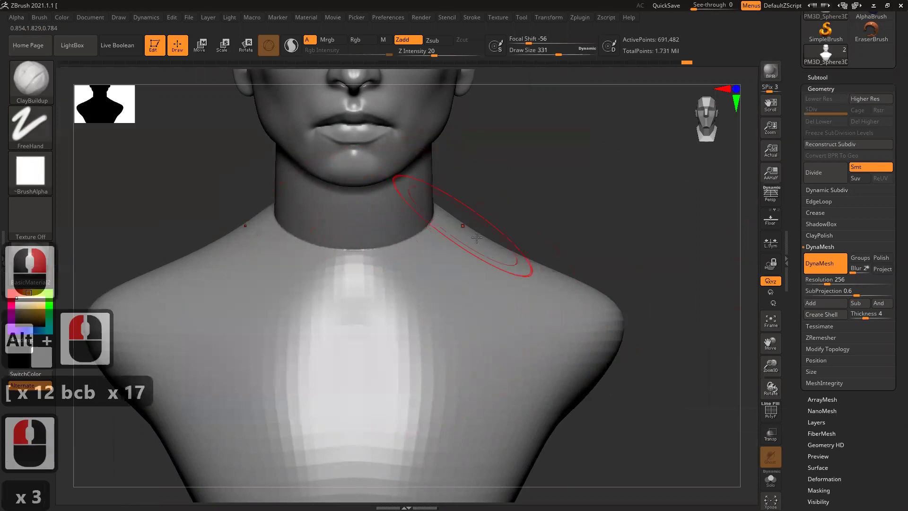
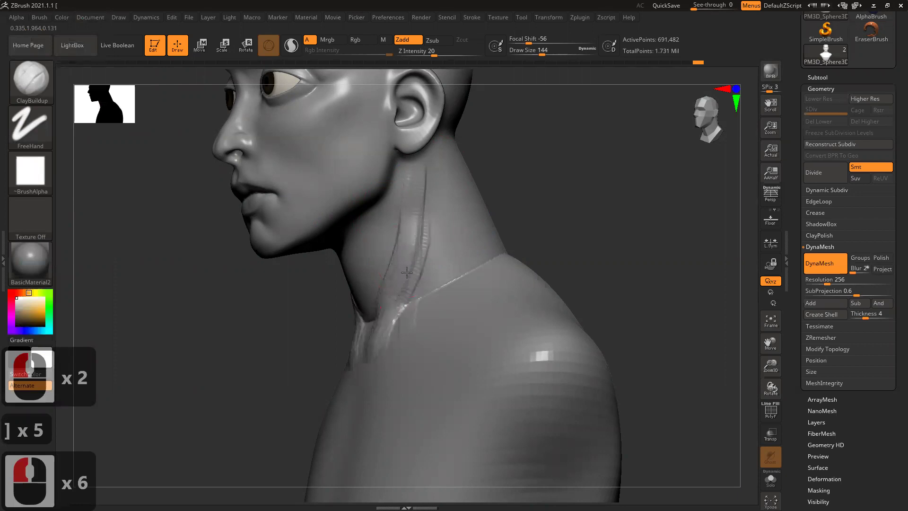
key("]")
left_click(410, 231)
key("]")
left_click(419, 163)
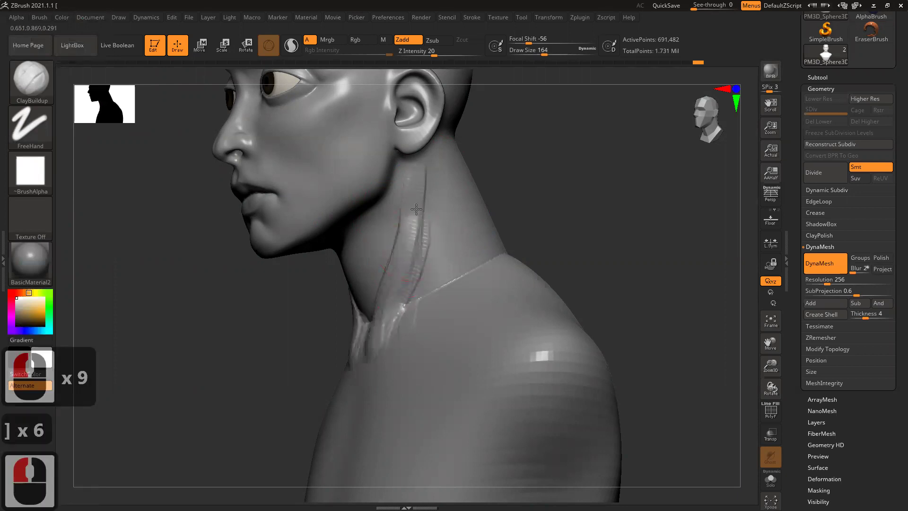
left_click(374, 295)
left_click(399, 318)
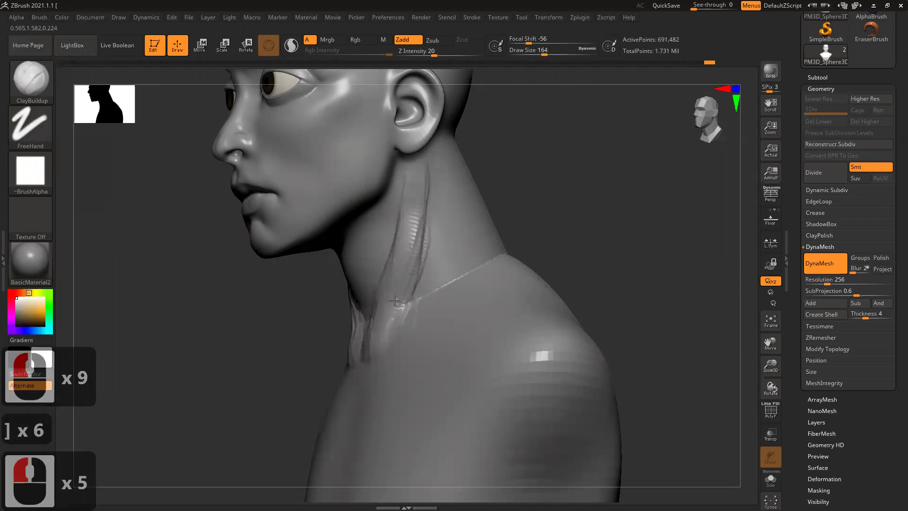
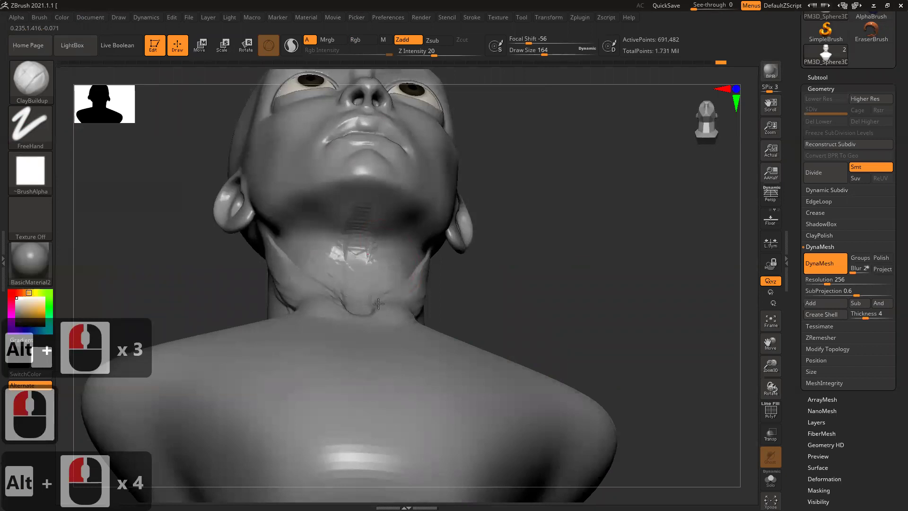
Smooth the throat, run the neck muscle down to the collarbone notch and smooth its surface.
double_click(403, 271)
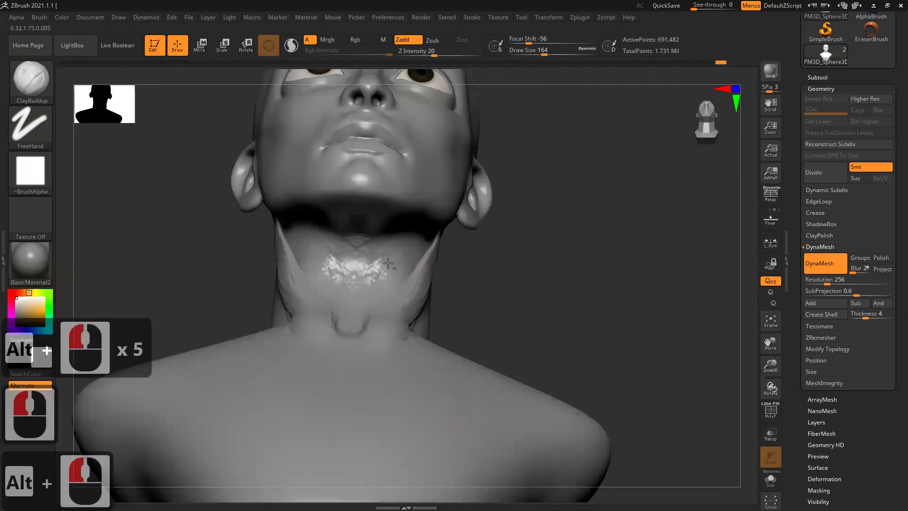
left_click(376, 278)
left_click(362, 261)
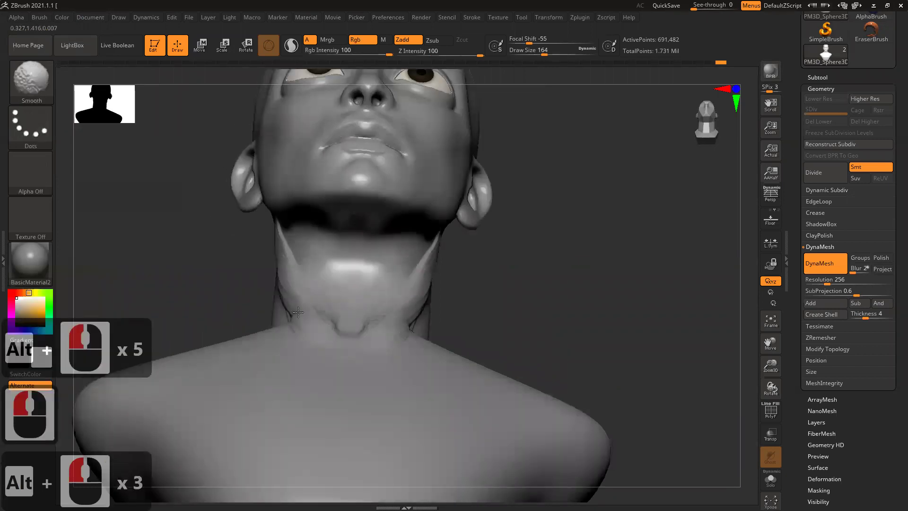
left_click(561, 256)
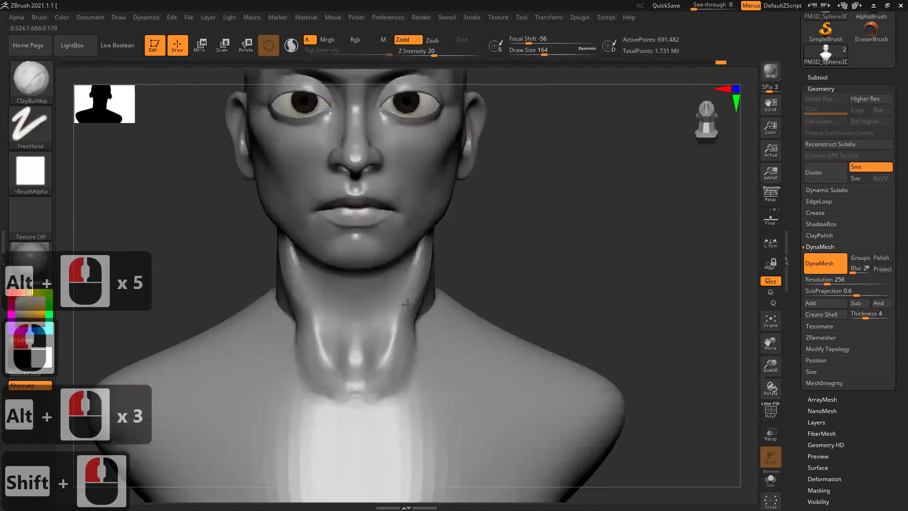
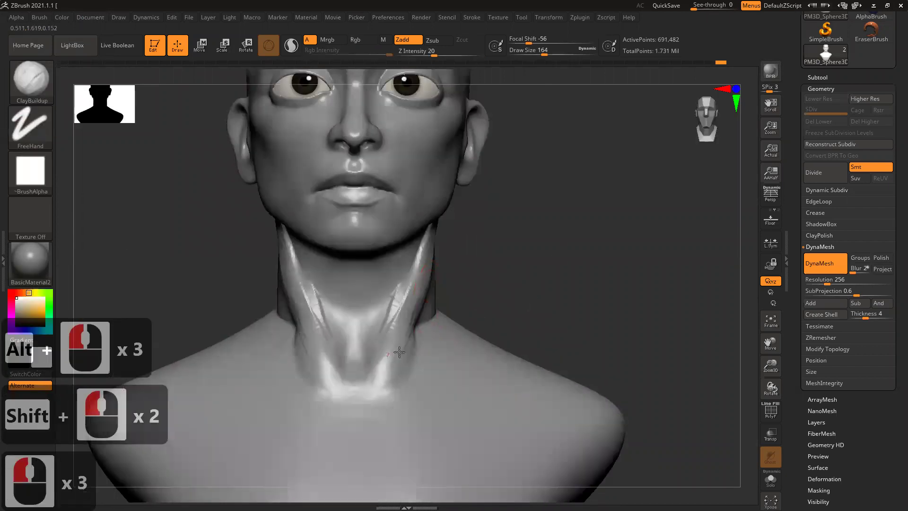
left_click(422, 316)
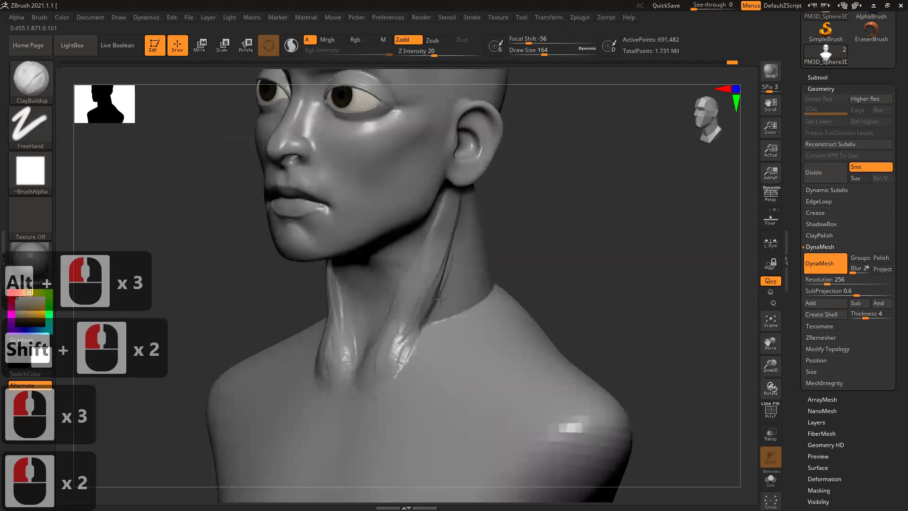
left_click(401, 354)
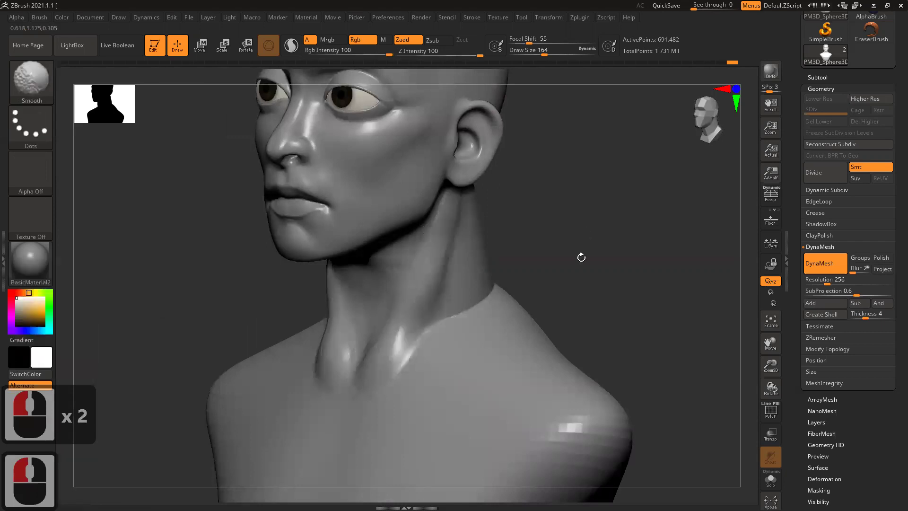
left_click(604, 252)
double_click(471, 262)
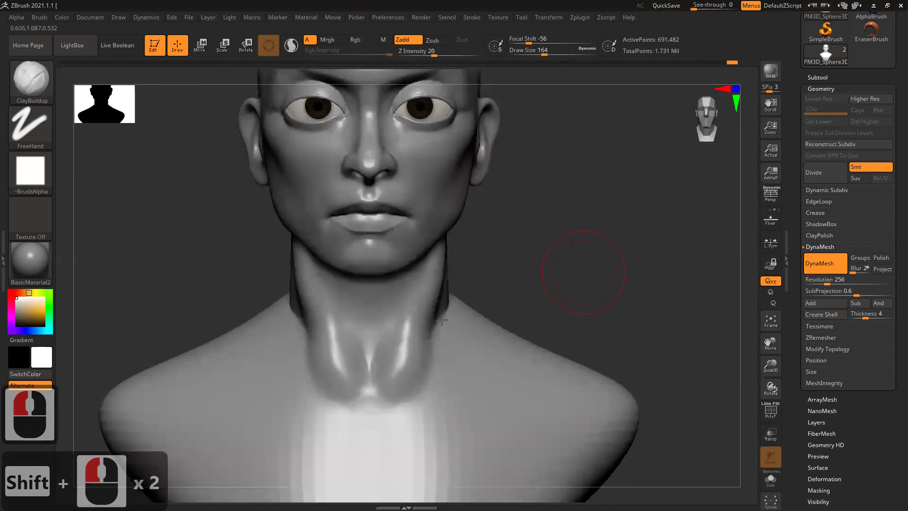
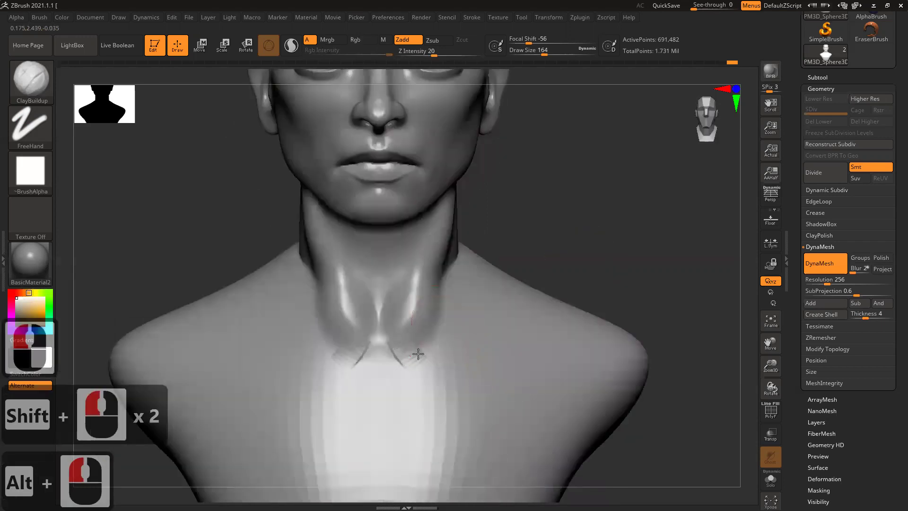
Carve the collarbone line and fibre strands along the right clavicle and neck base.
left_click(397, 355)
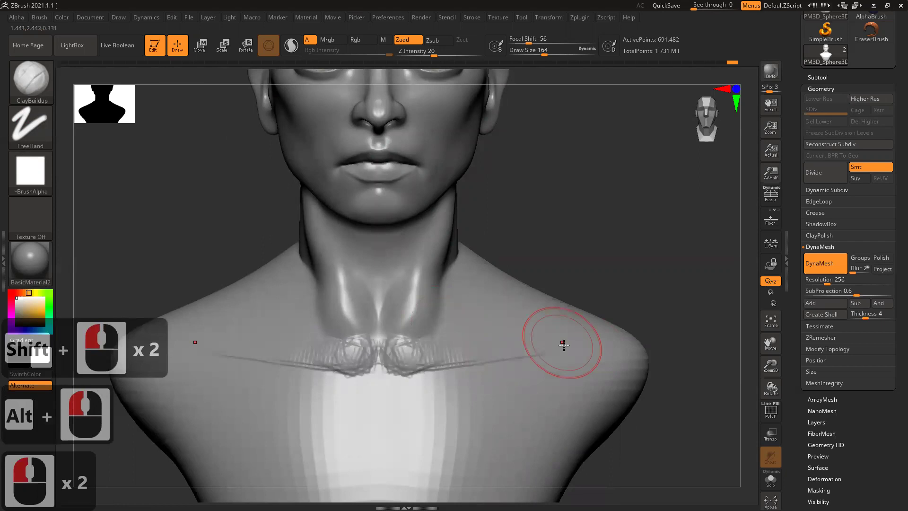
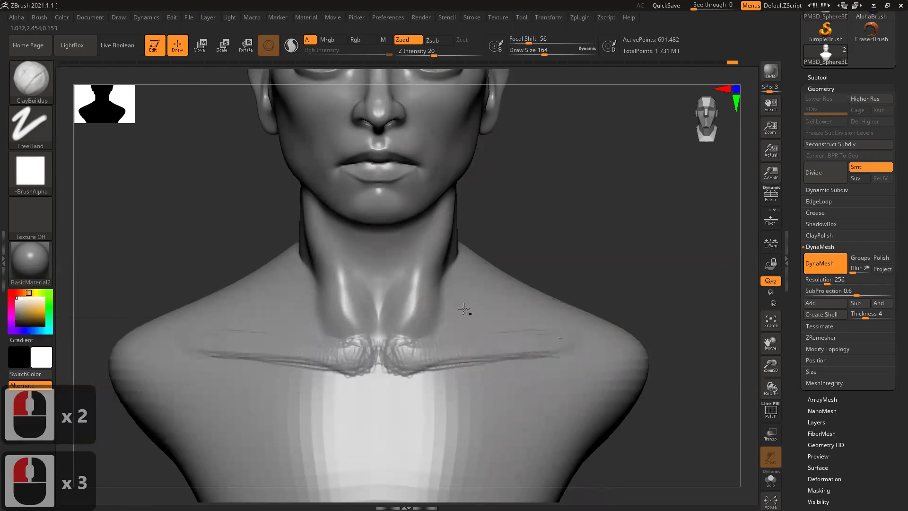
left_click(452, 325)
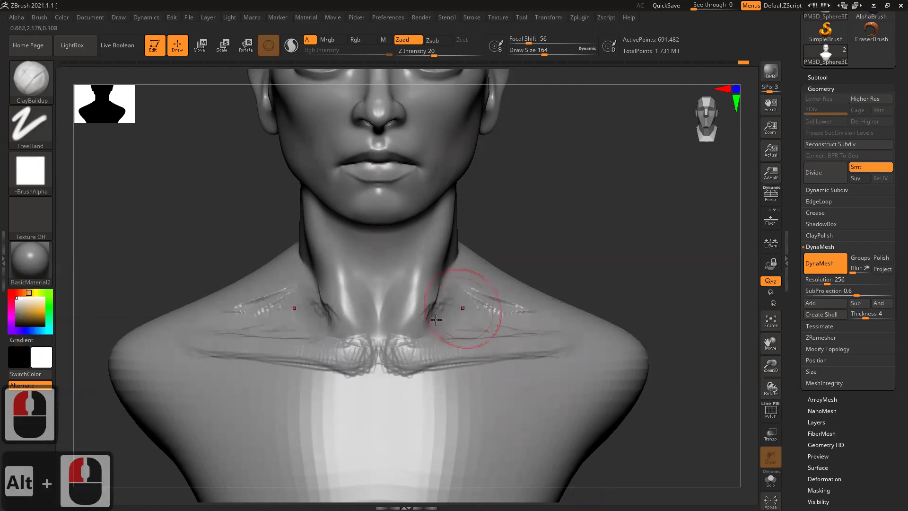
left_click(429, 321)
left_click(445, 267)
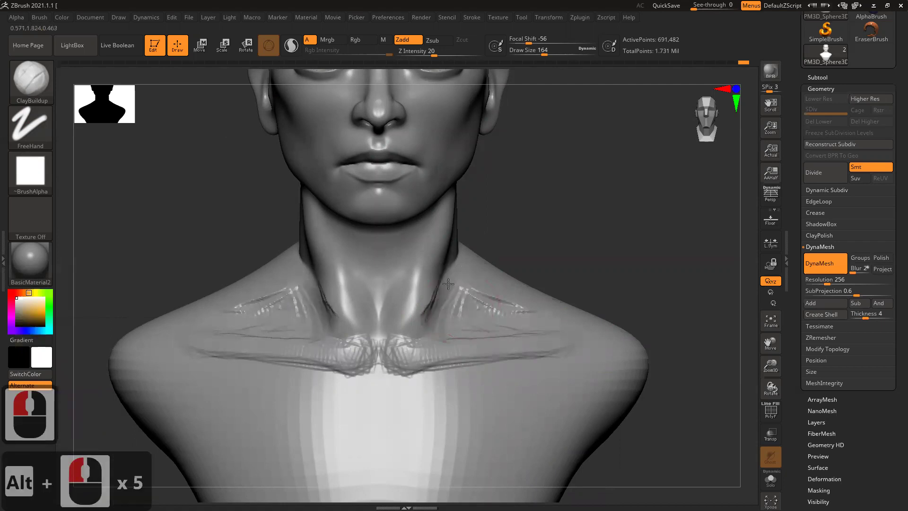
left_click(454, 272)
Add fibre strokes along the left clavicle, the upper chest and the front of the shoulder.
left_click(300, 271)
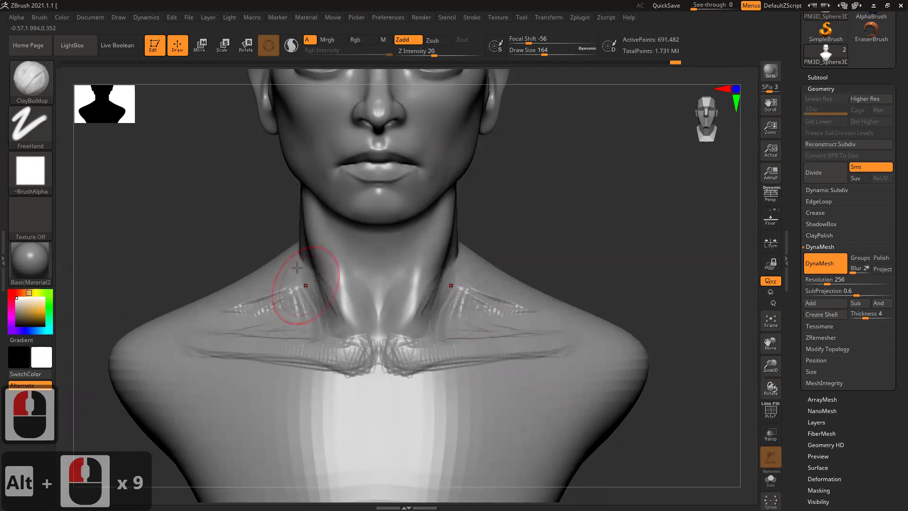
left_click(276, 294)
left_click(352, 332)
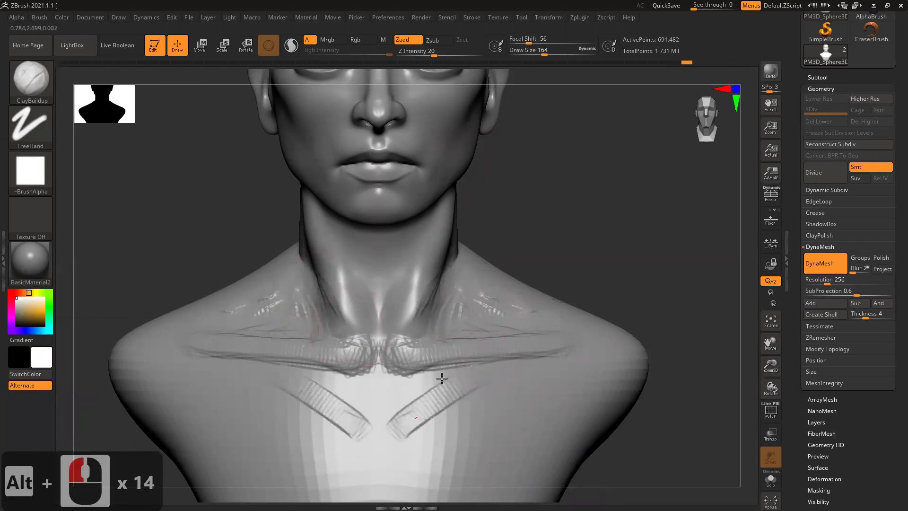
left_click(556, 375)
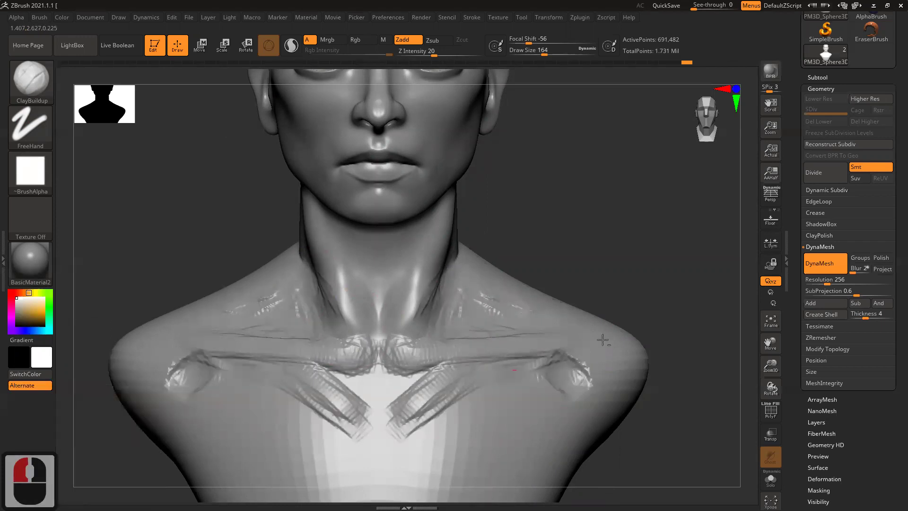
left_click(593, 342)
left_click(559, 380)
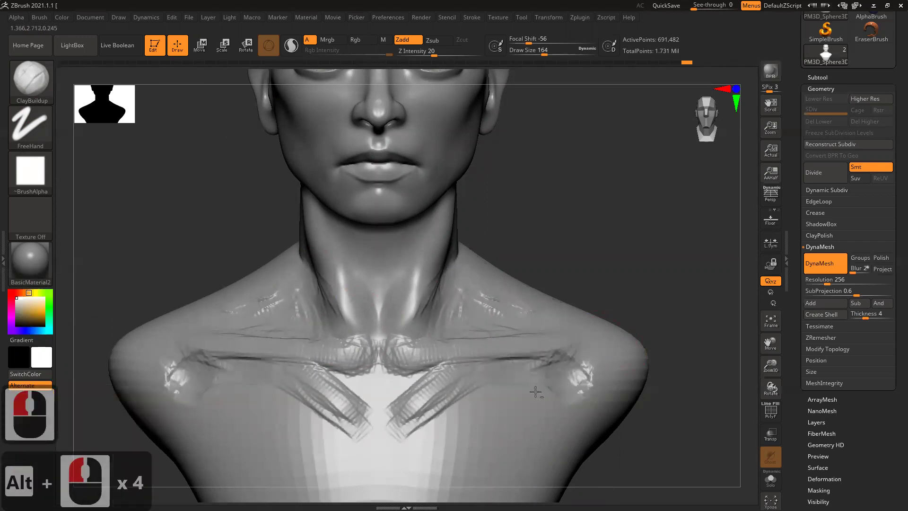
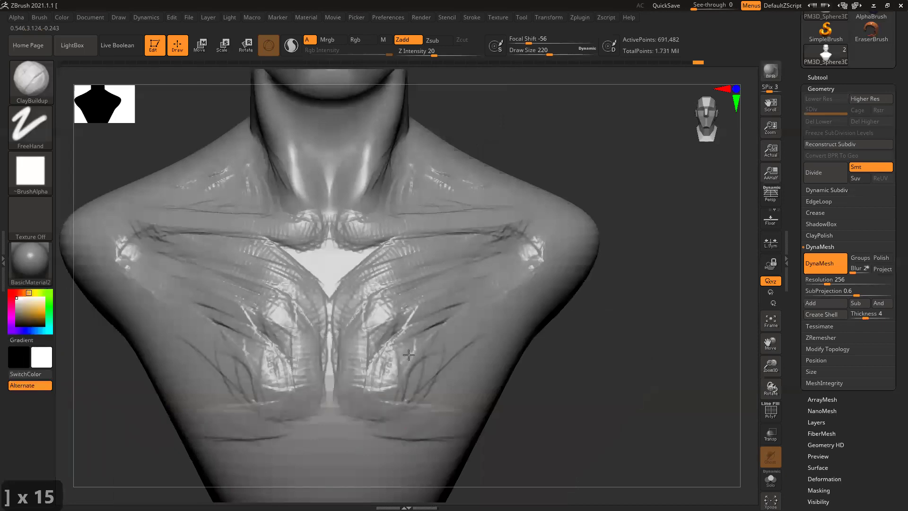
Brush fibrous clay strands across the chest and over the pectoral area.
left_click(468, 328)
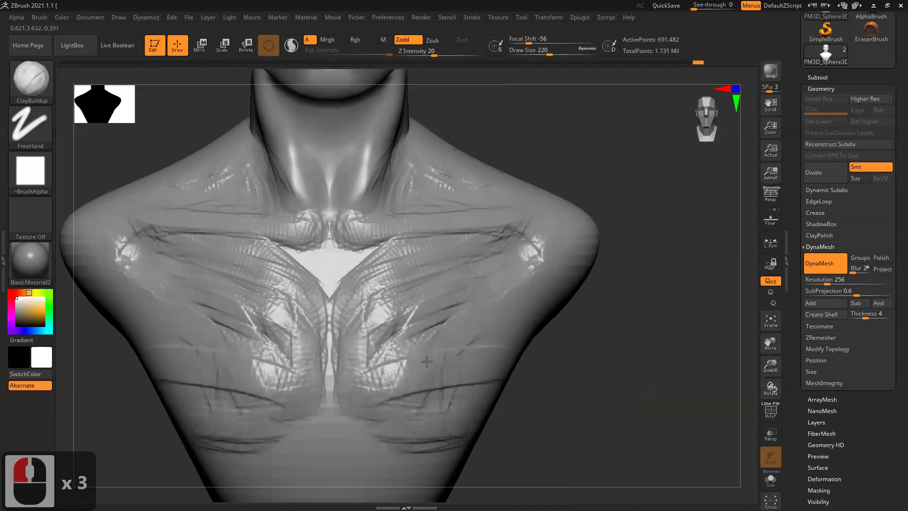
left_click(426, 339)
left_click(461, 308)
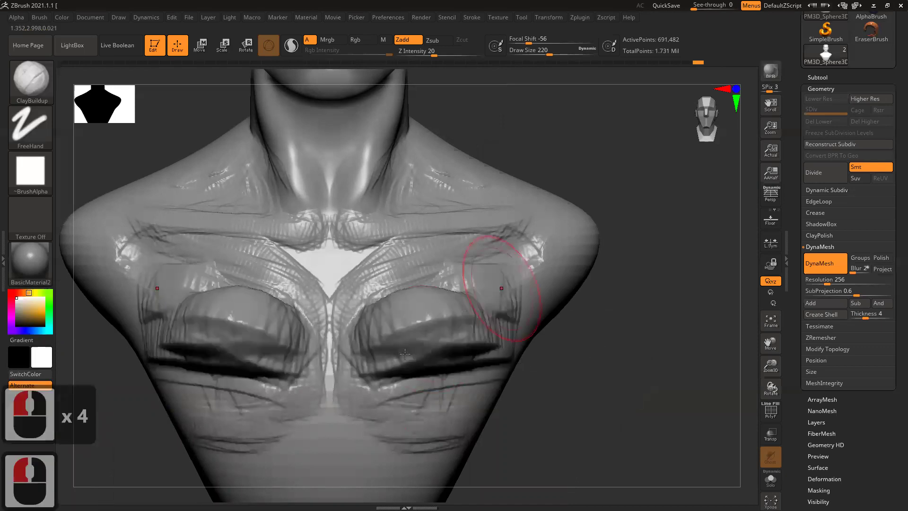
key("ctrl+z")
left_click(450, 327)
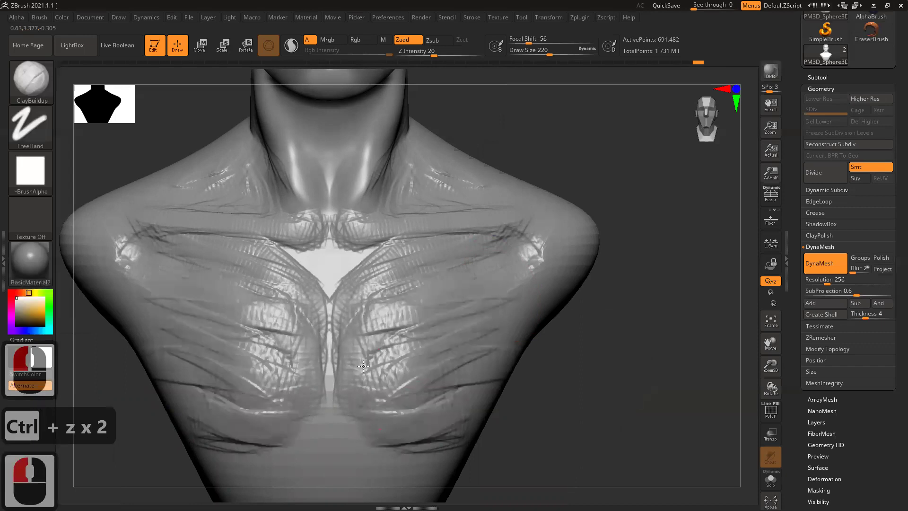
left_click(357, 402)
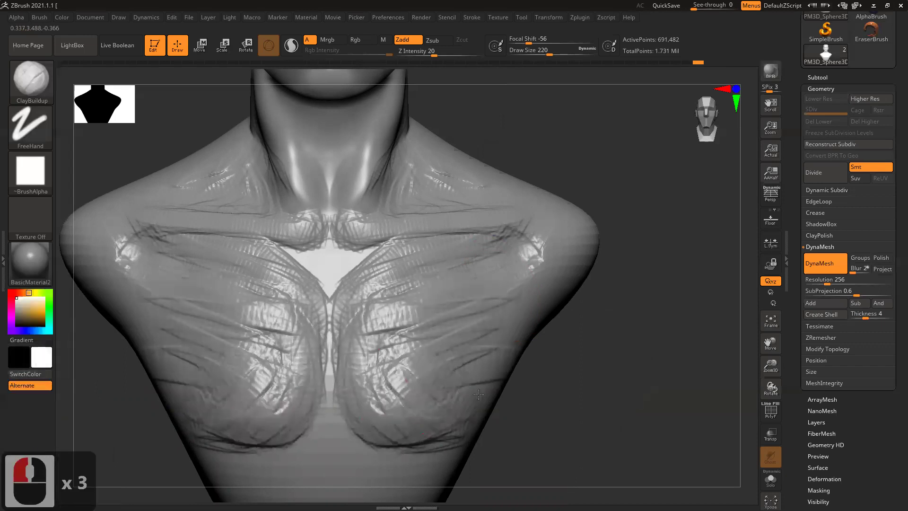
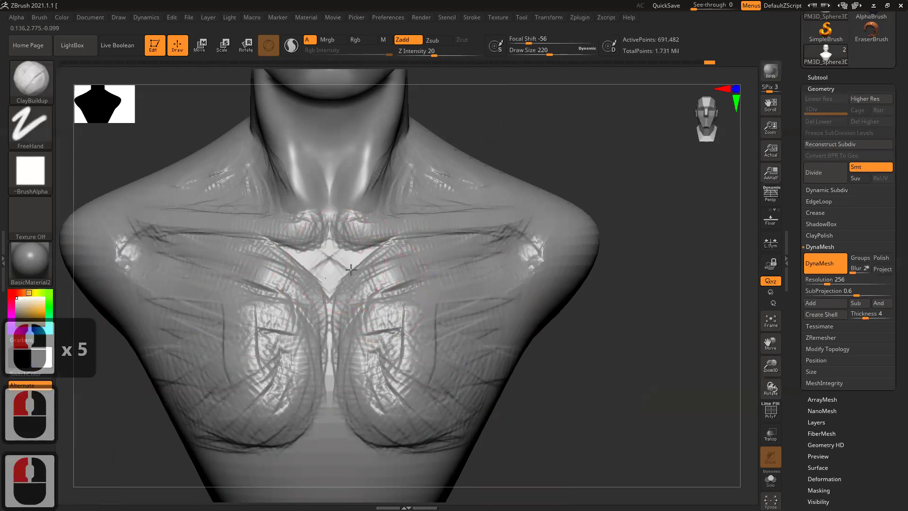
Layer a dense run of strand strokes over the sternum and mid-chest.
left_click(377, 265)
double_click(424, 246)
left_click(340, 302)
left_click(334, 319)
left_click(383, 293)
left_click(364, 319)
double_click(367, 331)
left_click(389, 327)
double_click(411, 289)
left_click(380, 323)
left_click(450, 337)
double_click(356, 389)
Add strands under the pectoral and running up toward the shoulder.
left_click(449, 385)
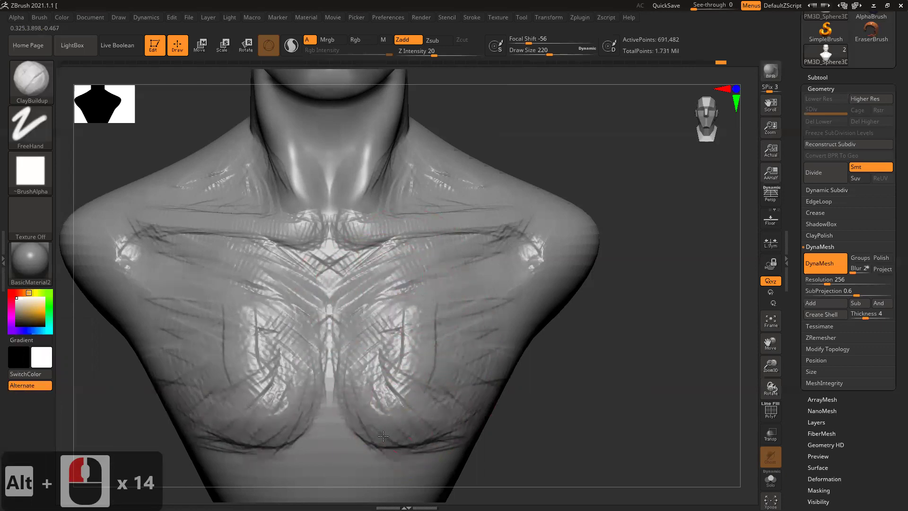
left_click(424, 429)
left_click(491, 440)
left_click(542, 365)
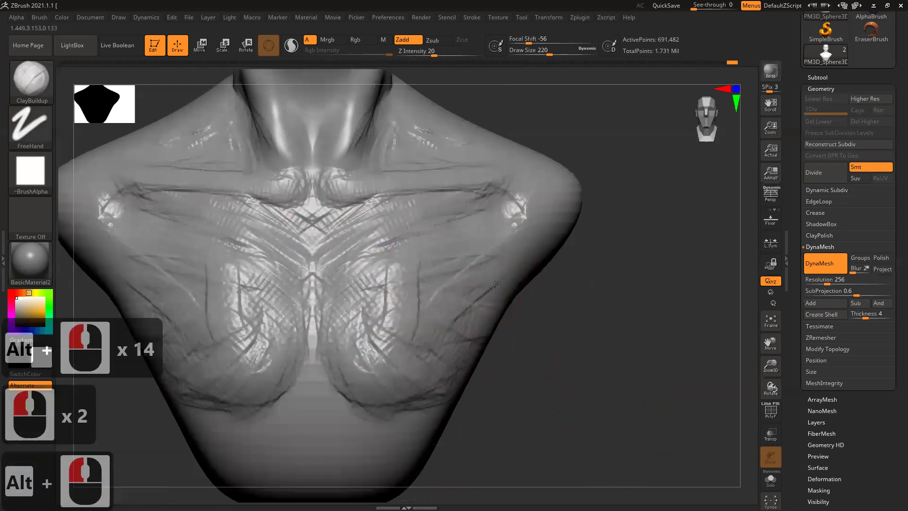
left_click(505, 289)
left_click(532, 297)
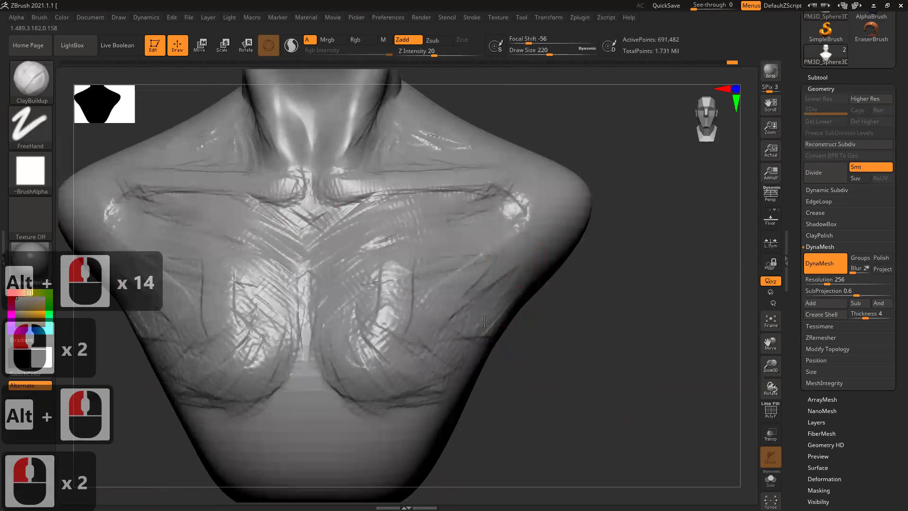
Add strands along the side of the chest down the torso below the shoulder.
left_click(494, 298)
left_click(465, 334)
left_click(475, 331)
left_click(486, 360)
left_click(460, 363)
left_click(431, 408)
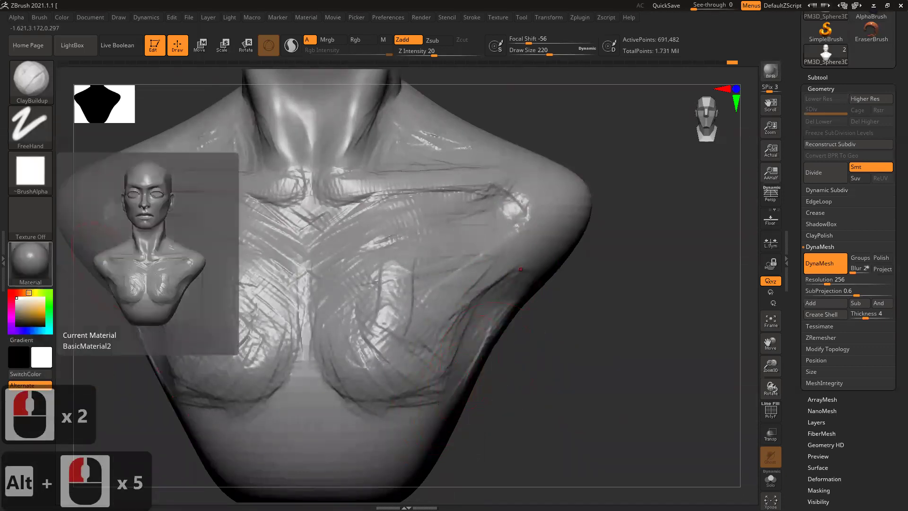
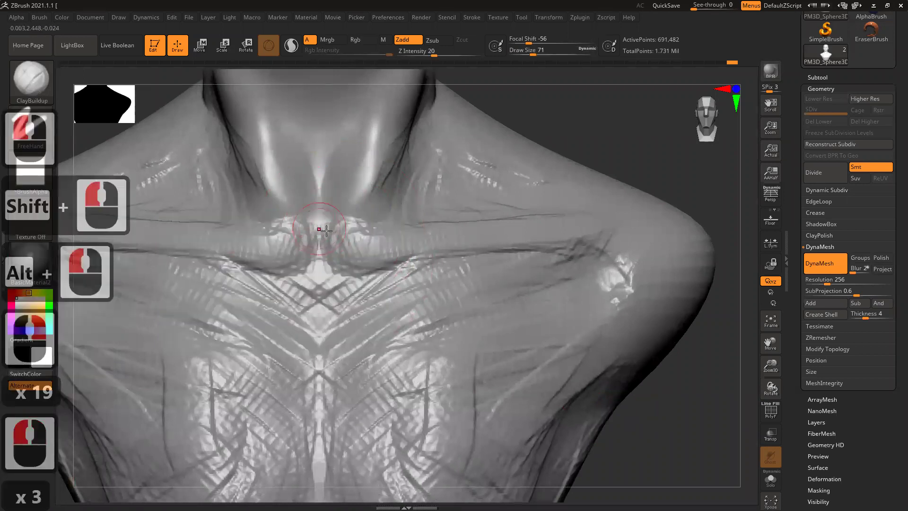
Smooth the strands at and around the collarbone notch at the base of the neck.
double_click(317, 228)
left_click(318, 235)
double_click(317, 241)
double_click(285, 225)
double_click(297, 270)
left_click(296, 219)
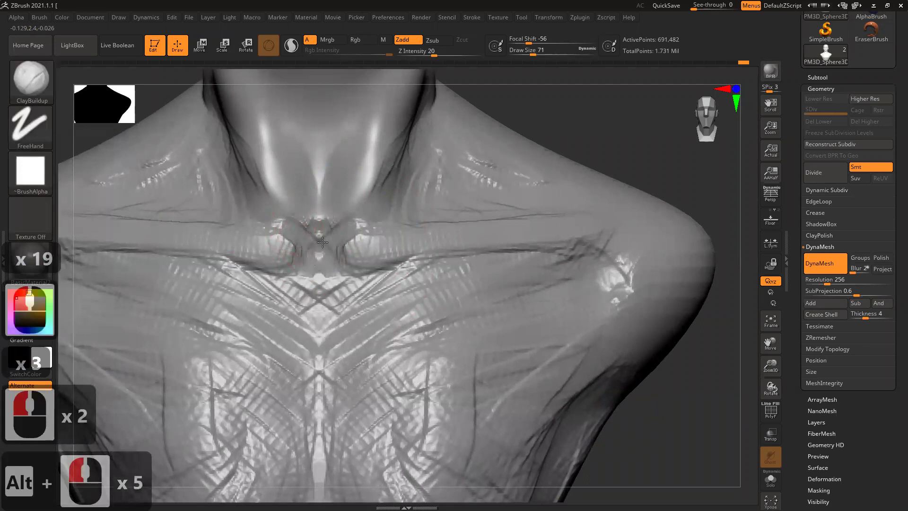
Smooth the remaining strand strokes along the clavicle.
left_click(324, 218)
double_click(303, 142)
double_click(310, 185)
left_click(329, 204)
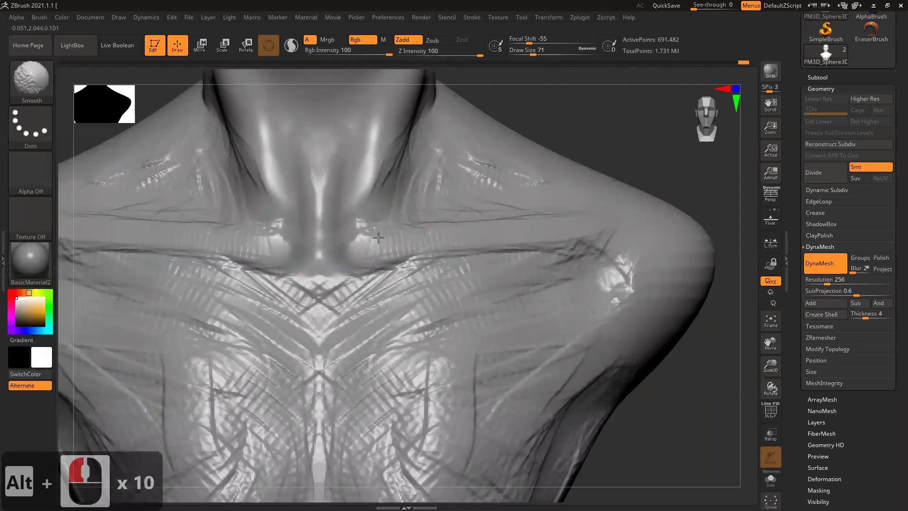
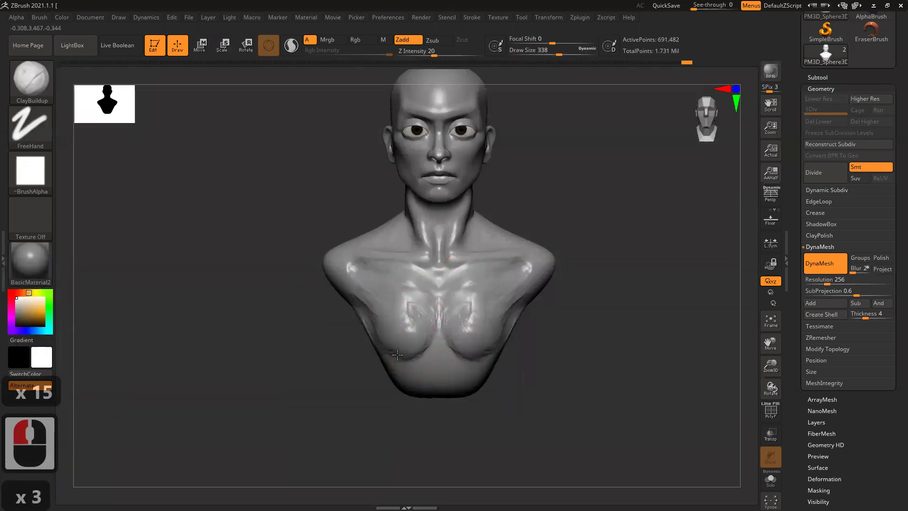
Smooth leftover strand detail on the chest and its side from a three-quarter view.
left_click(345, 358)
left_click(374, 338)
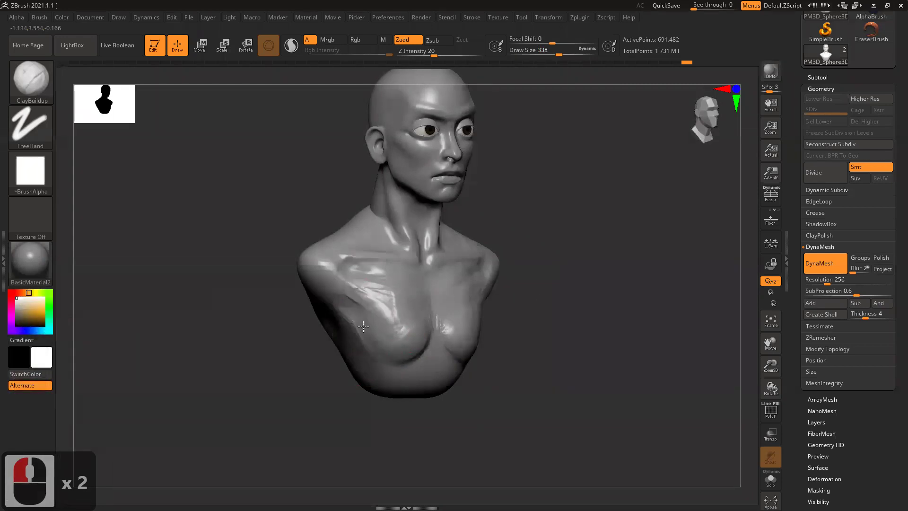
left_click(399, 310)
left_click(478, 287)
left_click(444, 294)
double_click(429, 347)
left_click(397, 336)
left_click(404, 318)
left_click(372, 354)
left_click(368, 345)
left_click(370, 306)
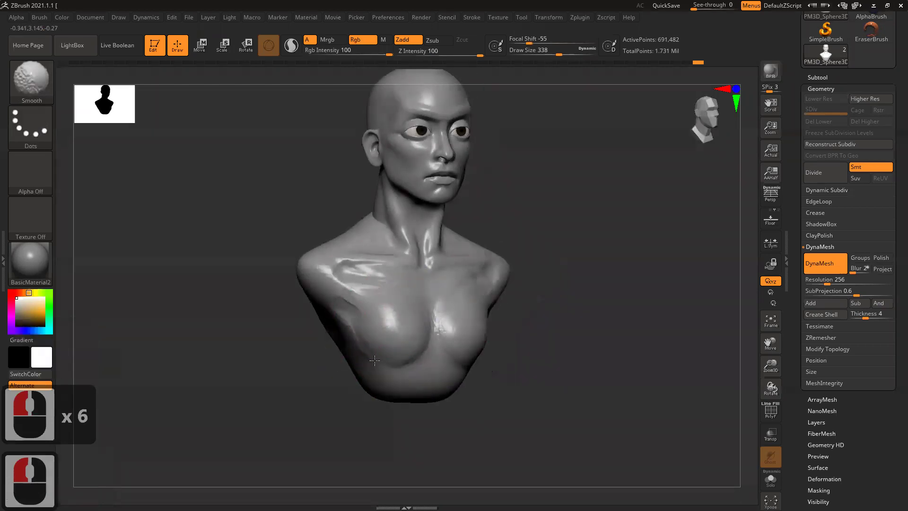
Refine the chest surface, then adjust brush settings and switch brush with the BMV shortcut.
left_click(458, 282)
double_click(631, 302)
left_click(538, 307)
right_click(411, 351)
left_click(492, 220)
left_click(510, 200)
type("bmv")
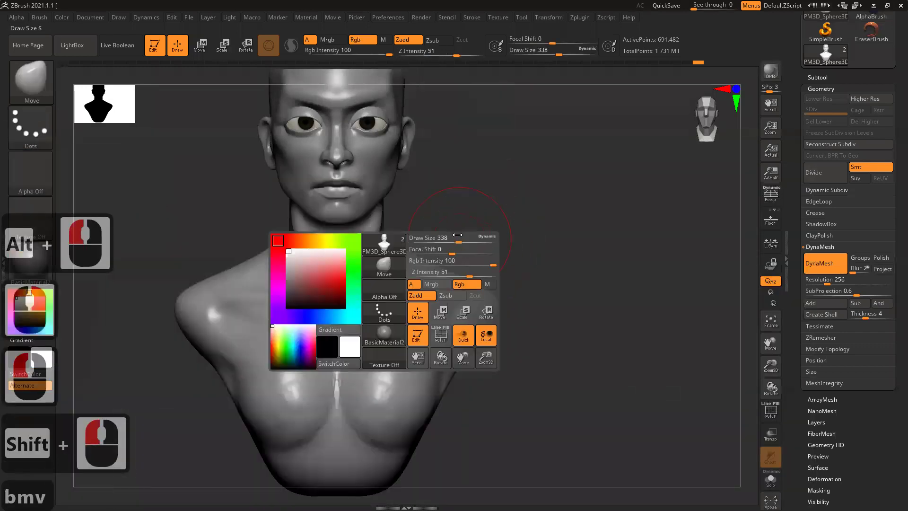
left_click(404, 250)
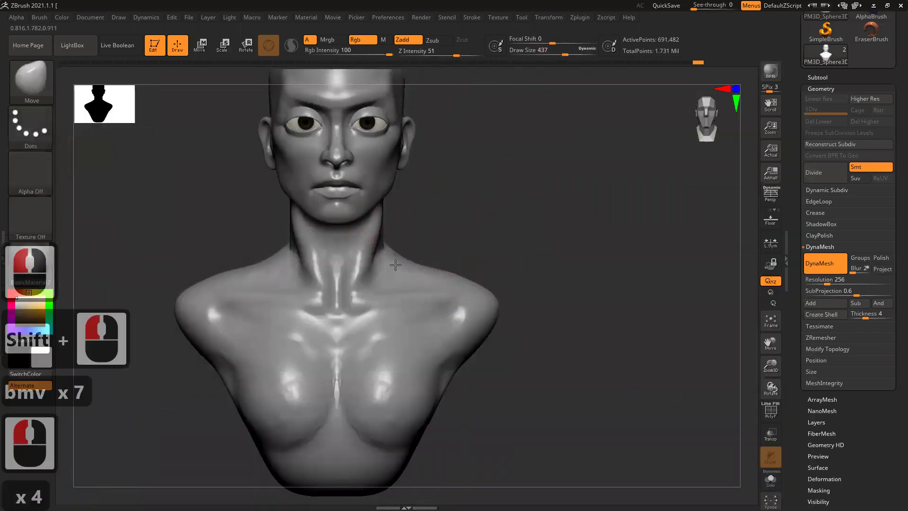
Sculpt the neck muscles, undo the strokes and change the brush size.
left_click(393, 260)
left_click(384, 256)
double_click(386, 249)
double_click(378, 235)
key("ctrl+z")
key("ctrl+z")
key("ctrl+z")
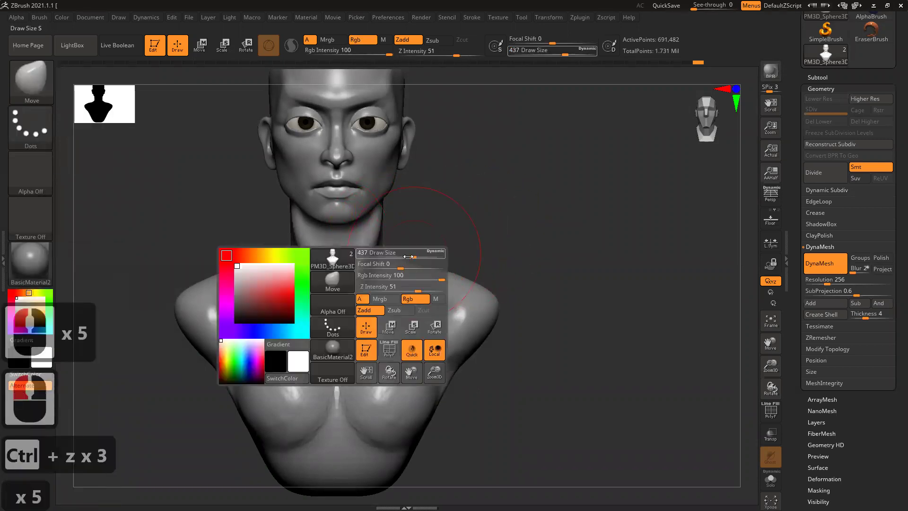
left_click(377, 233)
left_click(366, 230)
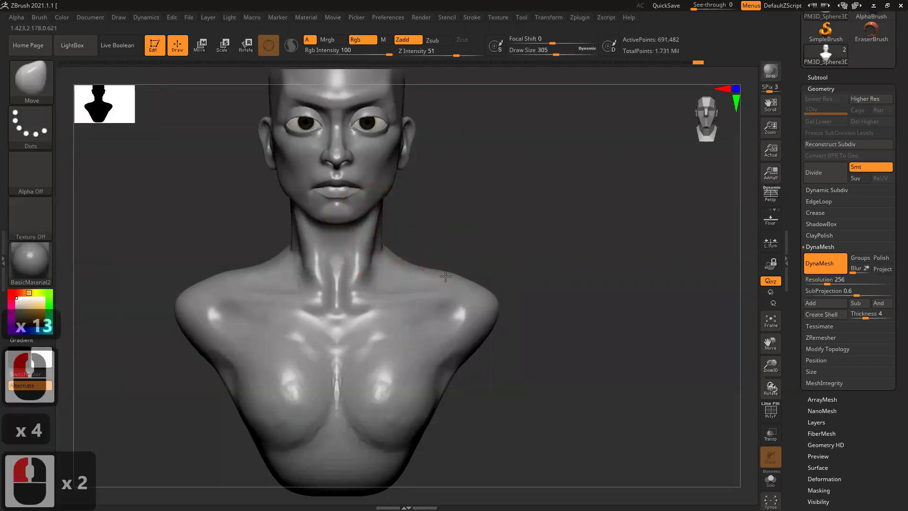
Shape the neck and collarbone forms with the resized brush.
left_click(446, 273)
double_click(449, 272)
left_click(520, 278)
left_click(491, 286)
left_click(494, 332)
left_click(470, 340)
key("ctrl+z")
Refine the neck strands, then mask the bust so it shows darkened.
left_click(58, 133)
left_click(278, 191)
left_click(613, 348)
left_click(629, 345)
left_click(621, 333)
left_click(599, 319)
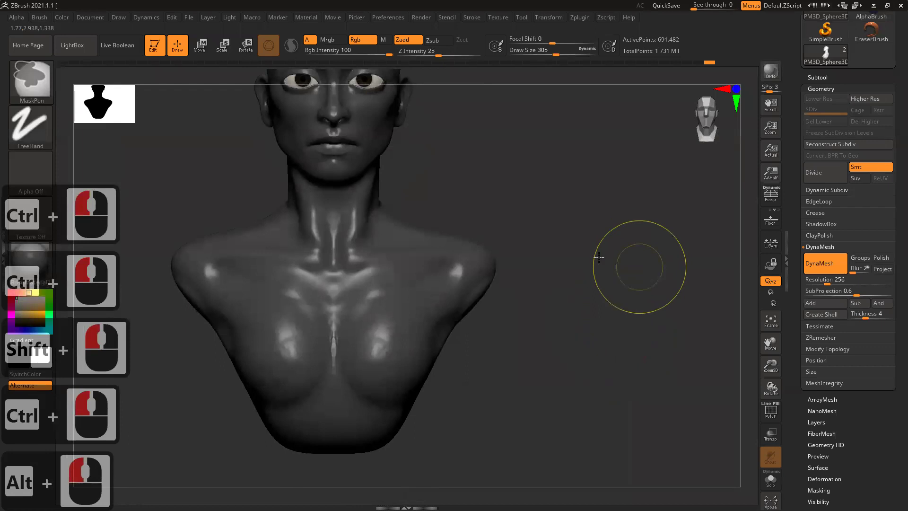
Use the Gizmo at the shoulders to stretch them into short upper-arm stubs, then clear the mask.
right_click(570, 243)
key("w")
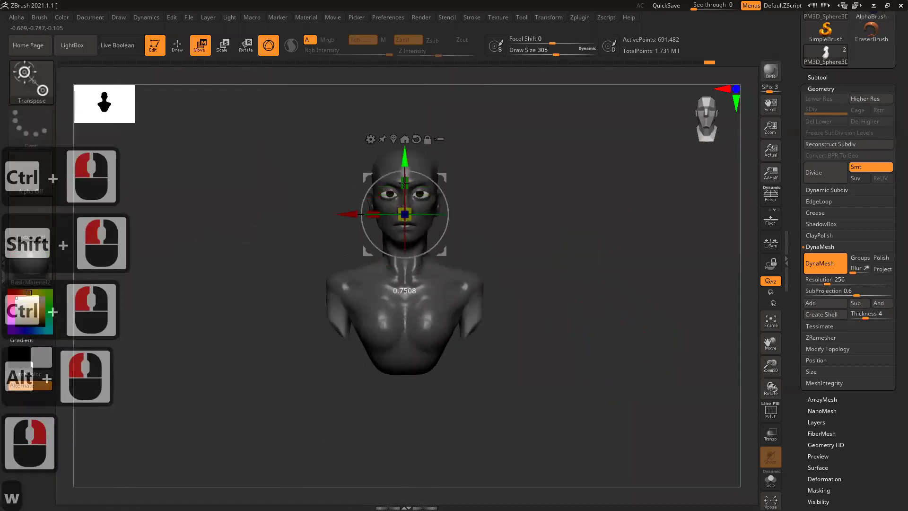
left_click(410, 243)
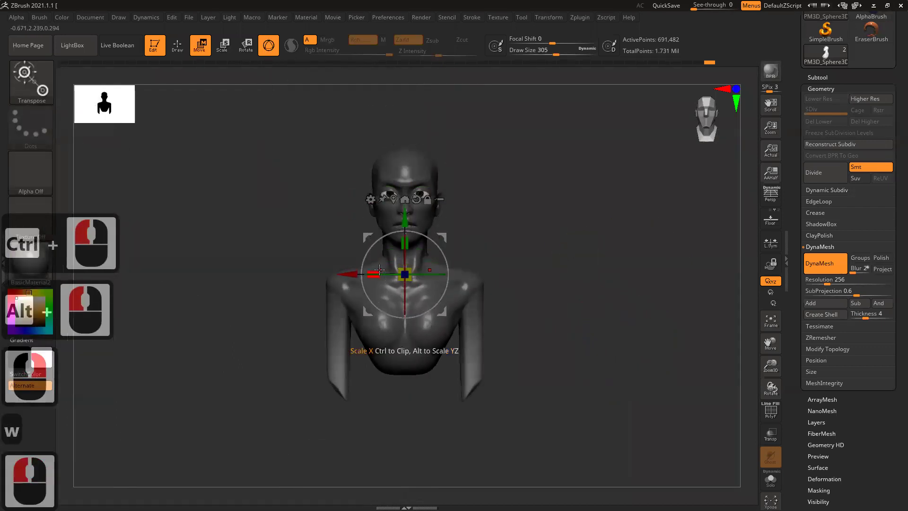
left_click(487, 282)
left_click(602, 298)
double_click(616, 324)
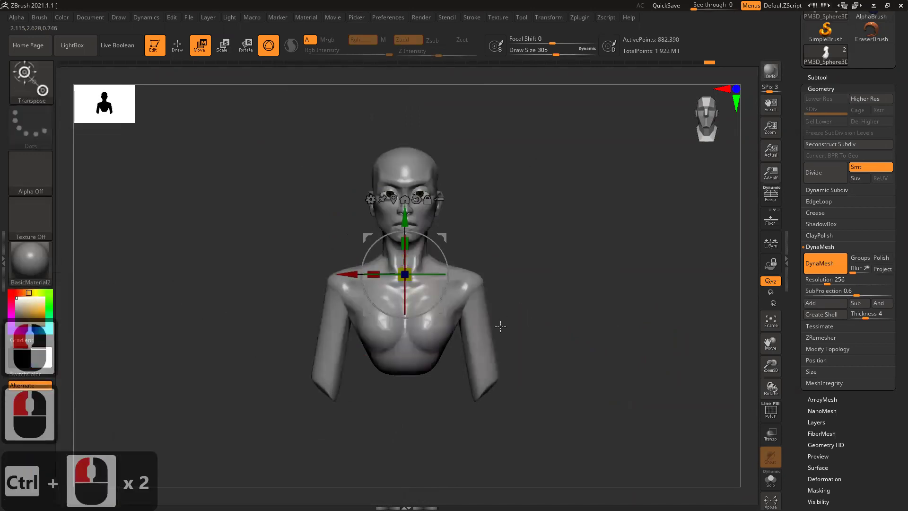
Switch to the Clay brush (BCB) and refine the shoulder and collarbone shape.
type("bcb")
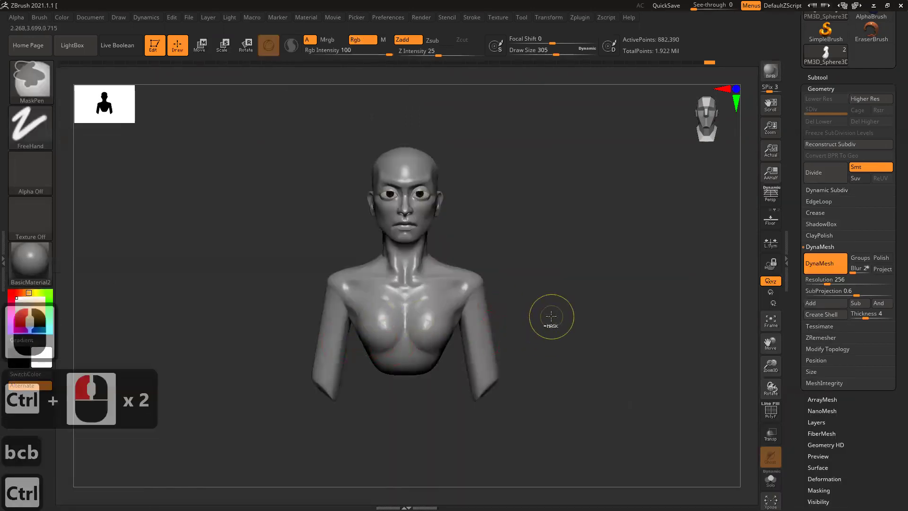
right_click(370, 392)
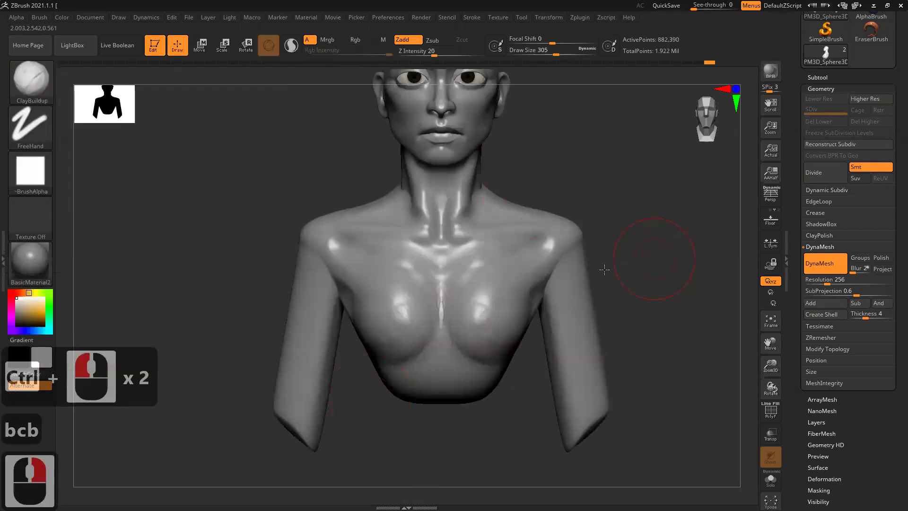
right_click(553, 258)
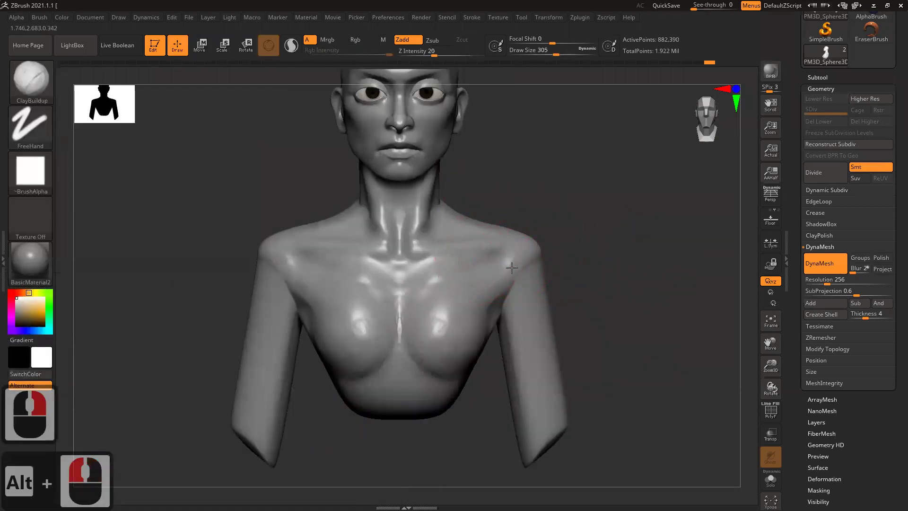
left_click(512, 272)
left_click(531, 265)
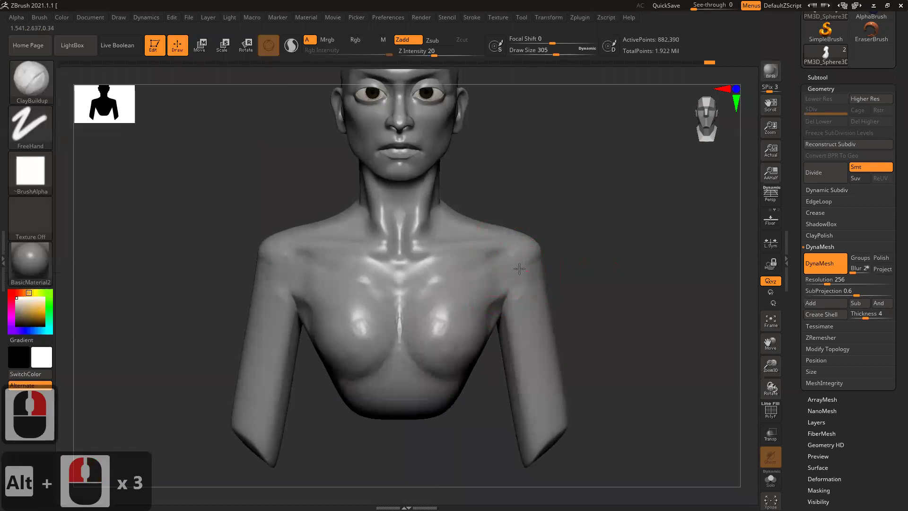
left_click(590, 255)
left_click(557, 260)
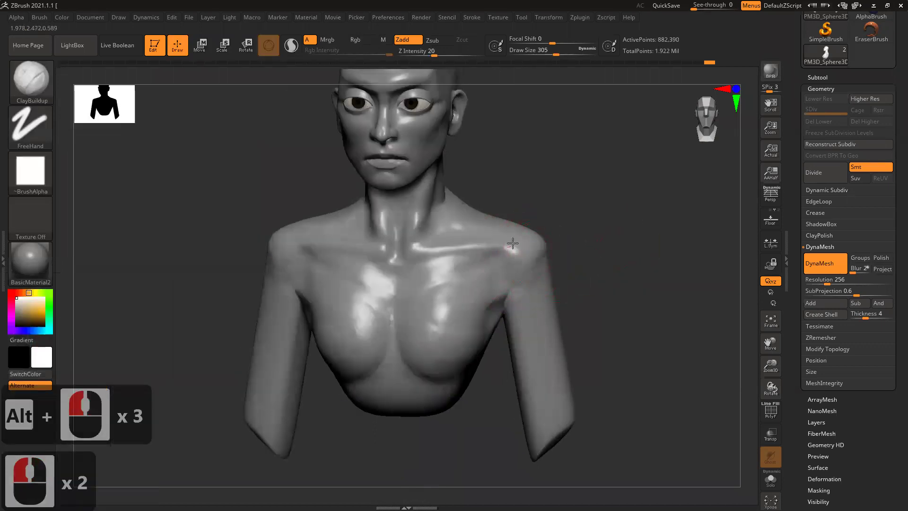
left_click(568, 235)
left_click(557, 249)
left_click(523, 240)
left_click(602, 219)
Keep rounding the shoulder and smoothing the neck-to-shoulder slope.
left_click(539, 233)
left_click(599, 215)
left_click(564, 218)
left_click(489, 243)
left_click(545, 215)
left_click(548, 206)
left_click(596, 235)
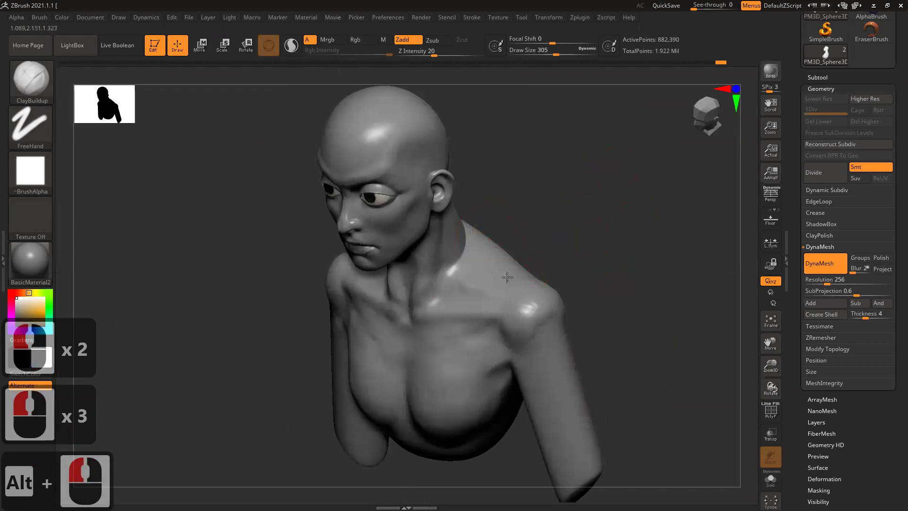
double_click(459, 250)
Sculpt the chest and shoulder forms so the upper arms hang beside the torso.
left_click(466, 242)
left_click(522, 221)
left_click(504, 262)
left_click(482, 242)
left_click(485, 257)
left_click(517, 211)
left_click(525, 221)
left_click(493, 244)
left_click(505, 239)
left_click(567, 248)
left_click(560, 260)
left_click(568, 257)
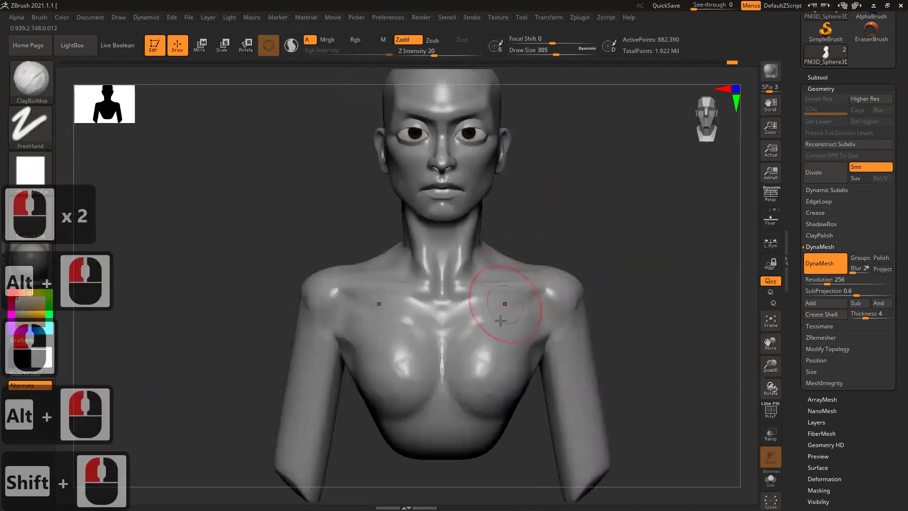
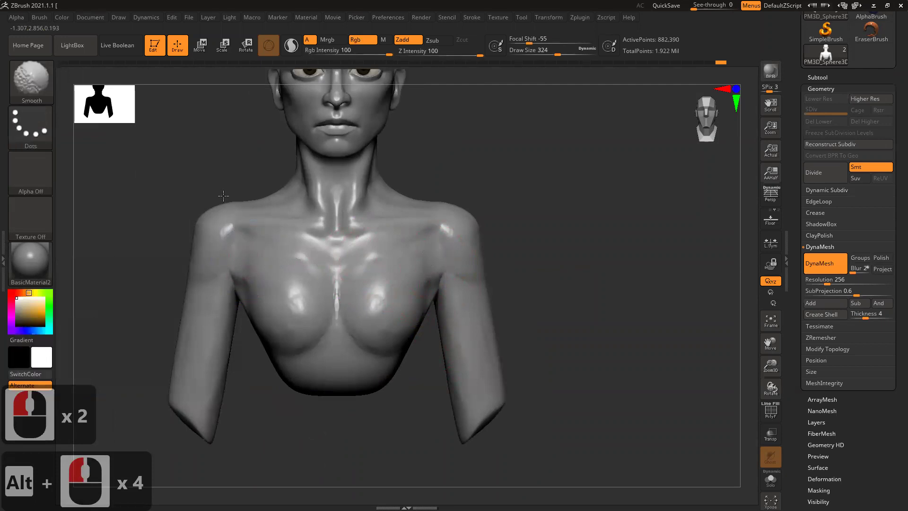
Carve a crease along the base of the chest with the Dam Standard brush (BDS).
left_click(324, 302)
left_click(350, 313)
type("bds")
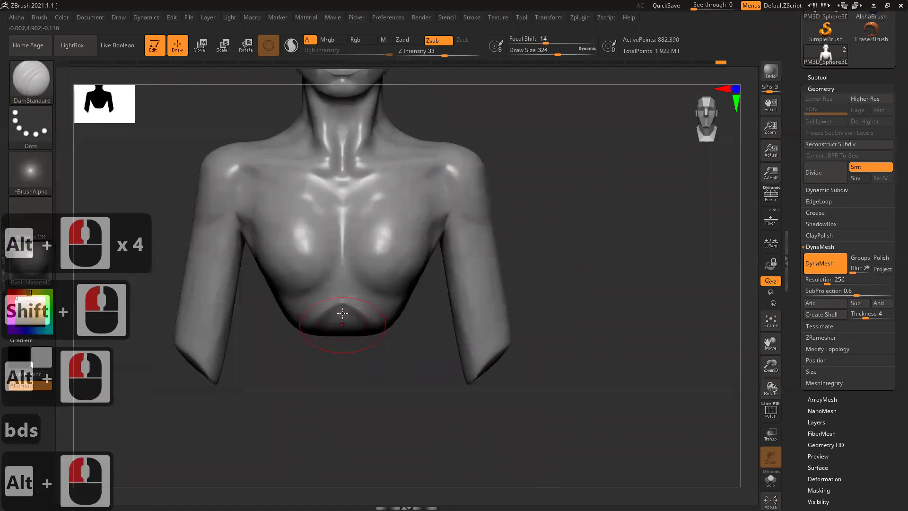
left_click(321, 331)
left_click(342, 321)
type("bds")
left_click(375, 343)
Switch to the Move brush (BMV), resize it and reshape the shoulder mass.
type("bmv")
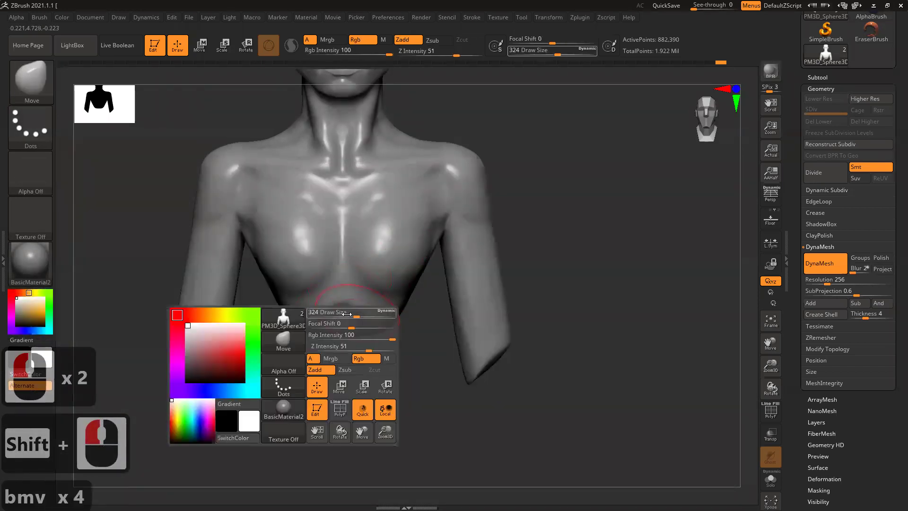
left_click(422, 313)
left_click(406, 311)
left_click(411, 315)
left_click(432, 335)
left_click(411, 341)
left_click(409, 330)
left_click(382, 324)
left_click(595, 360)
double_click(538, 337)
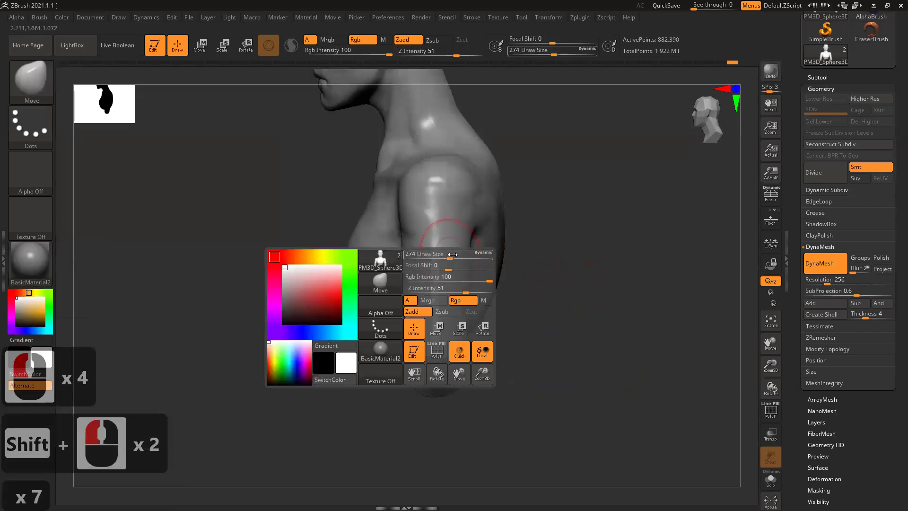
Push the shoulder into a rounder, fuller shape.
left_click(544, 282)
left_click(488, 293)
left_click(496, 256)
left_click(499, 247)
left_click(471, 208)
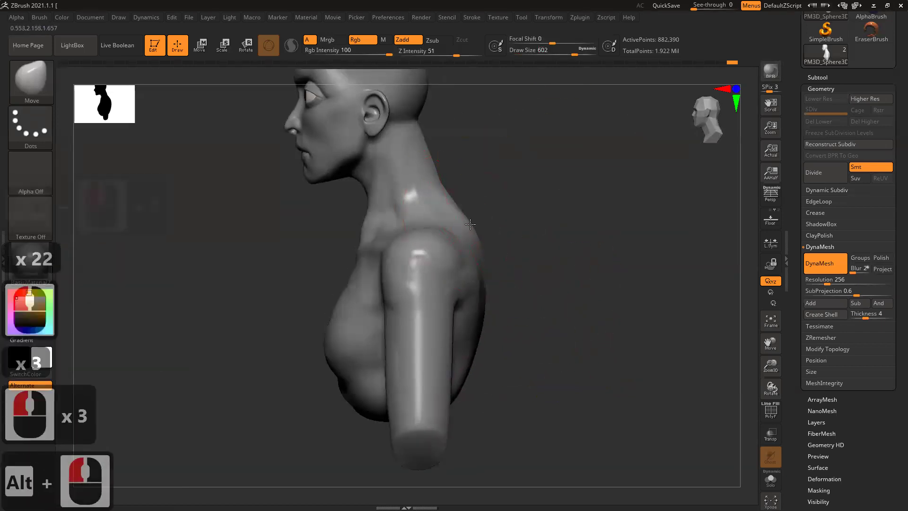
Shape the chest-to-shoulder silhouette into a cleaner line.
left_click(475, 224)
left_click(474, 213)
left_click(470, 221)
left_click(456, 234)
left_click(455, 234)
left_click(454, 234)
left_click(479, 236)
Blend the upper arm and neck into a smooth rounded form from new angles.
double_click(464, 280)
left_click(388, 281)
left_click(386, 279)
double_click(386, 281)
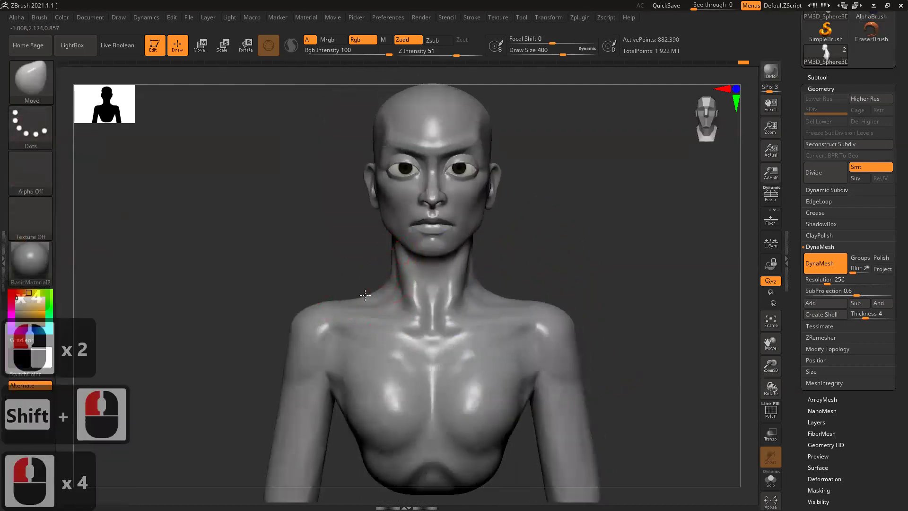
left_click(362, 293)
left_click(576, 265)
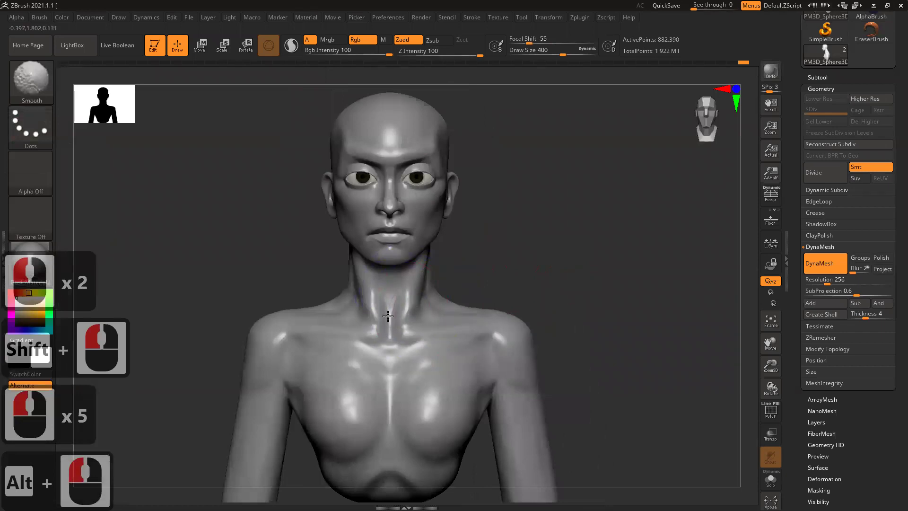
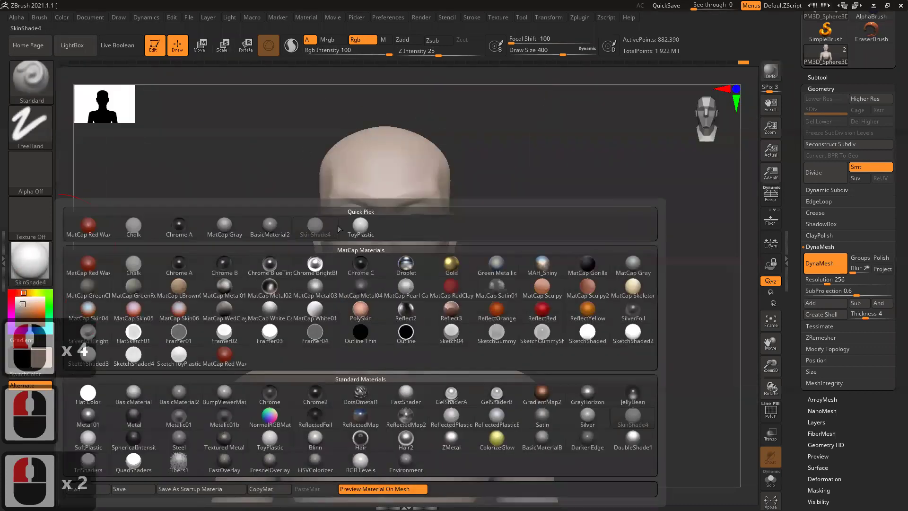
Apply the skin material to the bust and frame the head for masking.
left_click(242, 248)
left_click(150, 273)
left_click(459, 318)
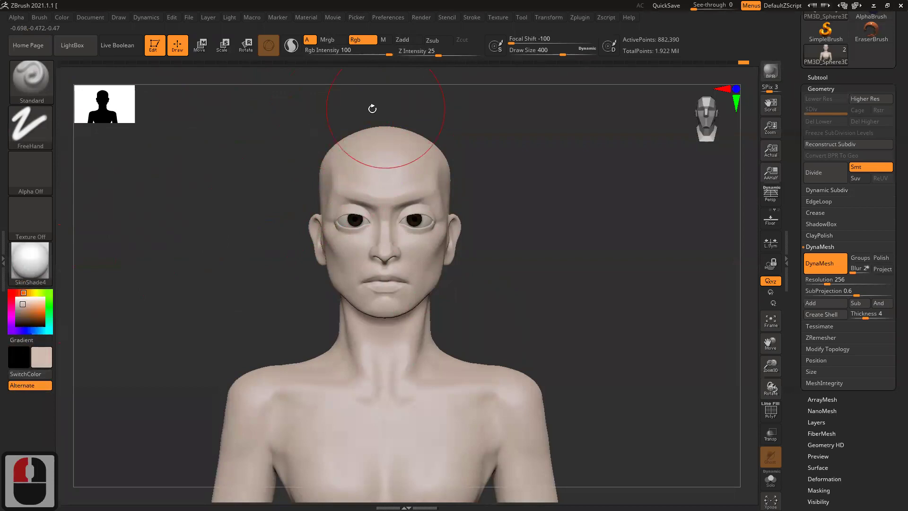
left_click(108, 125)
double_click(265, 157)
Lasso-mask the top of the head and brow, checking the back of the head.
left_click(373, 102)
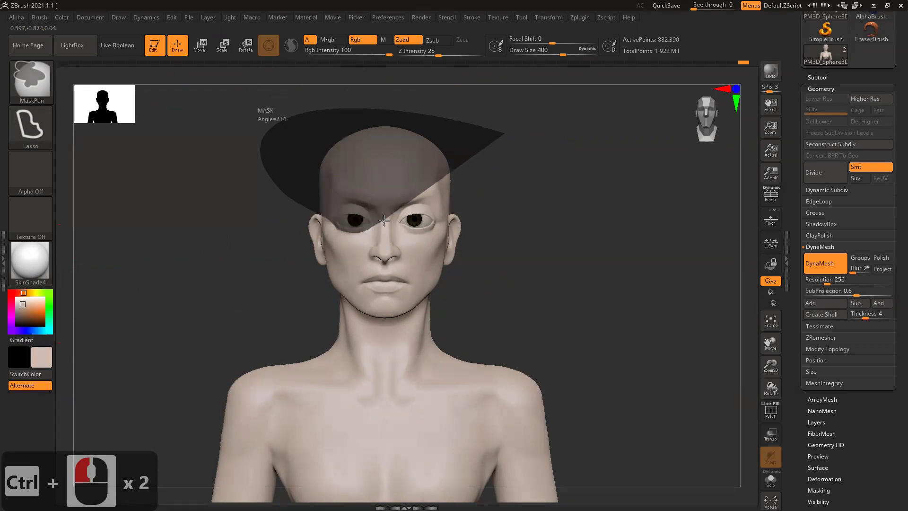
left_click(589, 201)
left_click(610, 200)
double_click(611, 206)
left_click(535, 220)
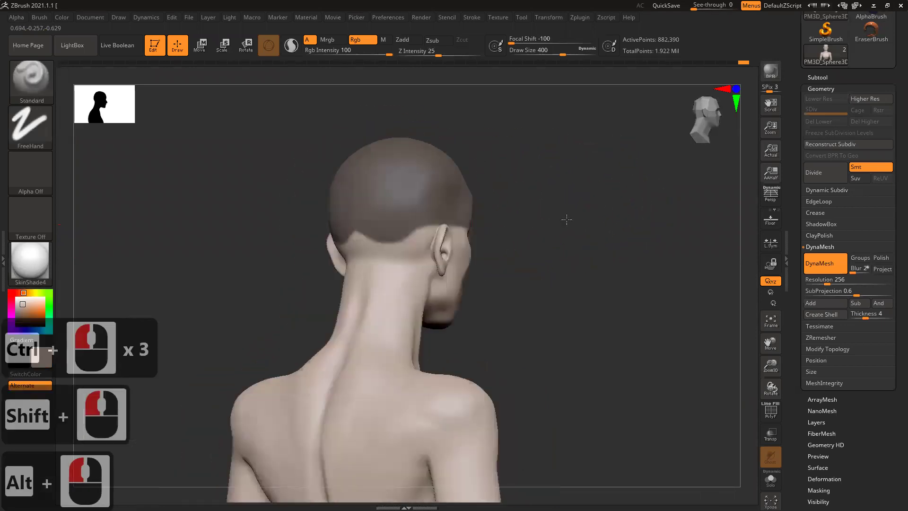
left_click(546, 219)
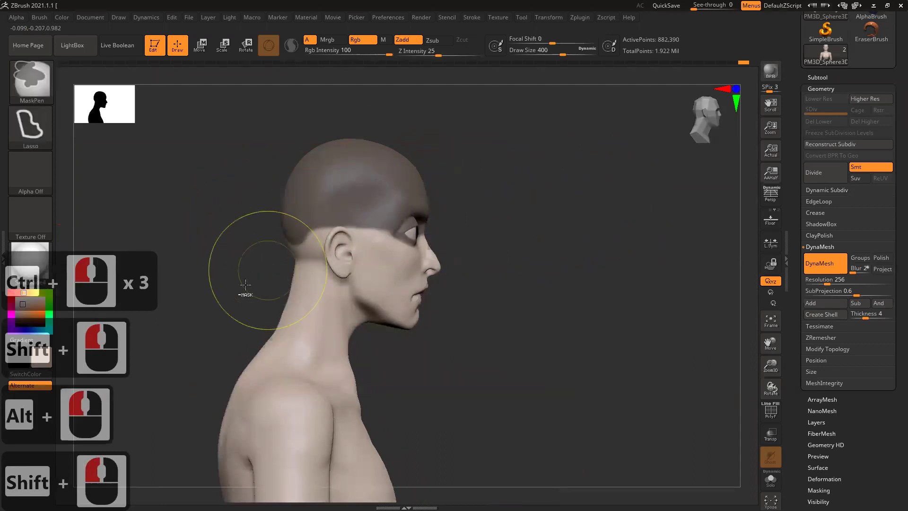
Unmask a strip running from the ear across to the eye.
left_click(344, 231)
left_click(254, 270)
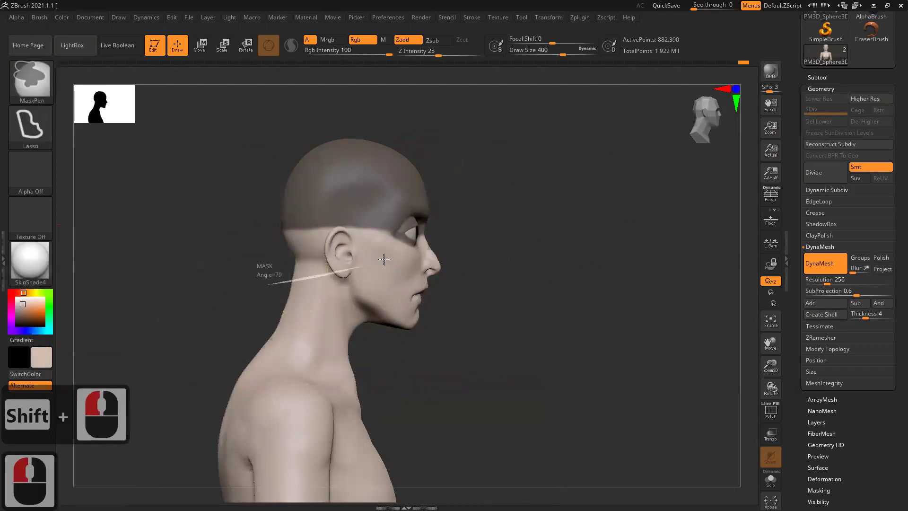
left_click(230, 243)
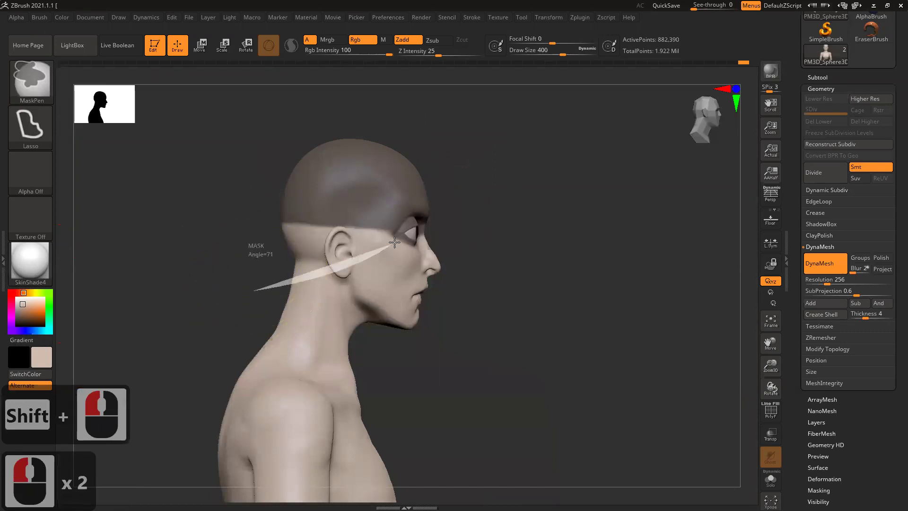
left_click(179, 222)
double_click(406, 229)
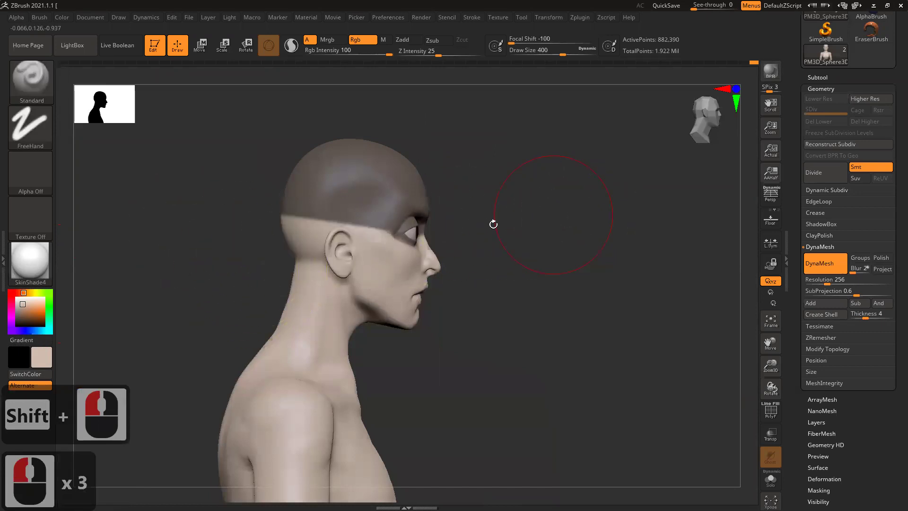
left_click(539, 207)
double_click(558, 210)
Invert the mask onto the face and body and bring up the Masking options.
left_click(538, 248)
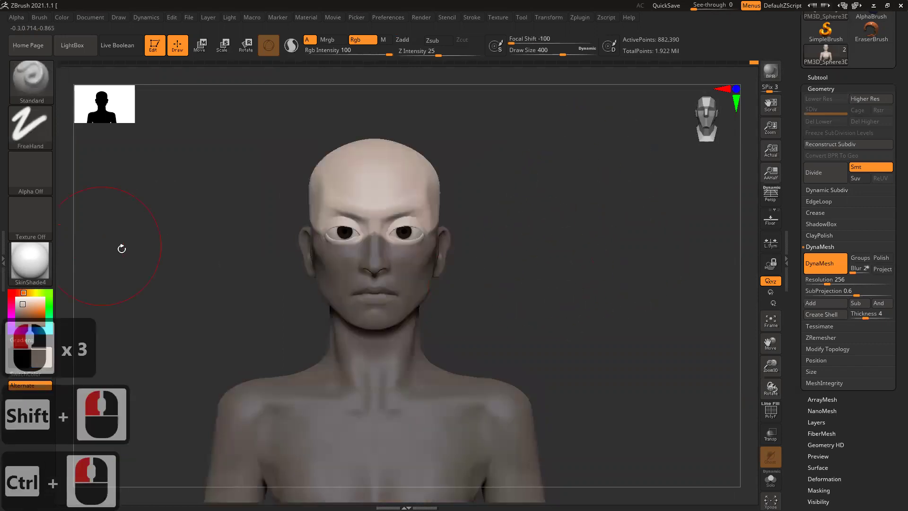
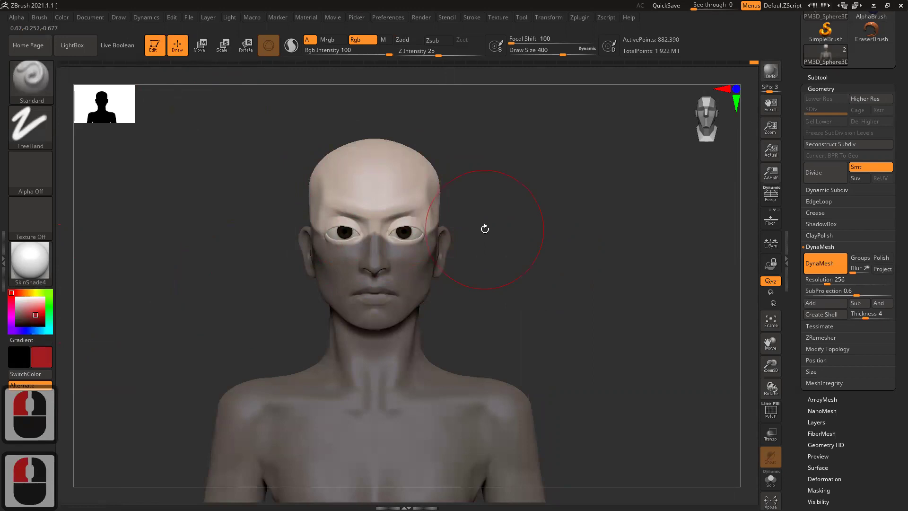
left_click(488, 282)
right_click(380, 260)
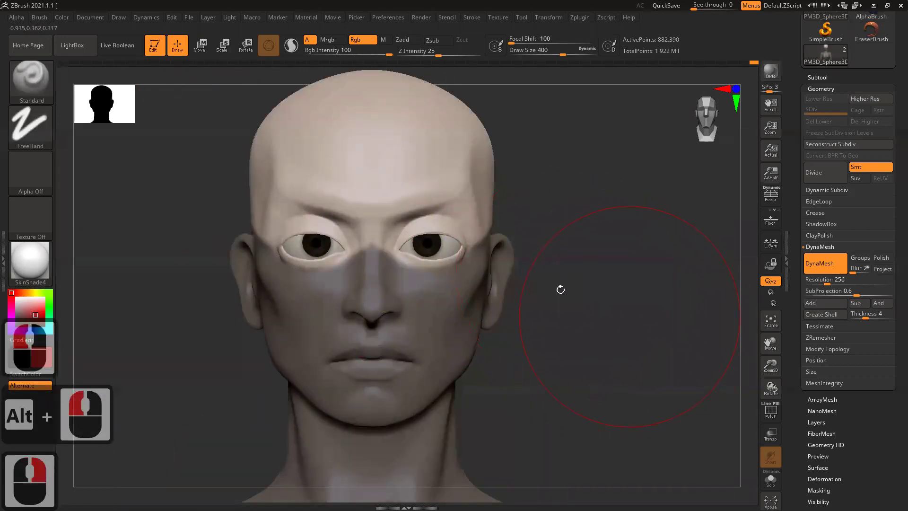
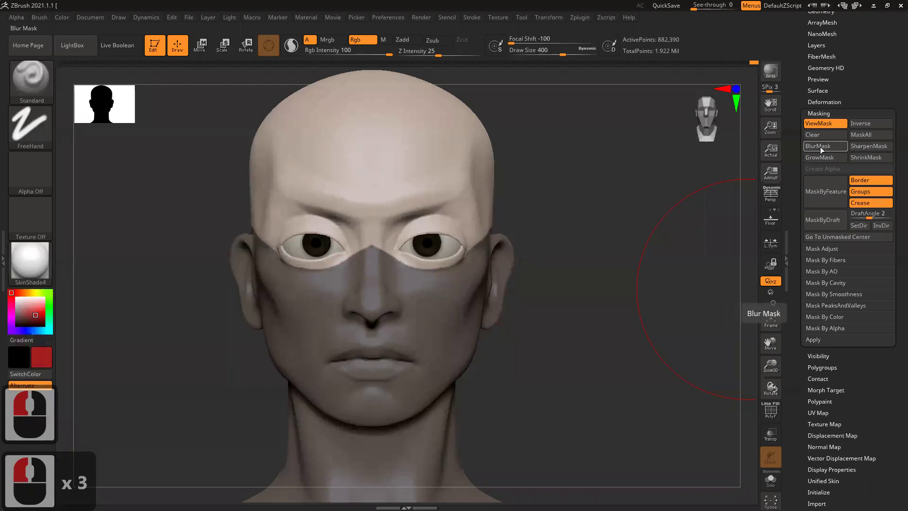
Blur then sharpen the scalp-and-eye mask edges and bring up the colour choices.
left_click(823, 150)
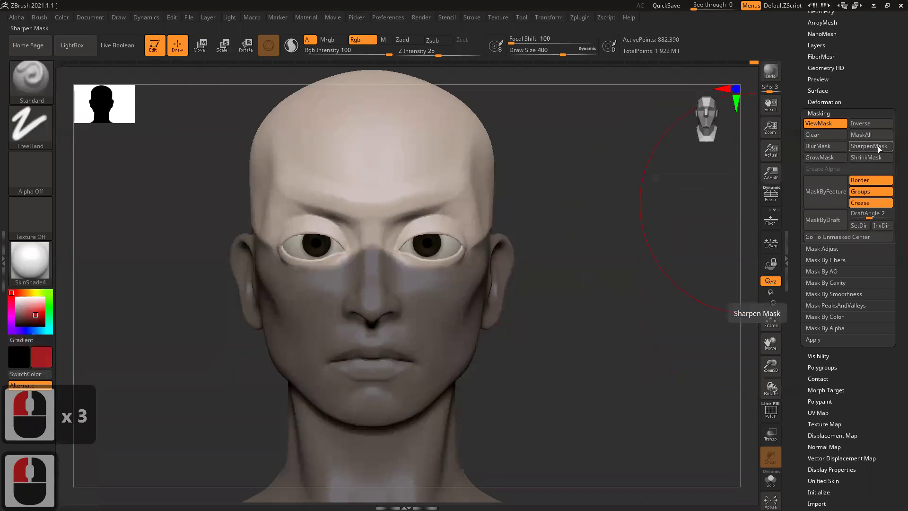
left_click(880, 149)
left_click(627, 306)
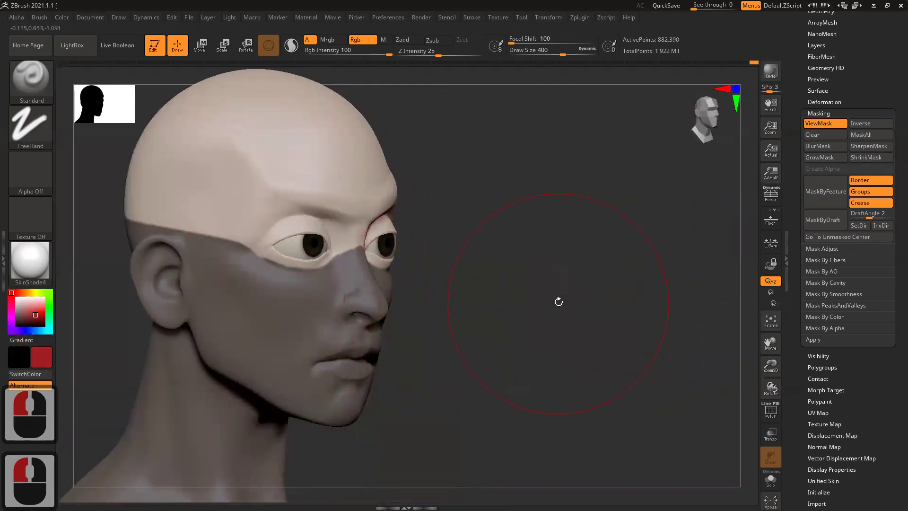
left_click(544, 303)
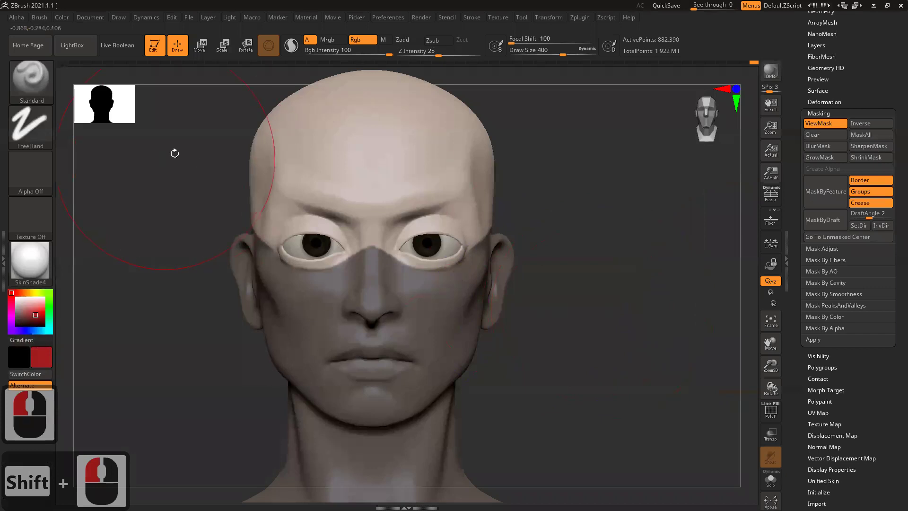
left_click(63, 21)
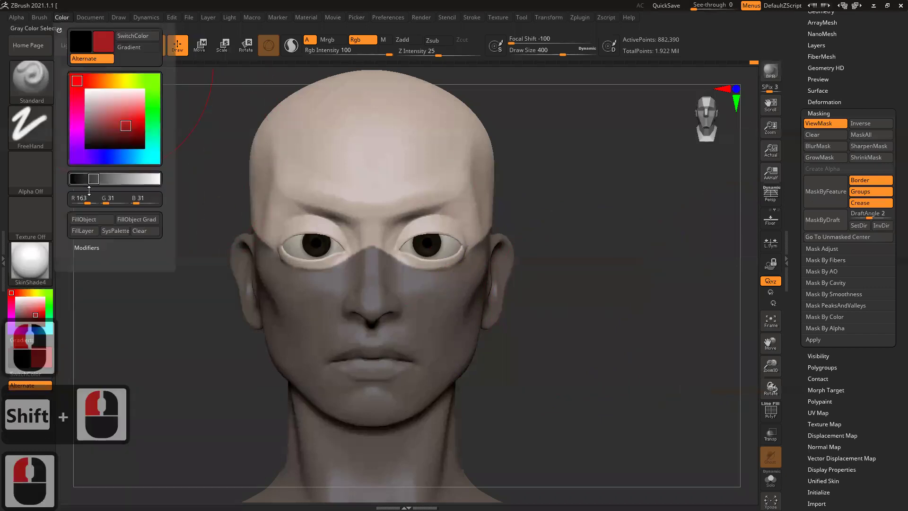
Pick red and fill the unmasked scalp and eye band with it.
left_click(88, 221)
double_click(666, 290)
right_click(561, 302)
left_click(524, 259)
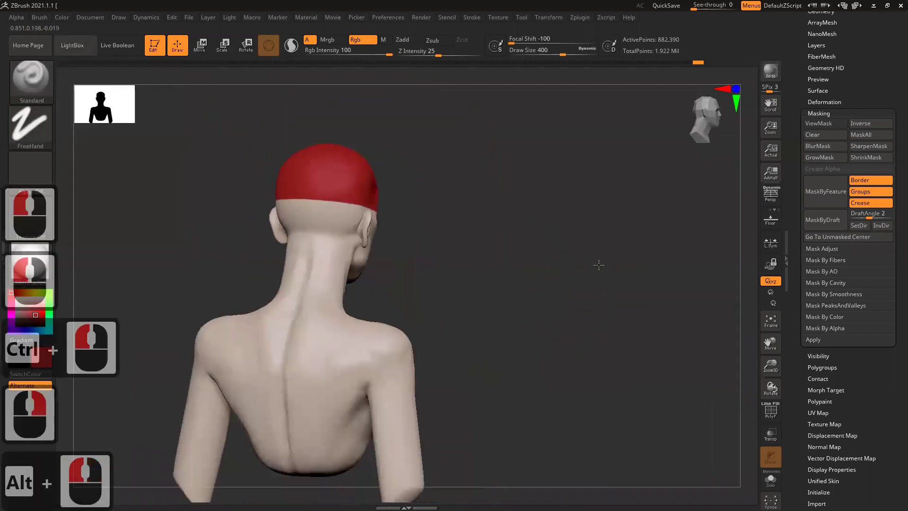
left_click(518, 265)
left_click(582, 259)
key("ctrl+z")
Refine the edge of the red painted mask band.
right_click(39, 315)
left_click(39, 315)
double_click(38, 318)
left_click(66, 21)
left_click(95, 221)
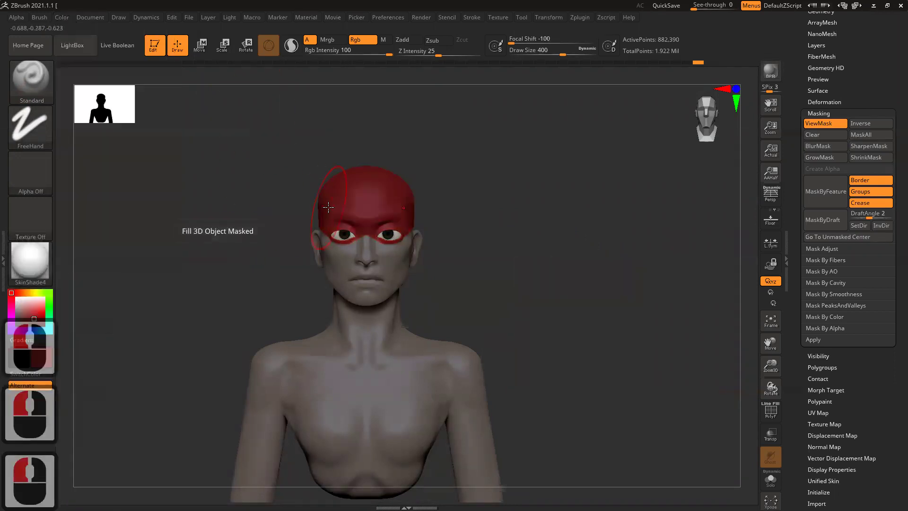
left_click(532, 218)
right_click(560, 266)
left_click(604, 285)
left_click(597, 305)
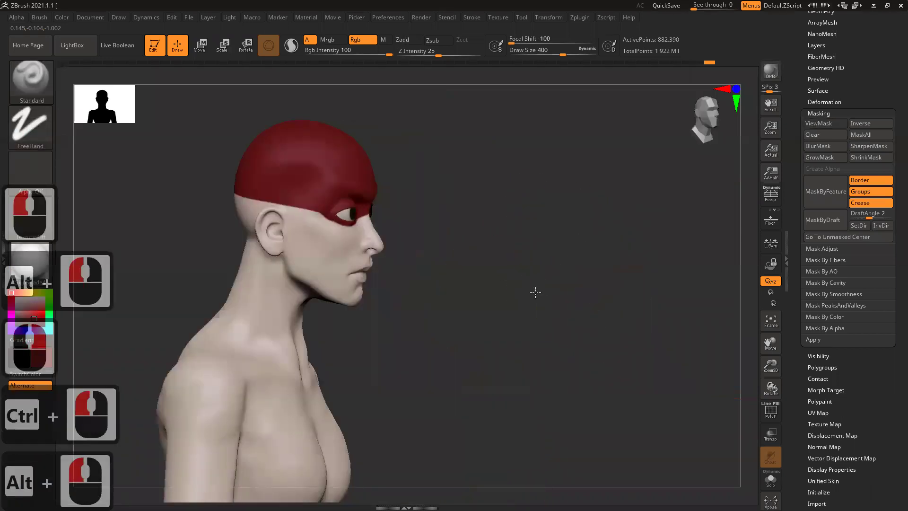
Touch up the red edge around the eyes.
left_click(384, 177)
left_click(618, 252)
left_click(466, 217)
left_click(469, 230)
right_click(469, 230)
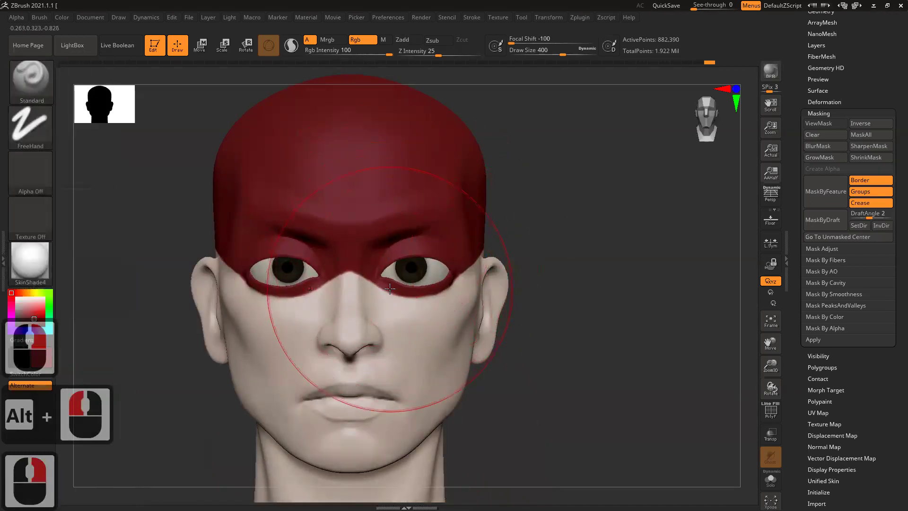
left_click(390, 287)
right_click(390, 287)
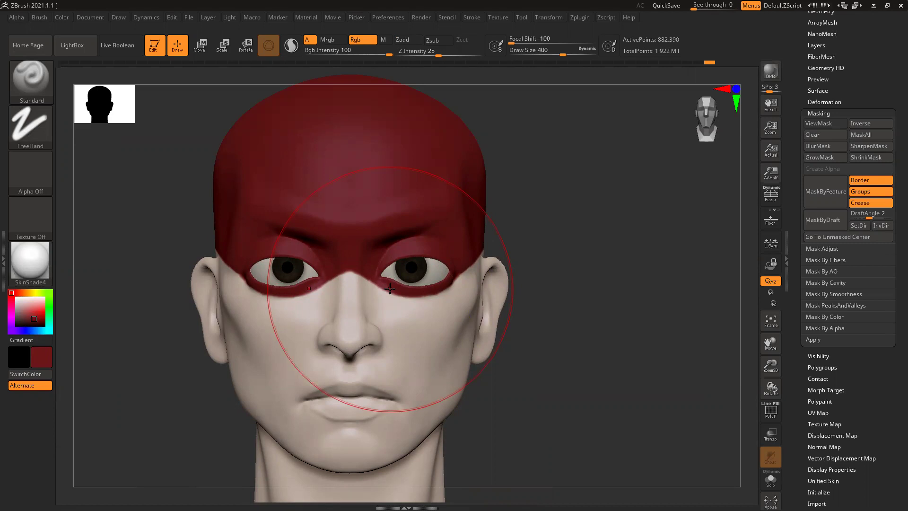
Shrink the brush down to a small Draw Size of about 16.
right_click(544, 318)
left_click(546, 309)
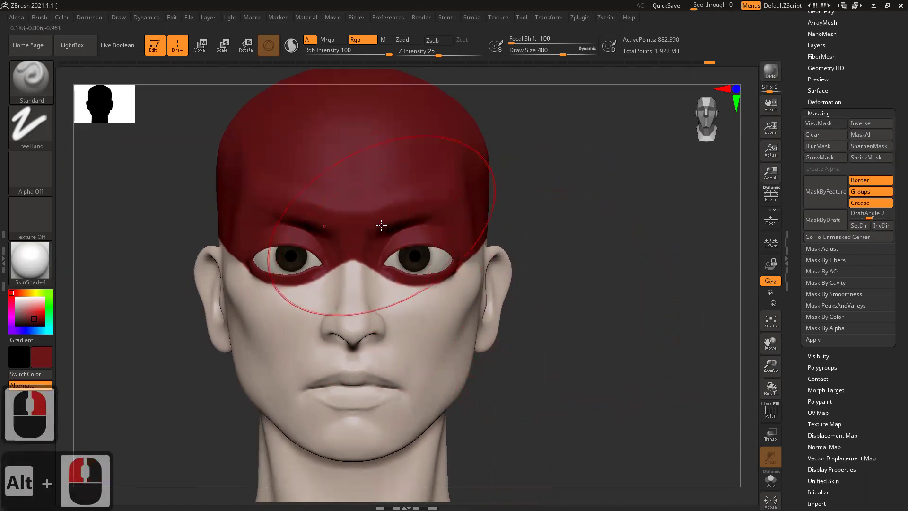
key("[")
key("[")
key("[")
left_click_drag(43, 127, 436, 210)
key("]")
key("]")
key("[")
key("[")
key("[")
key("[")
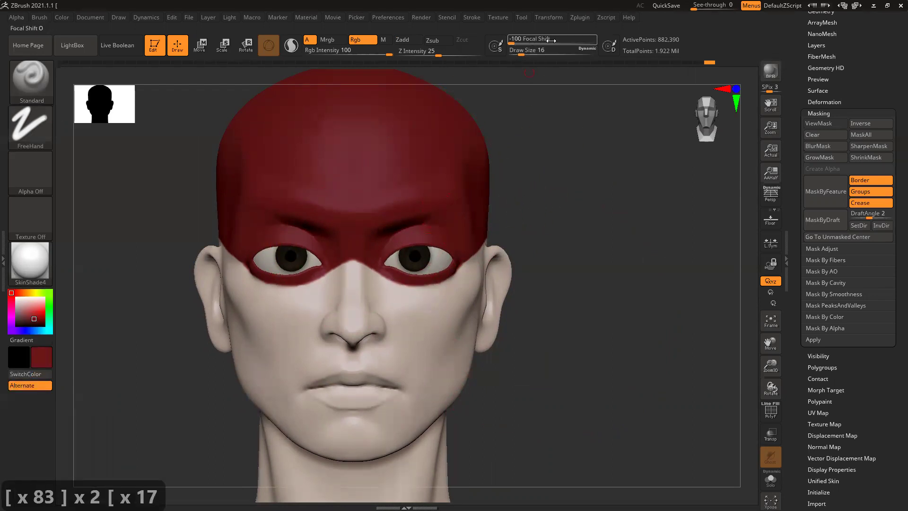
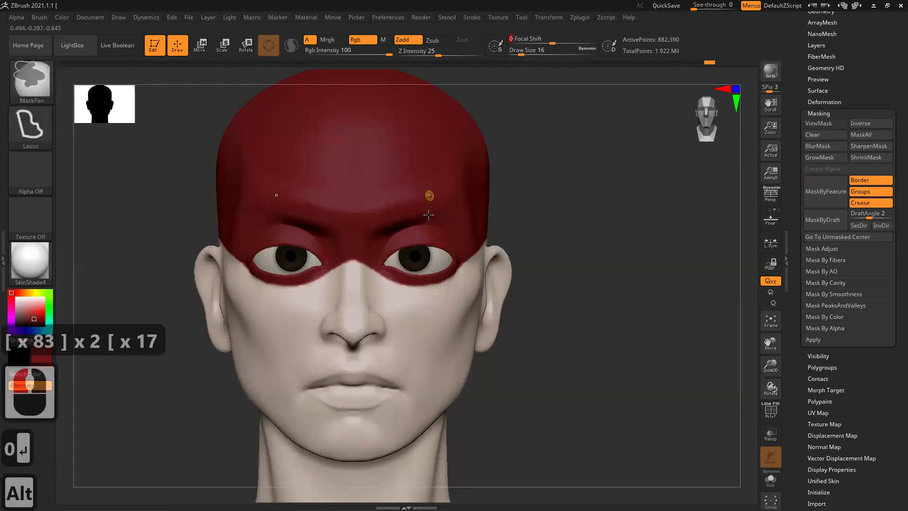
Set Focal Shift toward 0 for a firm brush edge and nudge the size up.
right_click(432, 240)
key("Return")
left_click_drag(384, 232, 371, 234)
key("]")
left_click(370, 235)
key("]")
key("]")
left_click(370, 47)
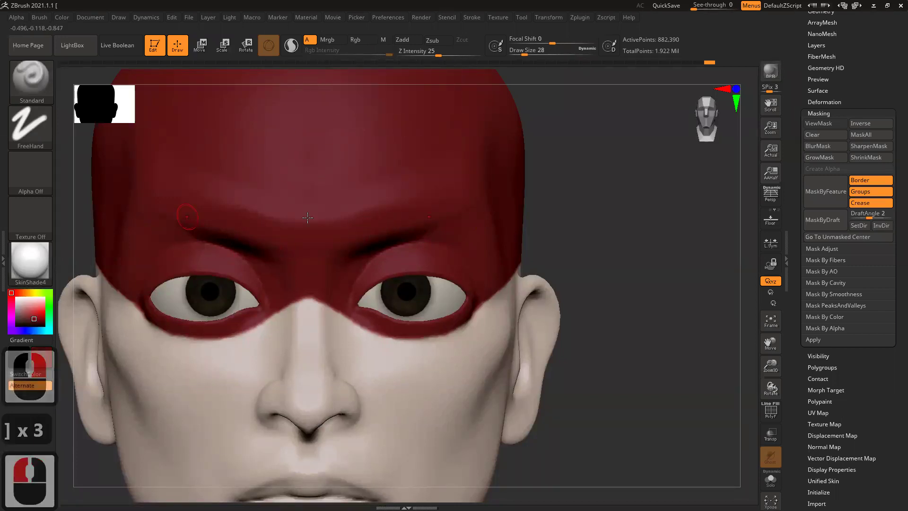
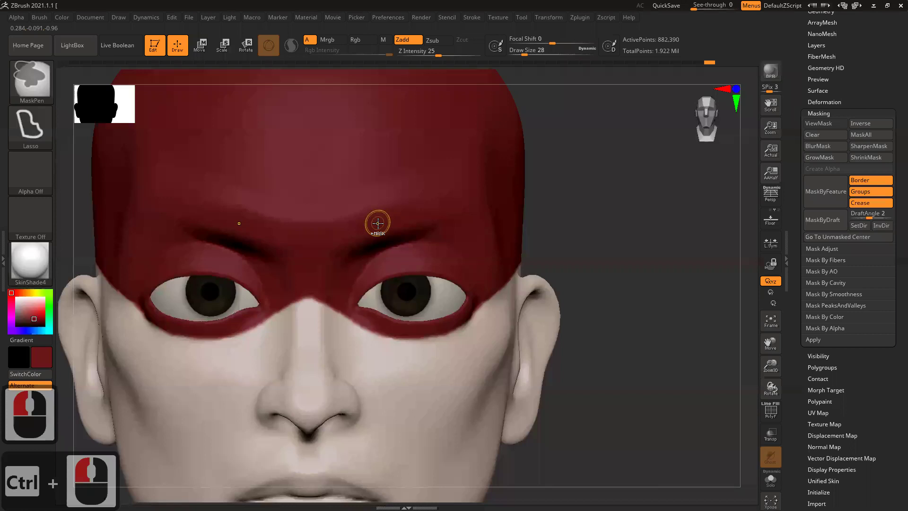
Ctrl-drag an eyebrow-shaped mask above the right eye and extend it along the brow.
left_click_drag(123, 133, 432, 209)
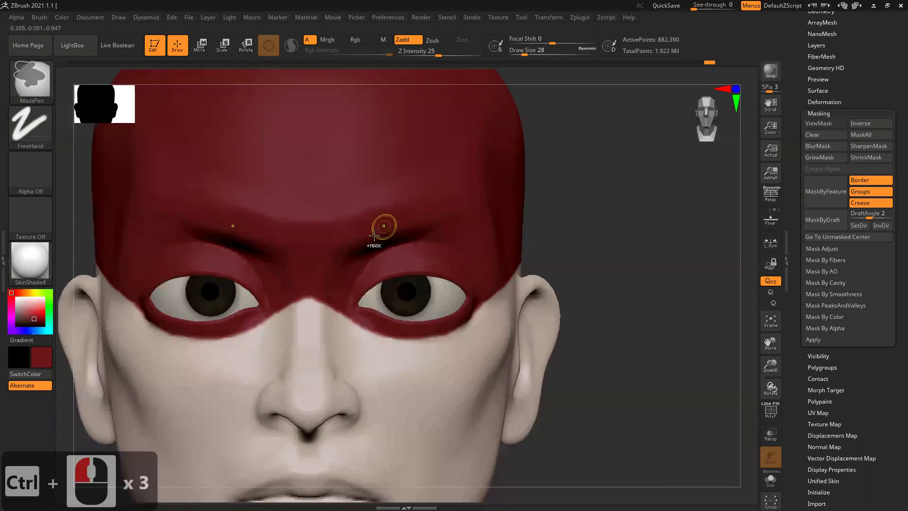
left_click_drag(348, 231, 442, 189)
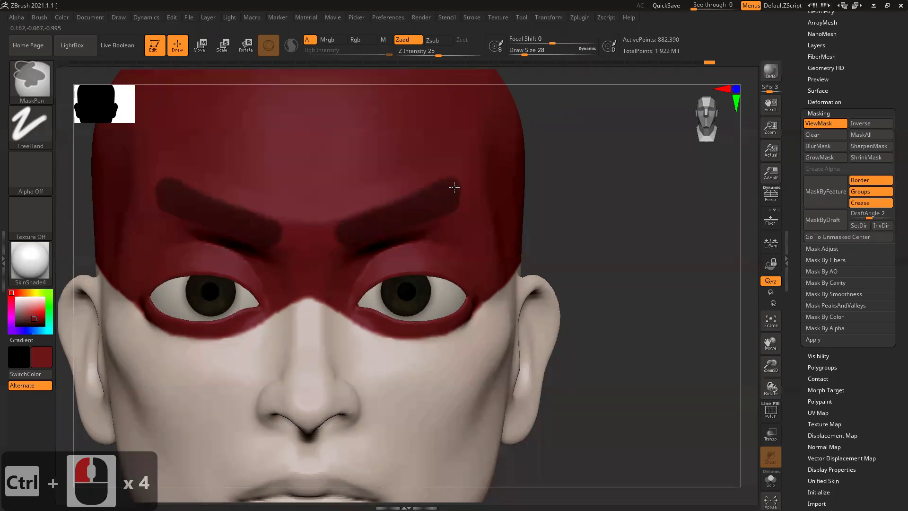
left_click(386, 216)
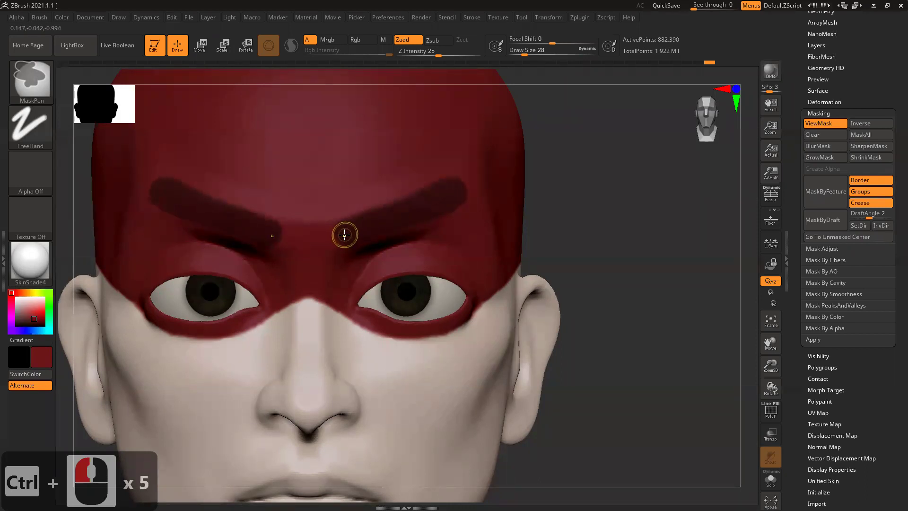
left_click(470, 188)
left_click(605, 200)
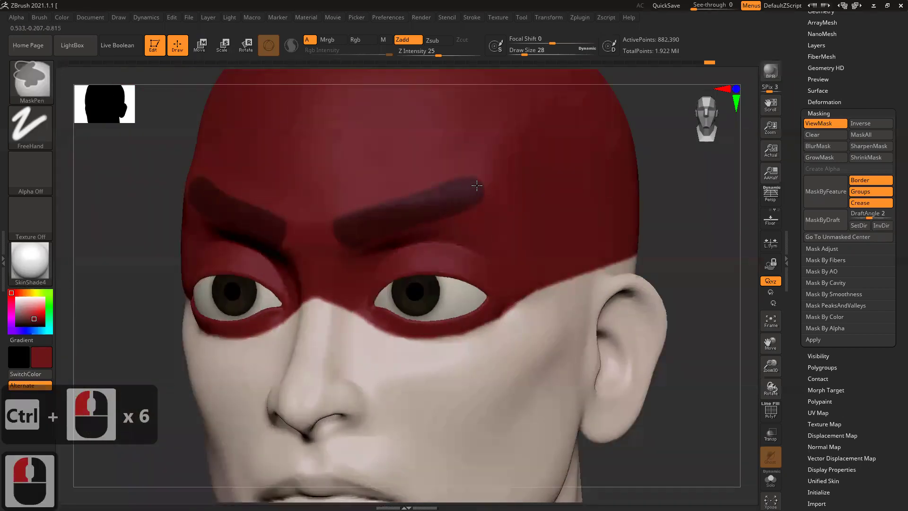
left_click(515, 225)
double_click(505, 207)
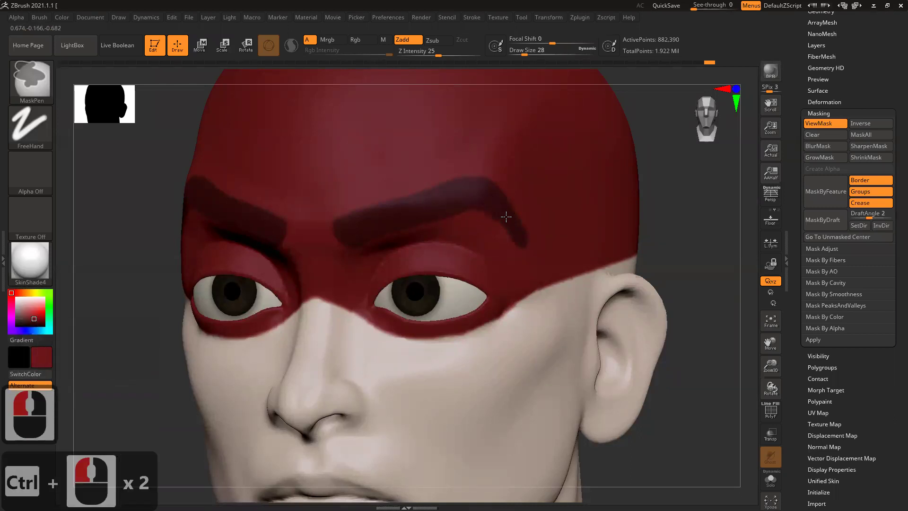
double_click(524, 230)
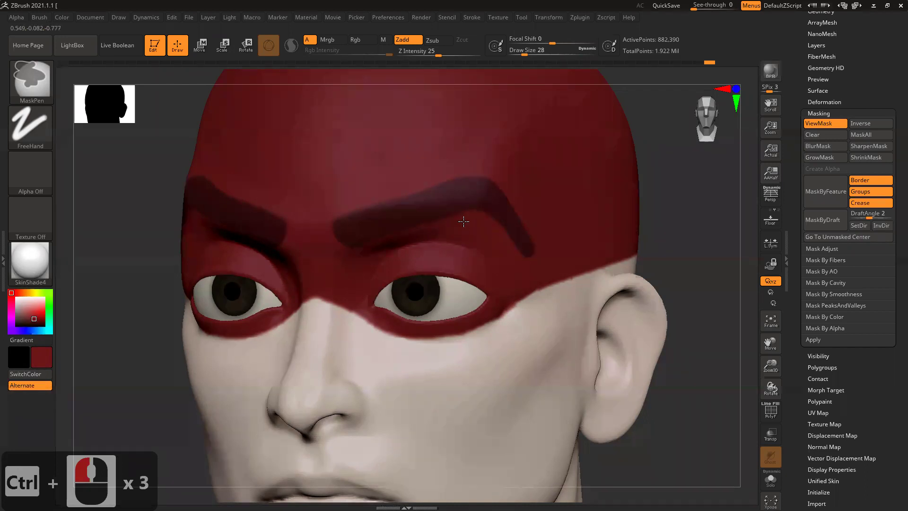
Refine the arch of the eyebrow mask with small Ctrl strokes, undoing a stray one.
left_click(547, 230)
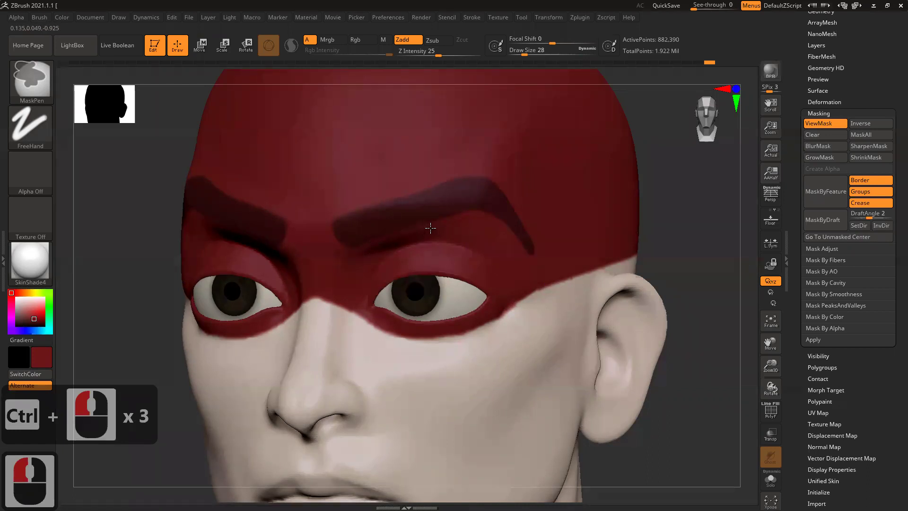
left_click(547, 227)
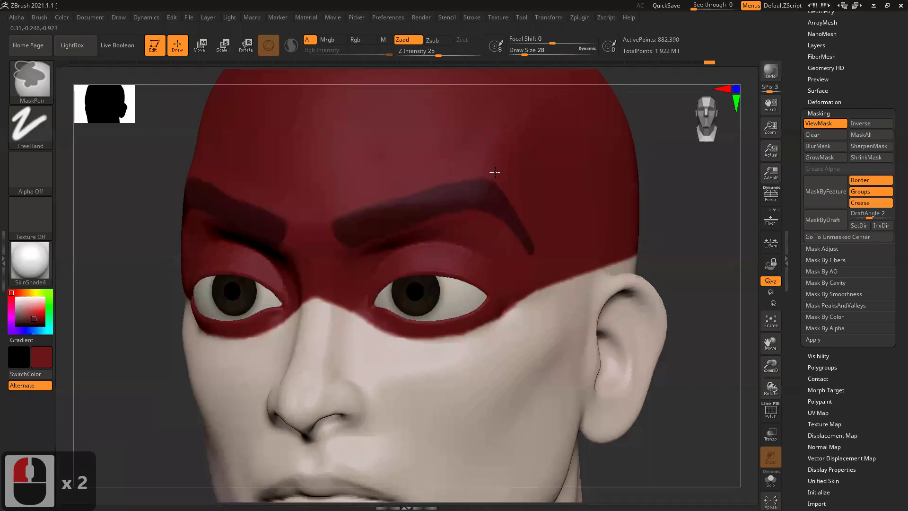
left_click(548, 202)
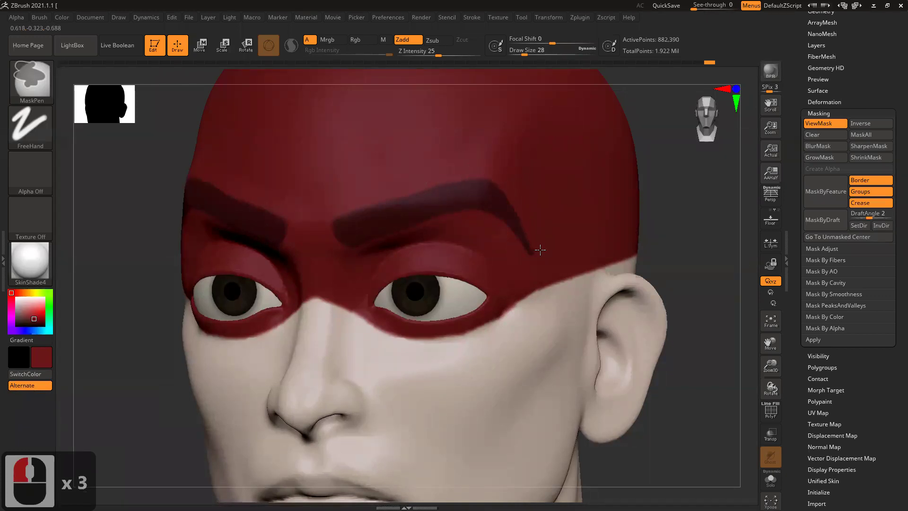
left_click(533, 210)
key("ctrl+z")
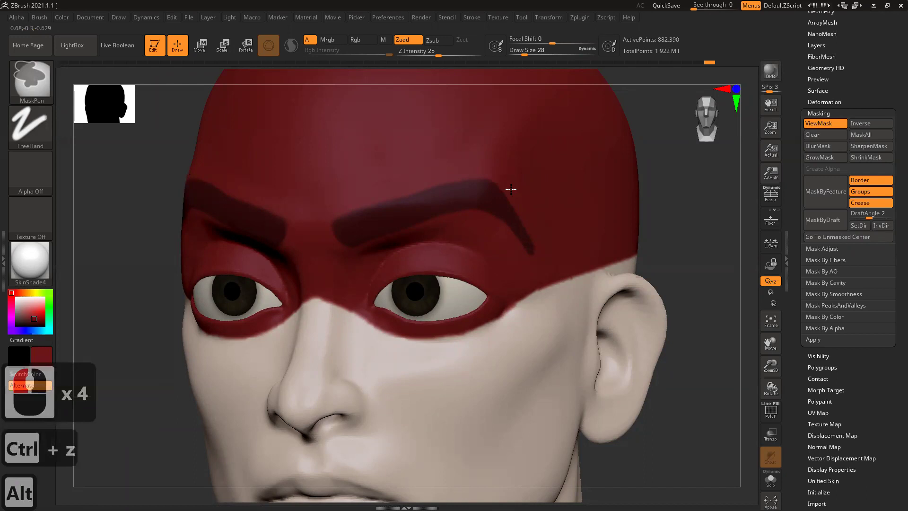
left_click(512, 188)
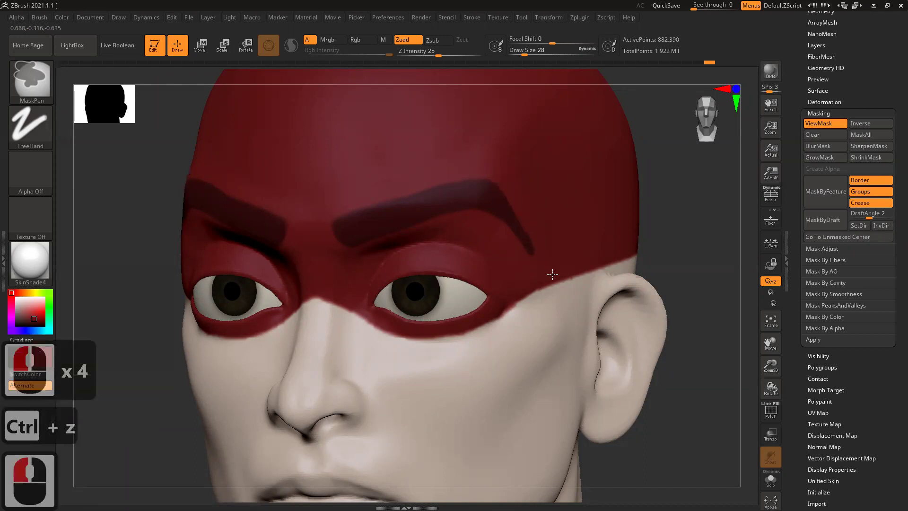
left_click(524, 199)
left_click(536, 213)
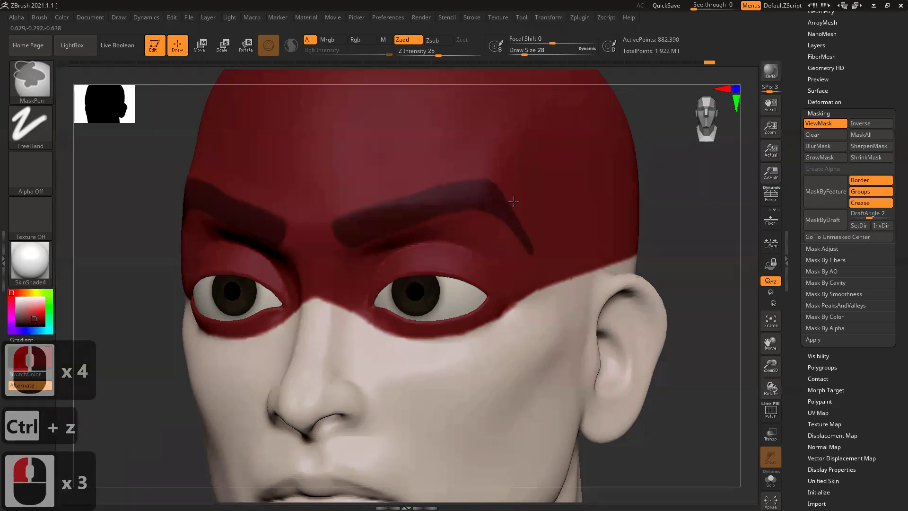
left_click(541, 250)
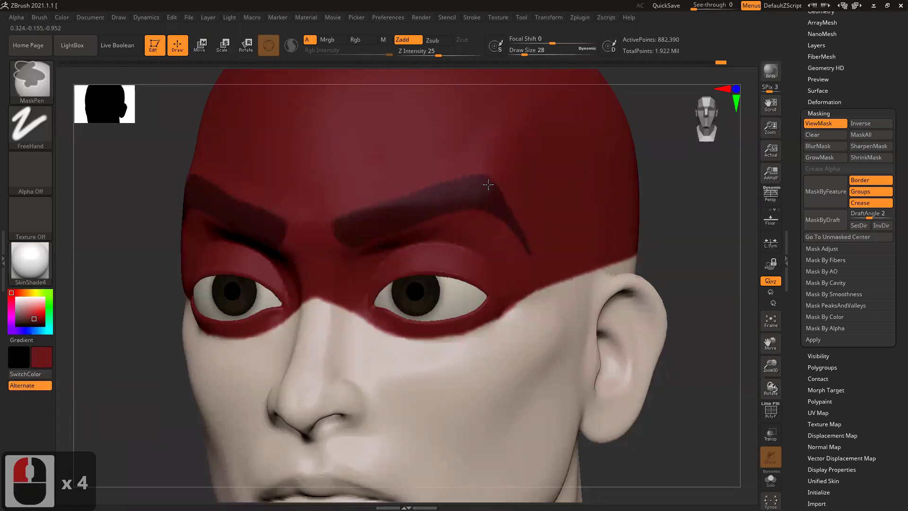
Sharpen the tail of the eyebrow mask and toggle ViewMask to check it.
left_click(514, 199)
double_click(517, 193)
left_click(575, 224)
left_click(492, 196)
left_click(686, 197)
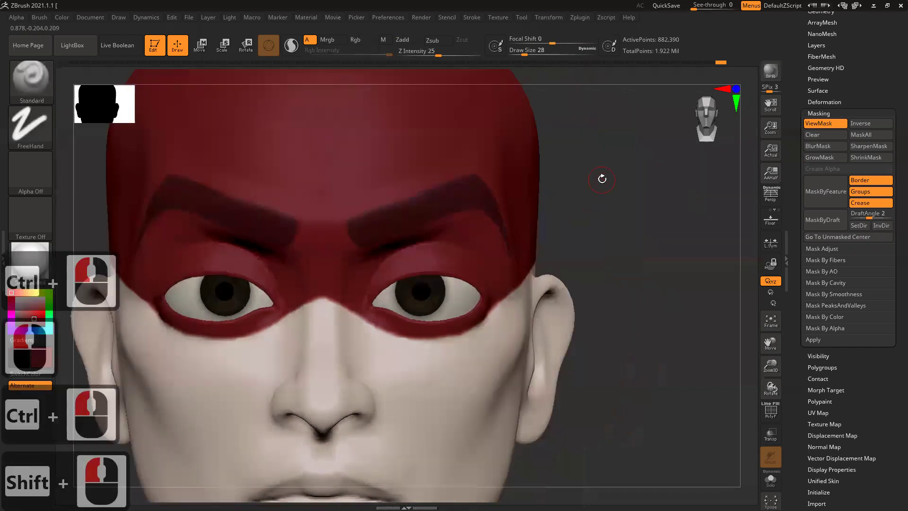
Refine the masked eyebrow arch above the first eye, undoing one stray stroke.
right_click(572, 268)
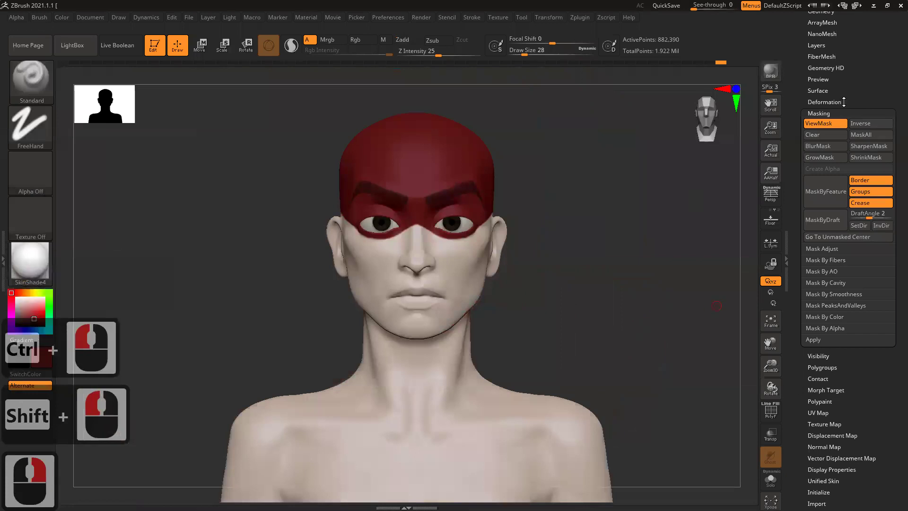
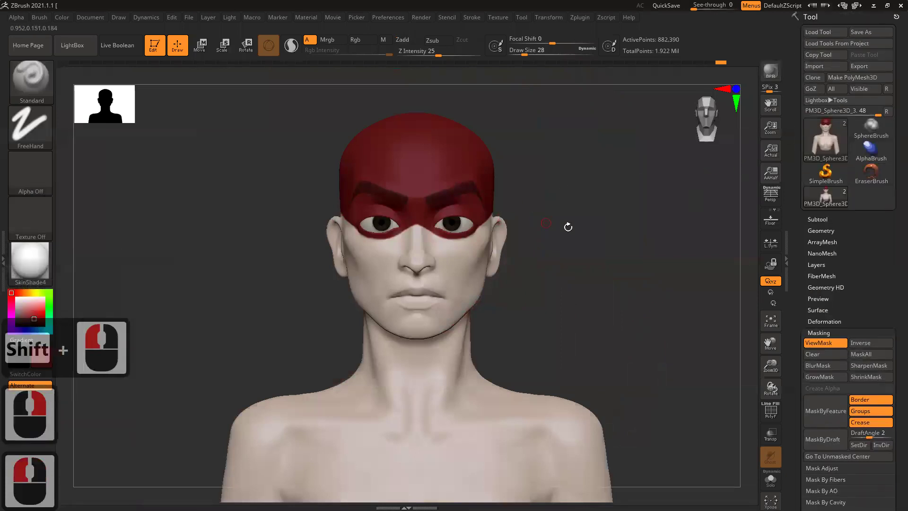
right_click(464, 274)
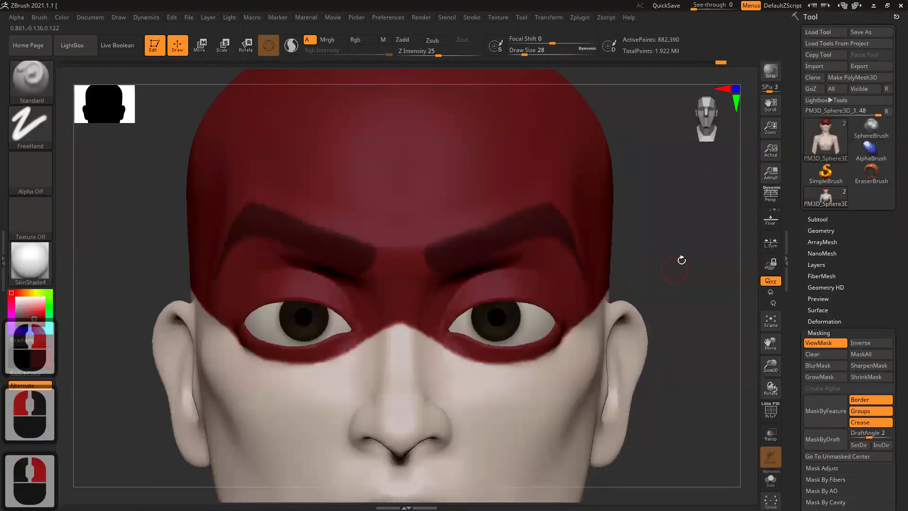
left_click(464, 256)
left_click(519, 249)
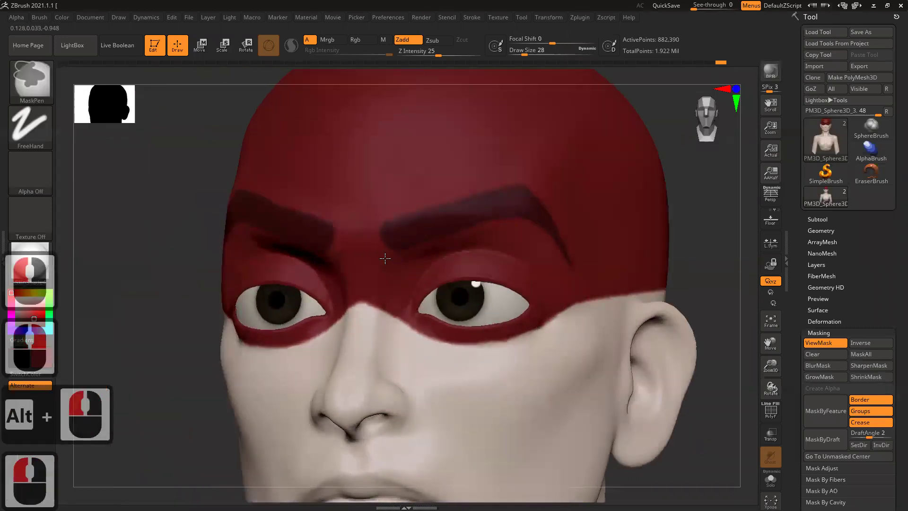
left_click(459, 243)
left_click(435, 256)
key("ctrl+z")
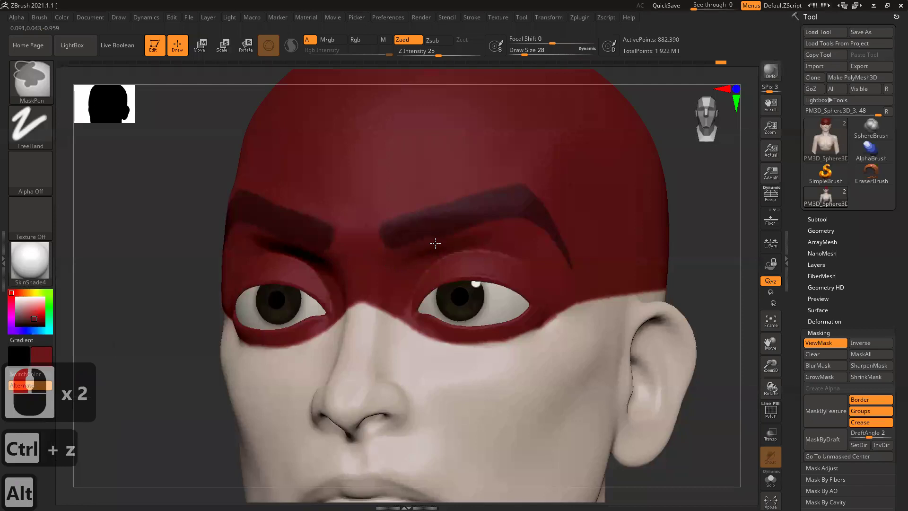
left_click(514, 232)
left_click(581, 269)
Shape the matching eyebrow mask above the other eye inside the red band.
right_click(499, 233)
left_click(674, 248)
left_click(682, 251)
left_click(579, 216)
right_click(562, 263)
left_click(500, 287)
left_click(366, 276)
left_click(378, 274)
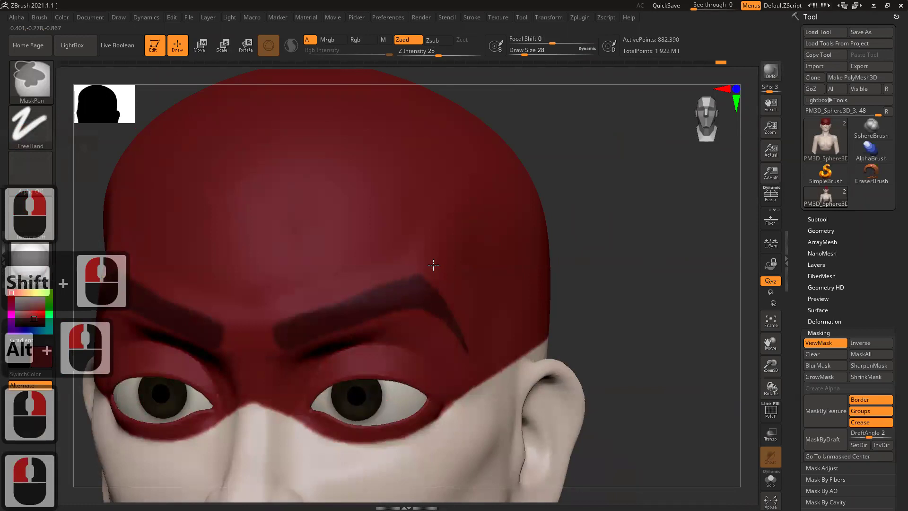
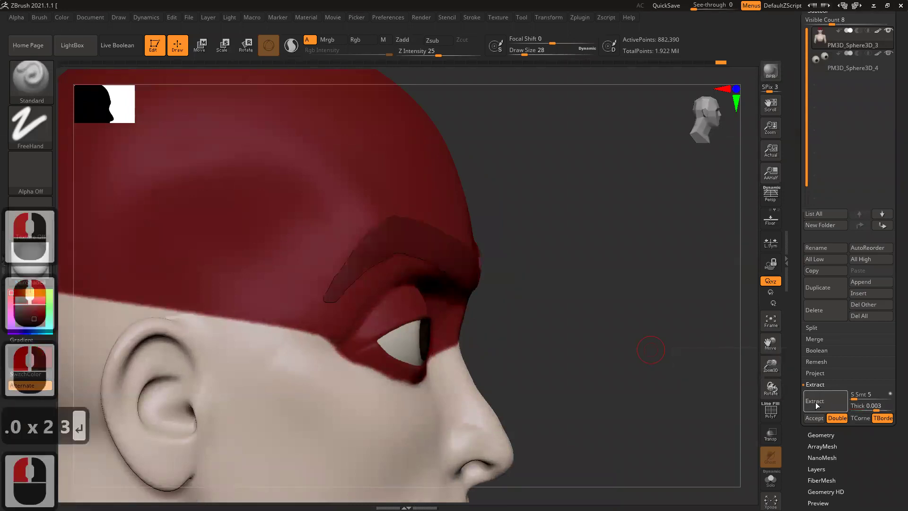
Extract the masked eyebrows as new geometry with Thick set to 0.02.
left_click(819, 419)
key("Return")
left_click(559, 227)
left_click(598, 277)
left_click(610, 277)
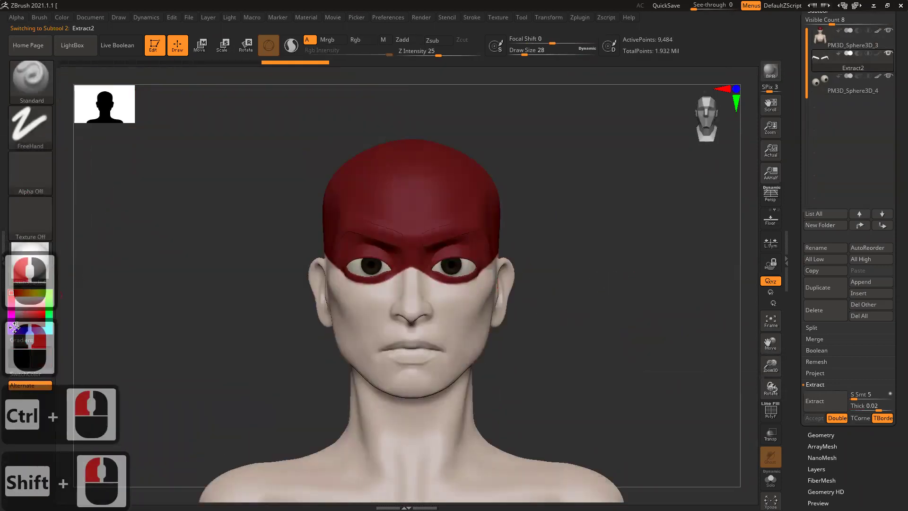
Accept the Extract2 eyebrow subtool and fill it black.
left_click(164, 327)
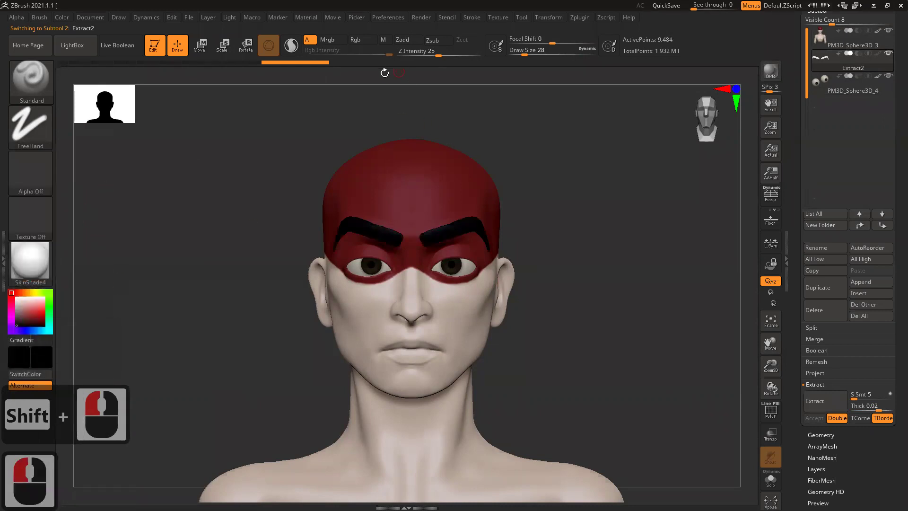
left_click(315, 53)
left_click(70, 27)
double_click(90, 219)
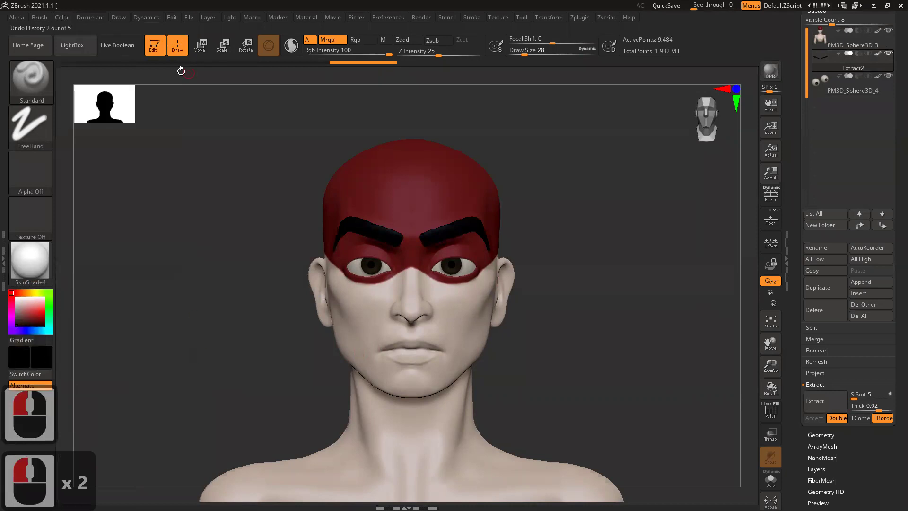
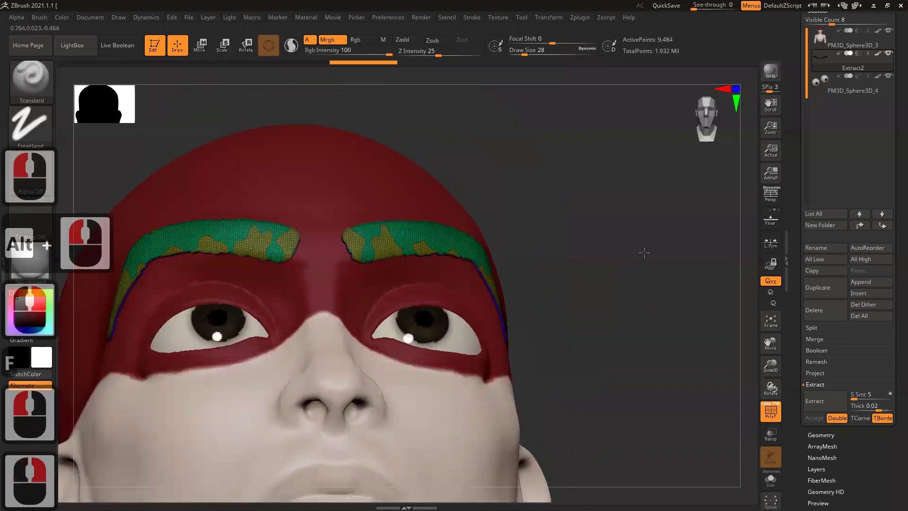
Solo the Extract2 eyebrow subtool with its PolyF polygroup wireframe showing.
right_click(642, 272)
left_click(405, 259)
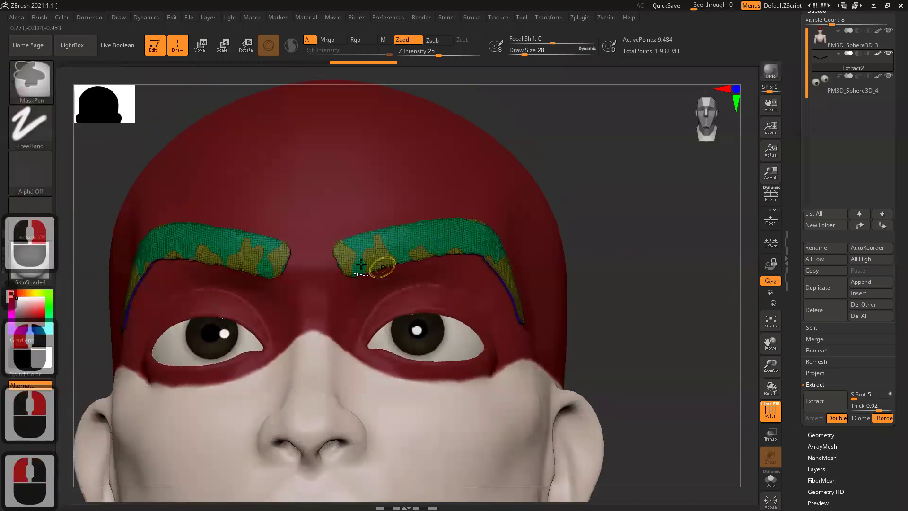
left_click_drag(459, 270, 637, 288)
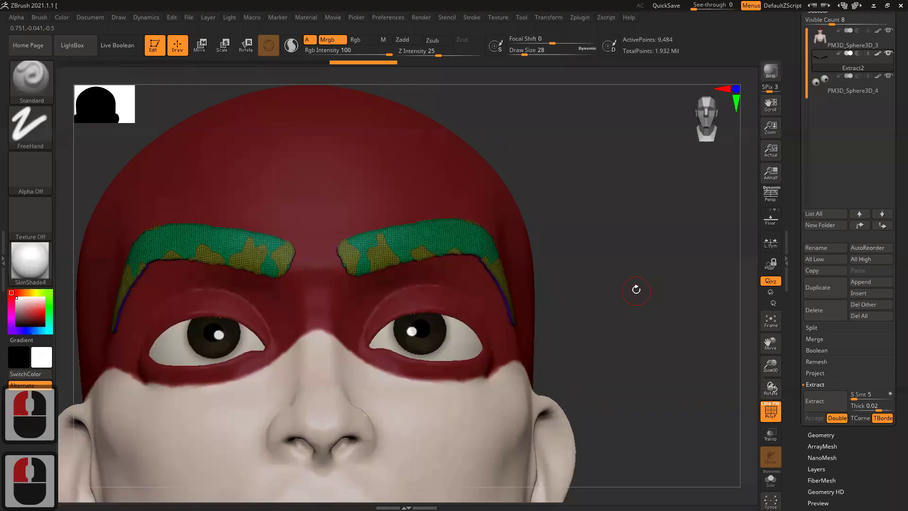
key("f")
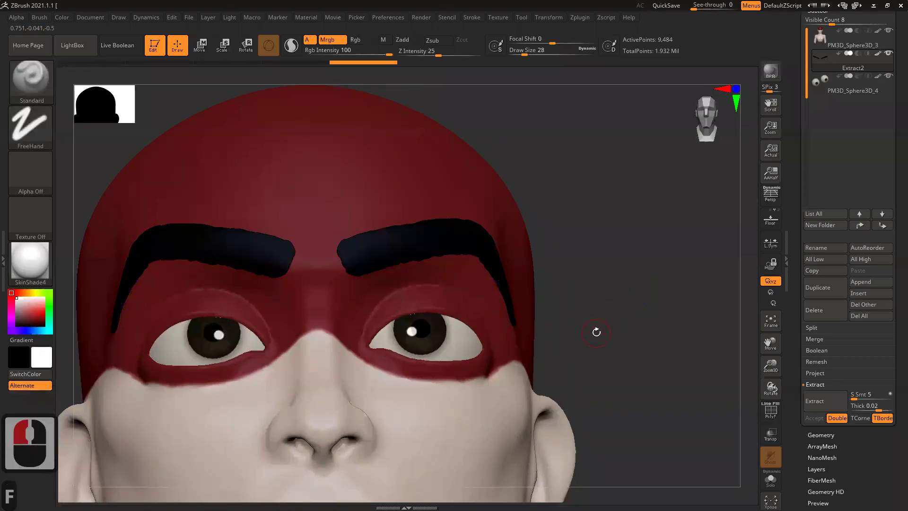
left_click(607, 307)
left_click(603, 286)
key("f")
left_click(459, 262)
Hide and invert the eyebrow's polygroups to inspect the border strip, then show all again.
left_click(501, 287)
left_click(451, 239)
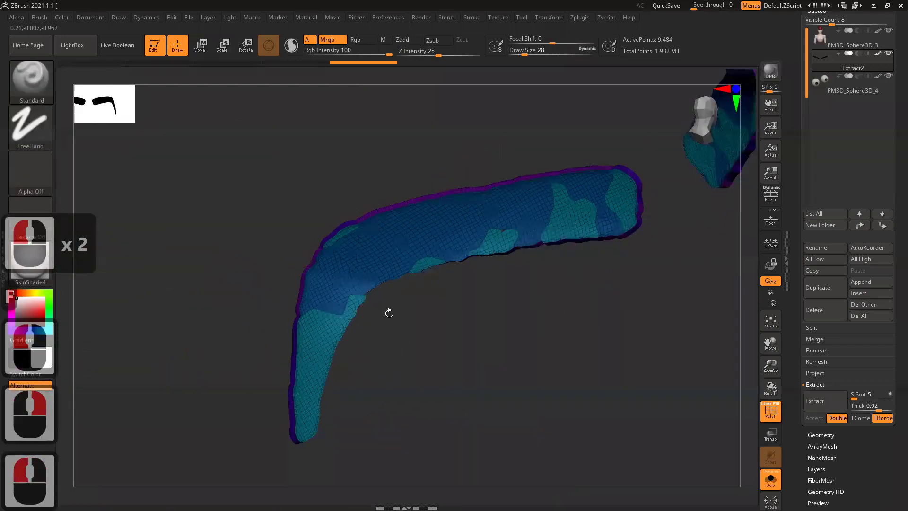
left_click(406, 322)
double_click(405, 306)
double_click(425, 227)
left_click(425, 227)
left_click(424, 261)
left_click(529, 314)
left_click(399, 372)
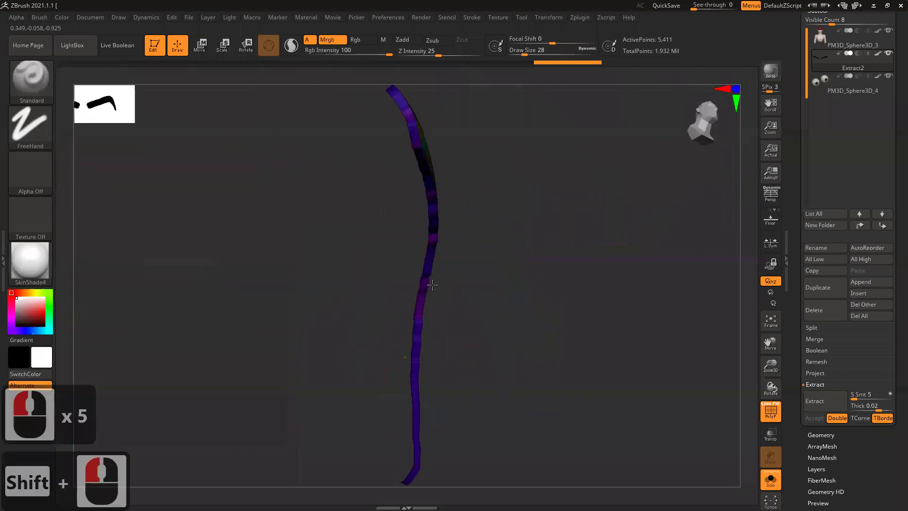
left_click(437, 318)
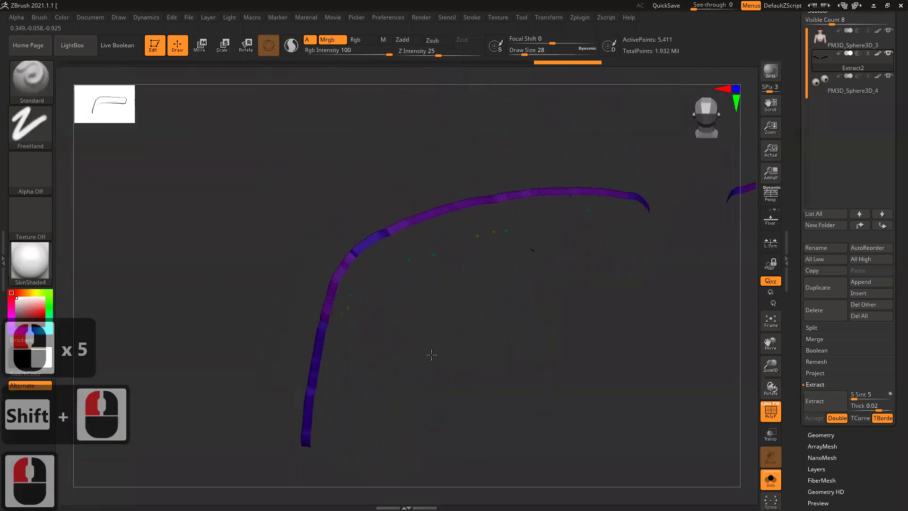
left_click(475, 335)
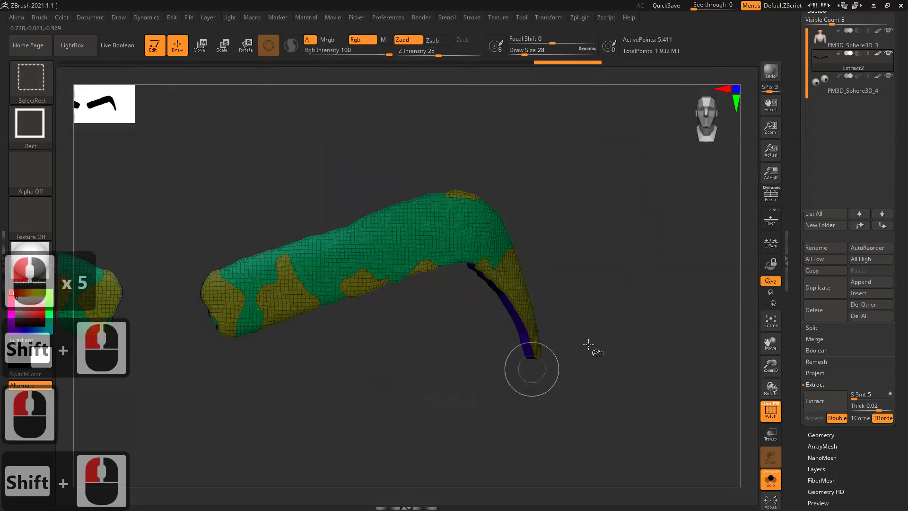
Regroup part of the eyebrow surface into its own polygroup with Ctrl+W.
left_click(661, 333)
left_click(594, 346)
right_click(540, 357)
key("ctrl+w")
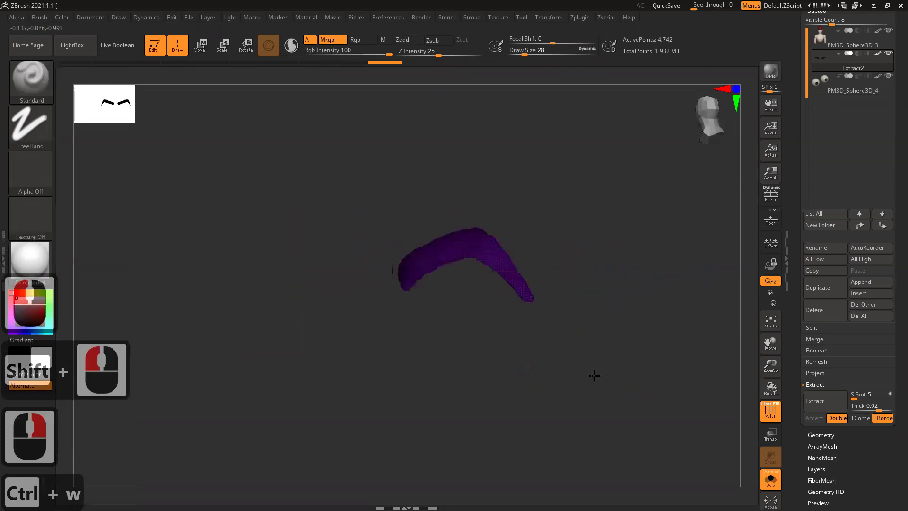
left_click(608, 370)
left_click(611, 360)
left_click(576, 359)
left_click(578, 342)
double_click(576, 342)
left_click(549, 337)
left_click(491, 326)
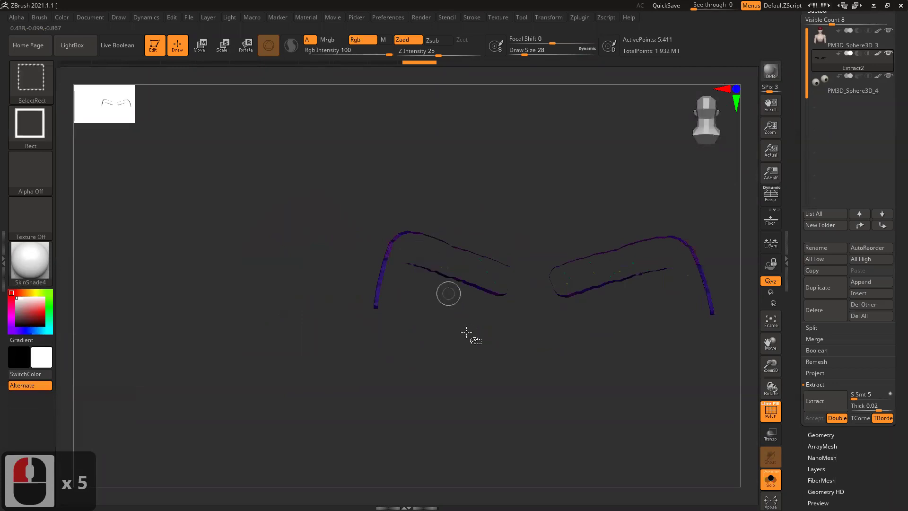
left_click(287, 311)
left_click(224, 267)
Isolate further eyebrow faces and assign them a second new polygroup.
left_click(443, 254)
left_click(457, 274)
left_click(425, 307)
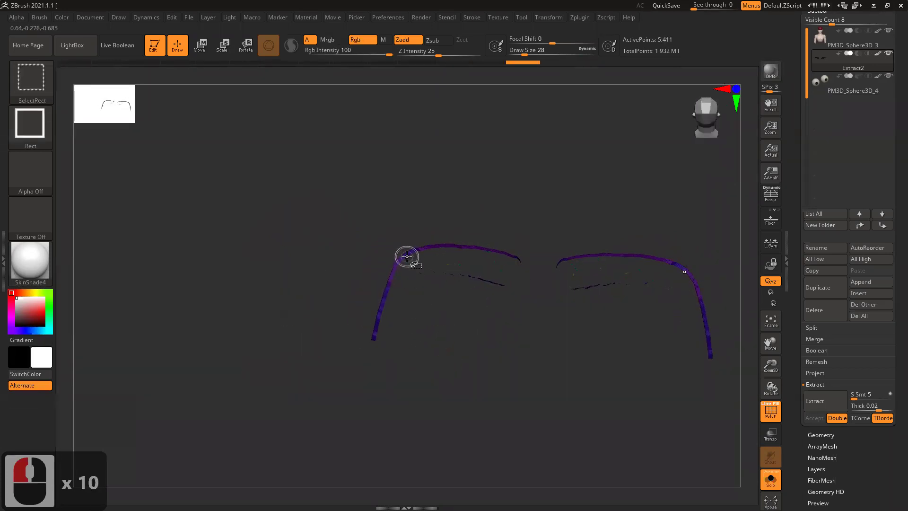
left_click(431, 279)
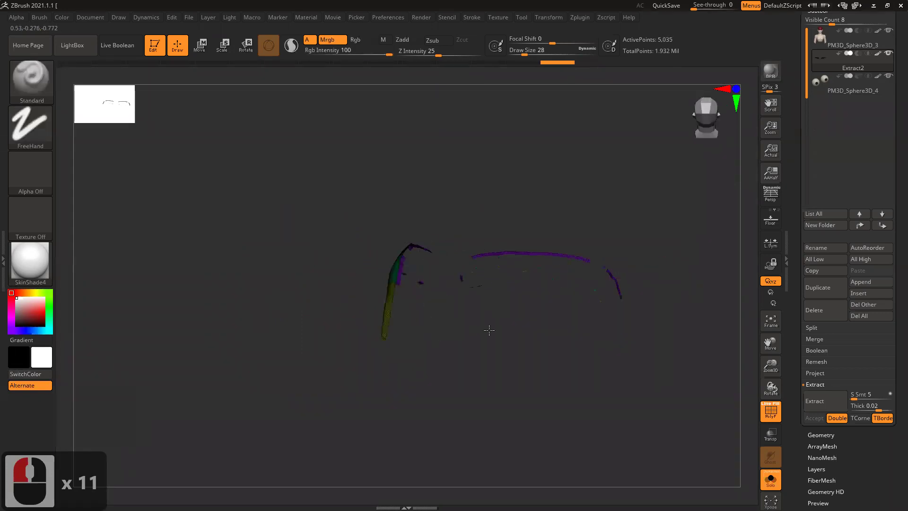
left_click(437, 306)
right_click(450, 303)
left_click(388, 290)
left_click(449, 231)
left_click(476, 207)
left_click(446, 387)
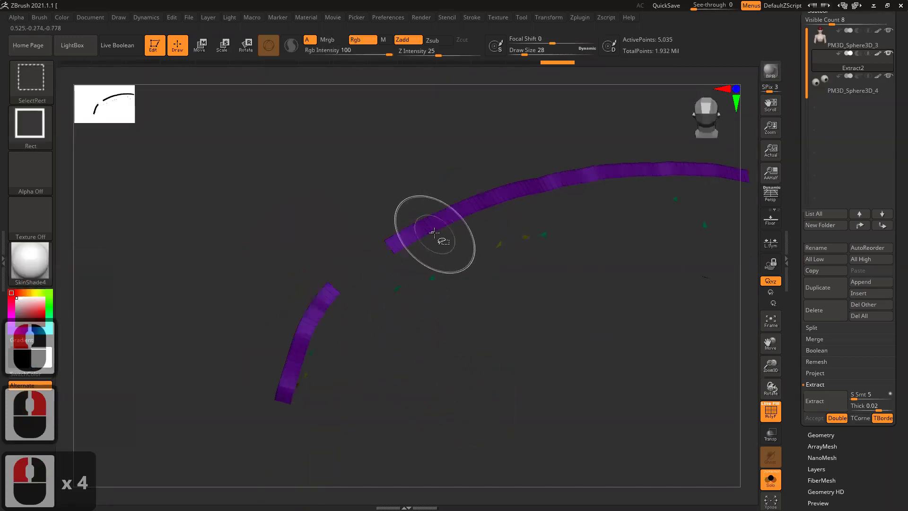
left_click(435, 231)
left_click(378, 295)
double_click(444, 350)
left_click(441, 344)
left_click(435, 359)
key("ctrl+w")
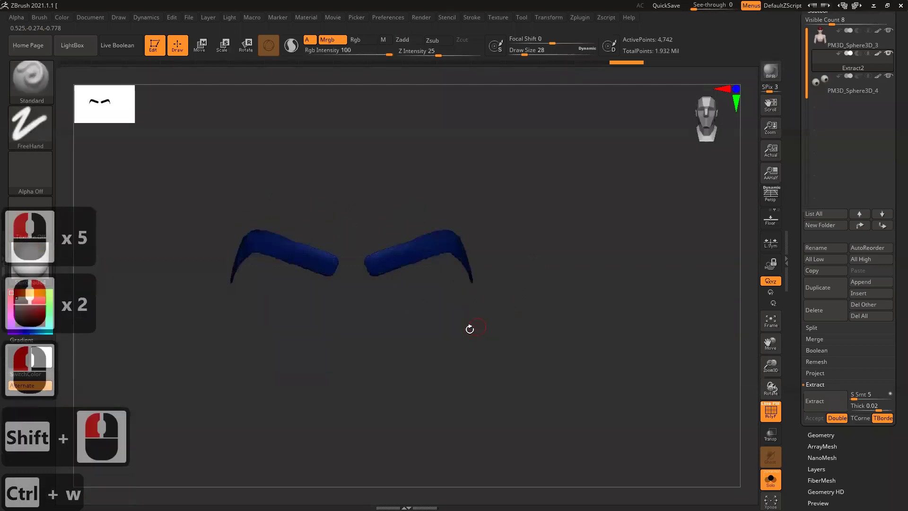
Group the remaining faces, show the whole eyebrow again and expand Tool > Geometry.
left_click(488, 365)
left_click(494, 314)
double_click(485, 316)
double_click(482, 246)
left_click(542, 305)
key("ctrl+w")
left_click(520, 291)
double_click(536, 253)
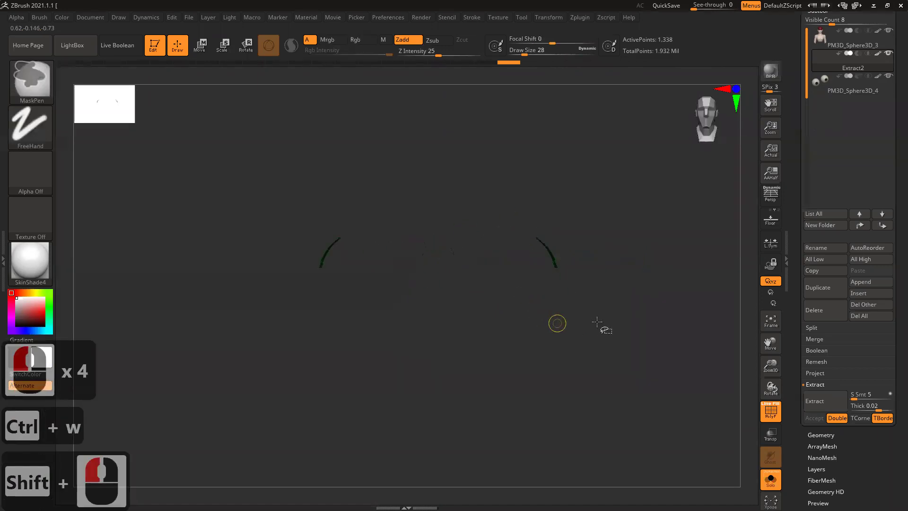
left_click(603, 319)
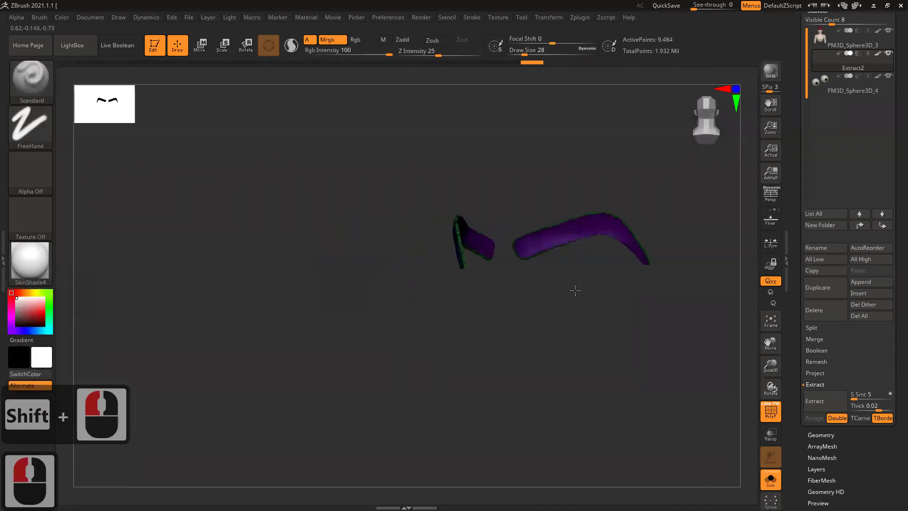
left_click(474, 286)
right_click(474, 296)
left_click(417, 278)
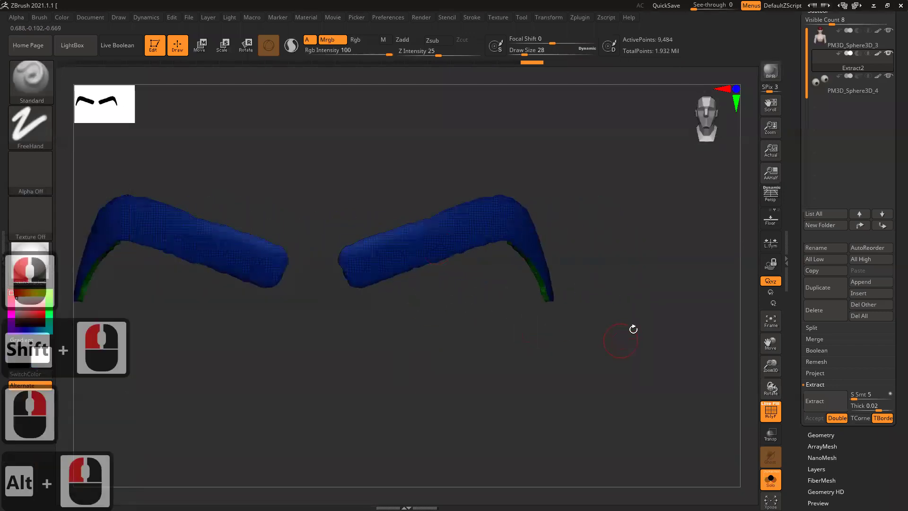
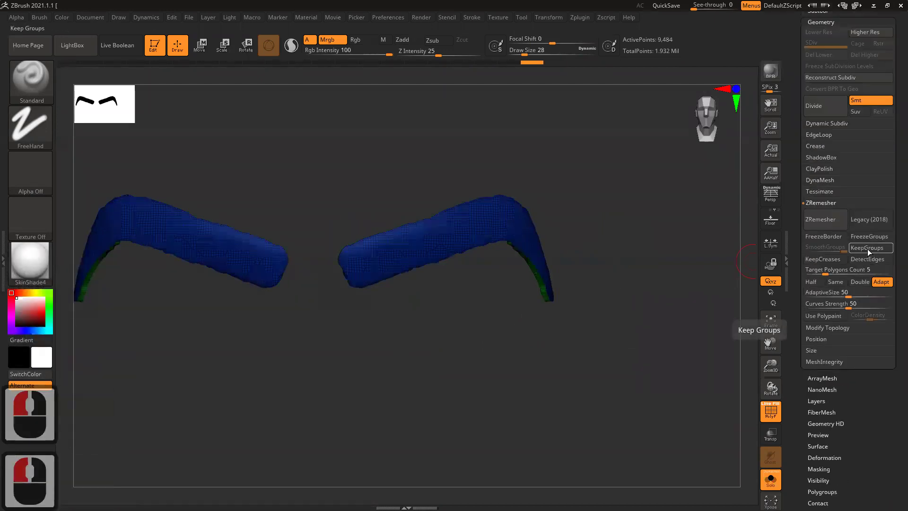
ZRemesh the eyebrow into clean quads with KeepGroups on and a lower Target Polygons Count.
left_click(870, 252)
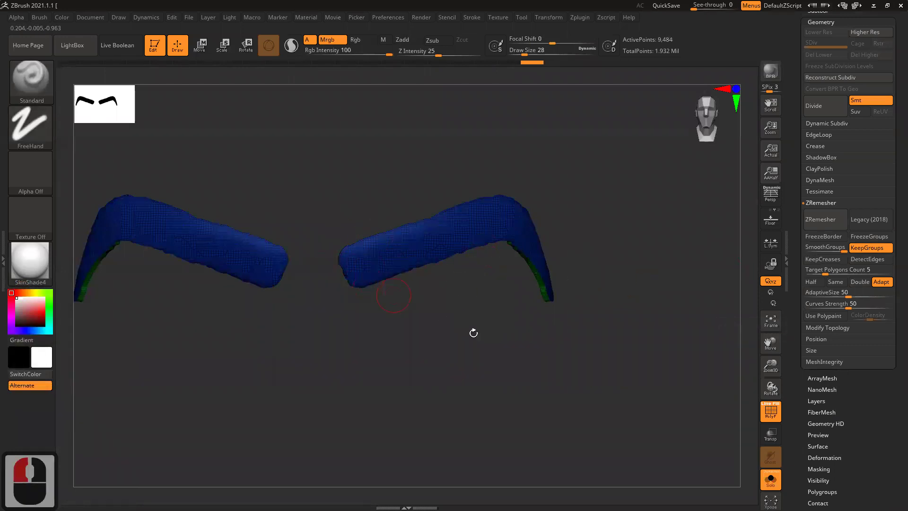
left_click(385, 300)
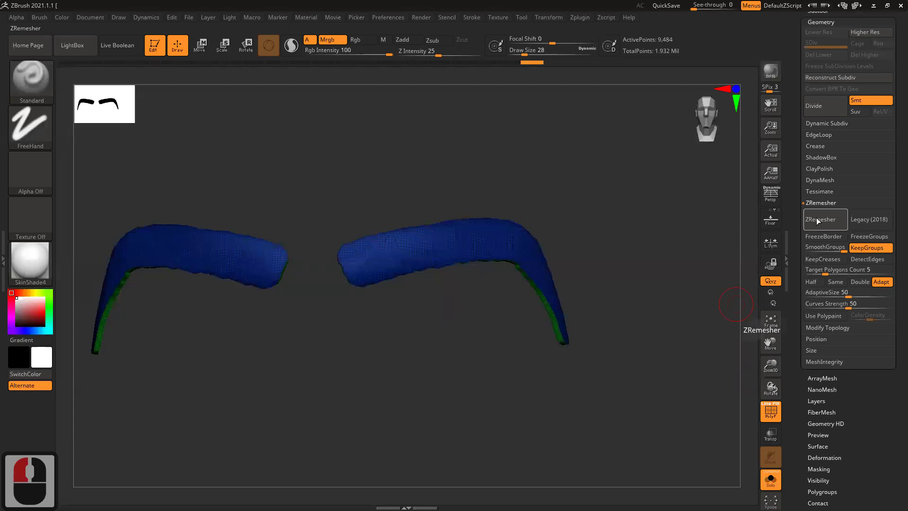
left_click(844, 280)
left_click_drag(767, 277, 597, 333)
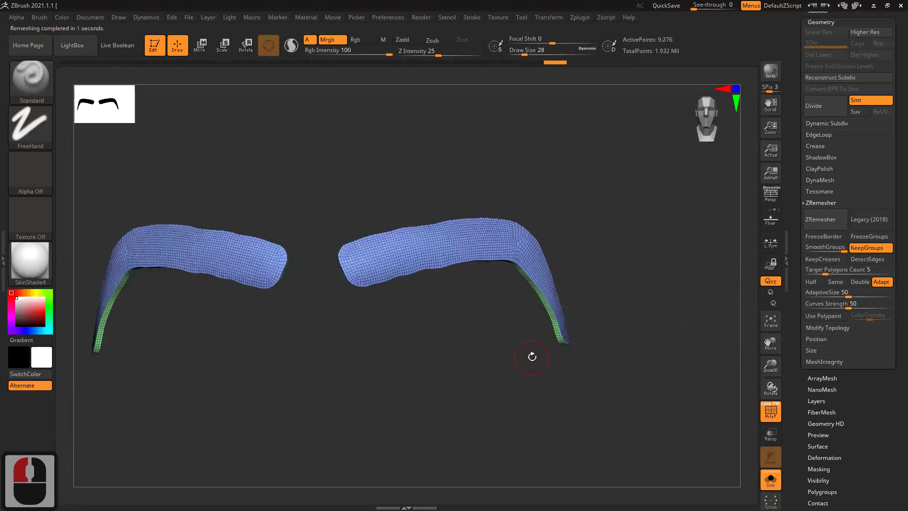
left_click(488, 297)
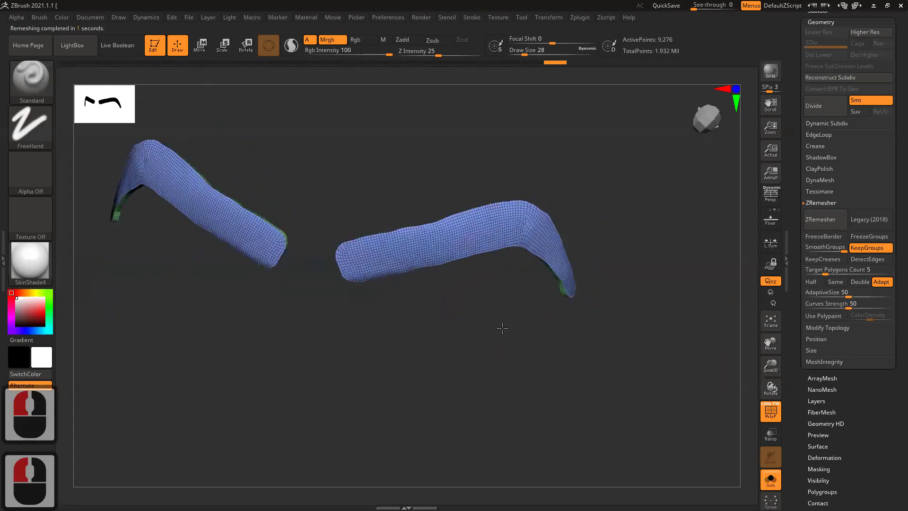
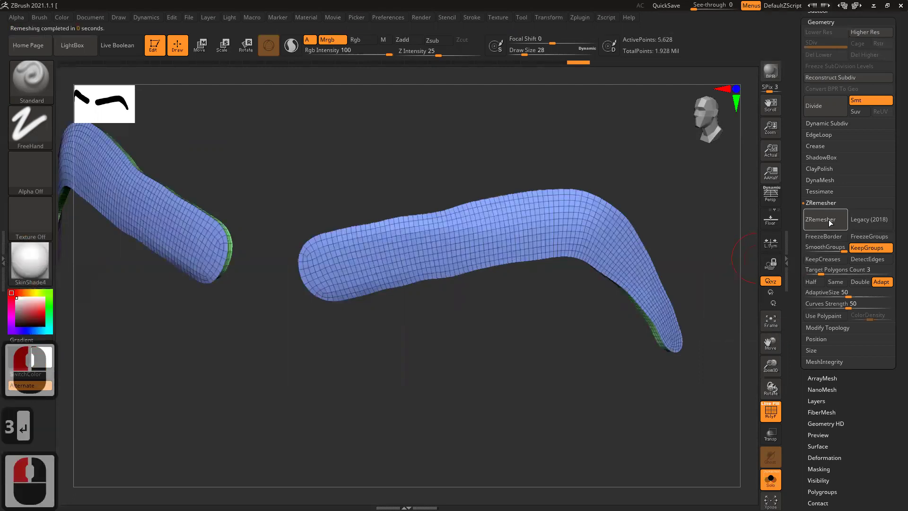
left_click(623, 239)
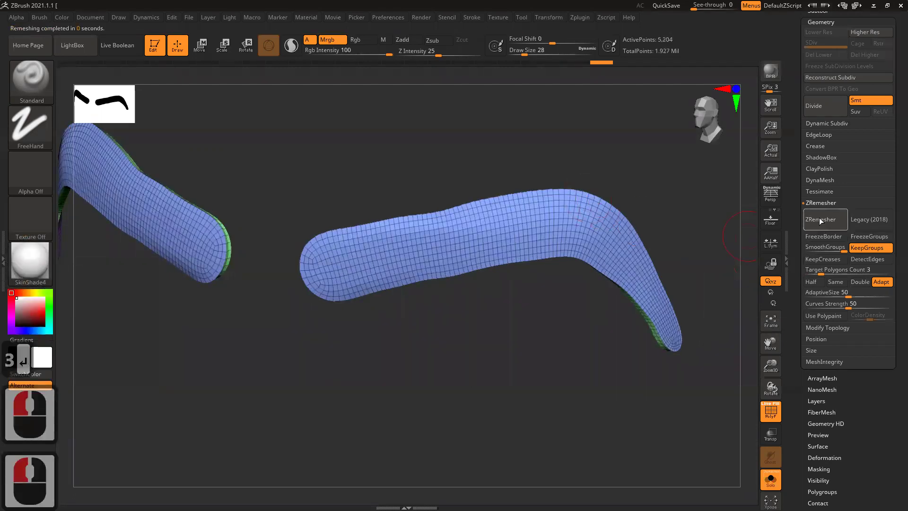
left_click(800, 234)
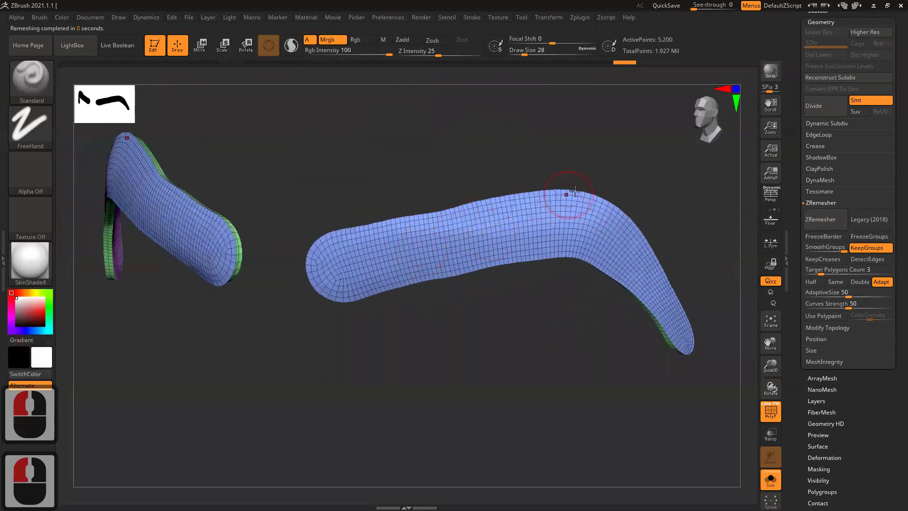
Polish the remeshed eyebrow into a smooth rounded form and bring back the bust.
left_click(546, 390)
right_click(466, 276)
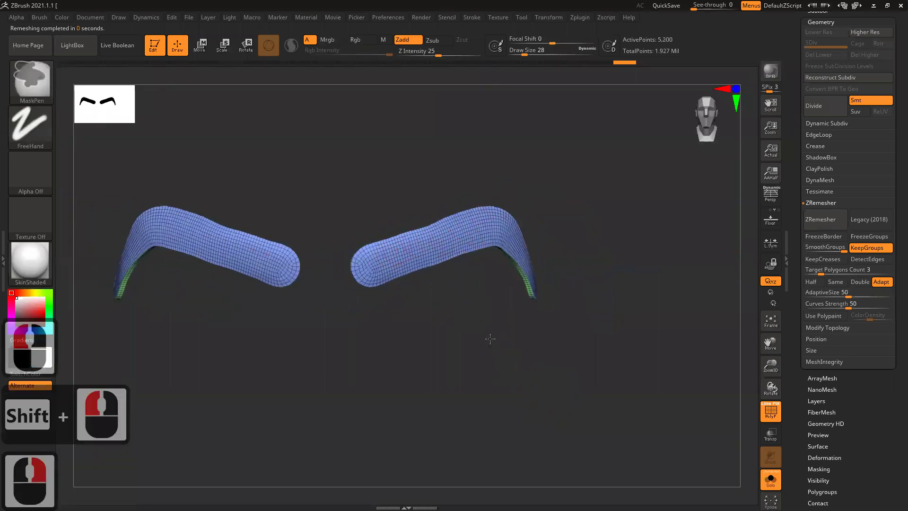
right_click(514, 356)
left_click(509, 345)
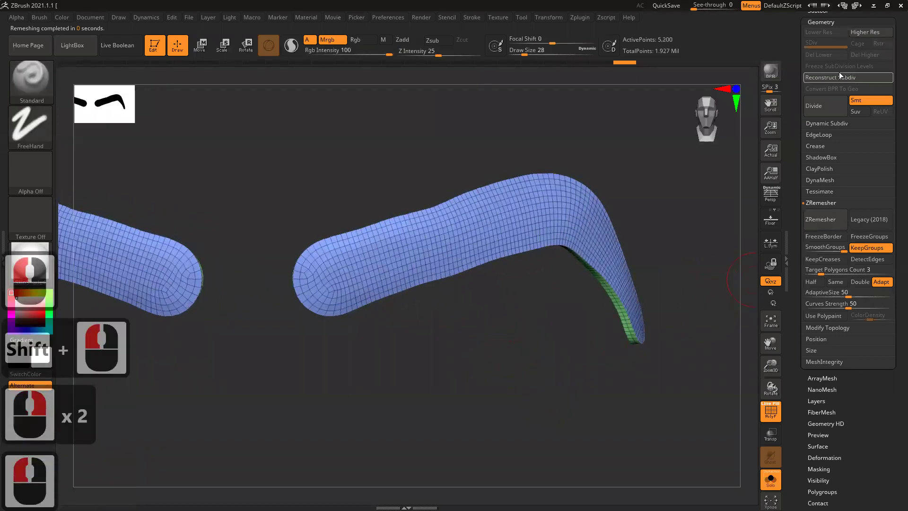
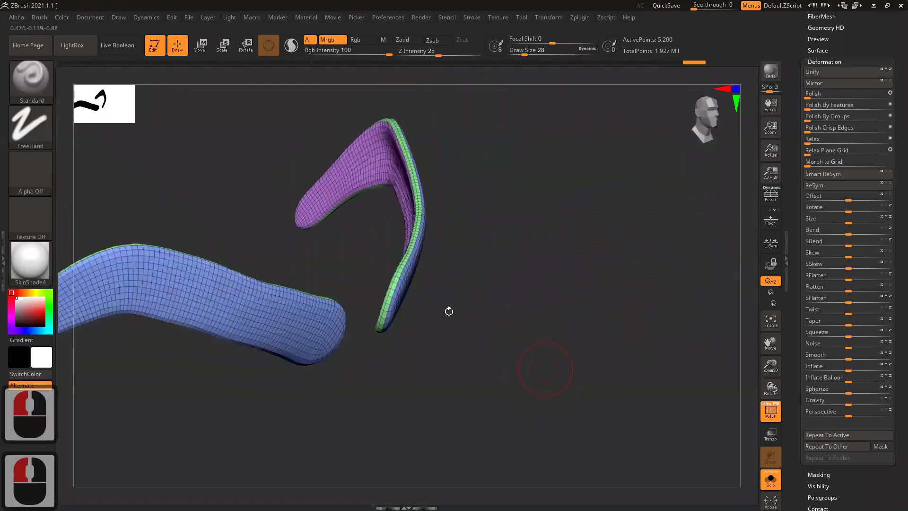
key("ctrl+z")
right_click(563, 275)
left_click(551, 262)
left_click(554, 266)
left_click(591, 267)
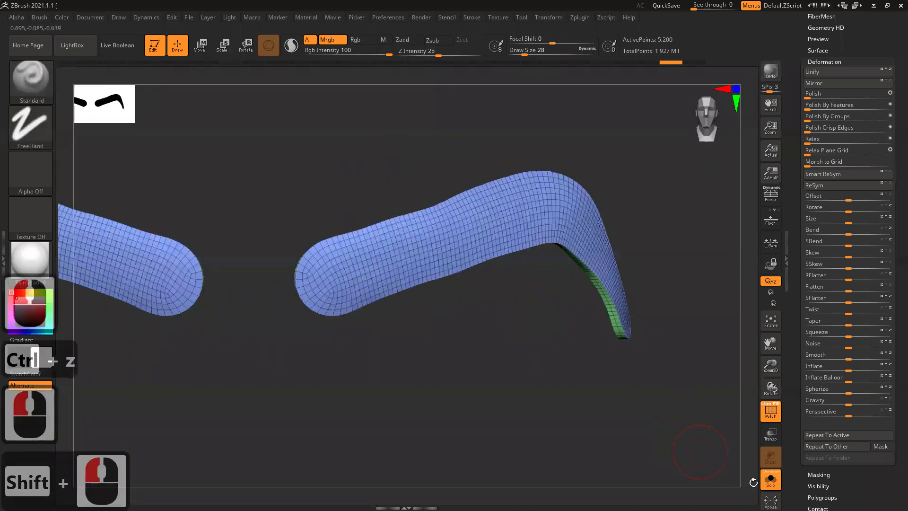
left_click(675, 414)
Show the full bust and refill the eyebrow subtool with black color and material.
key("f")
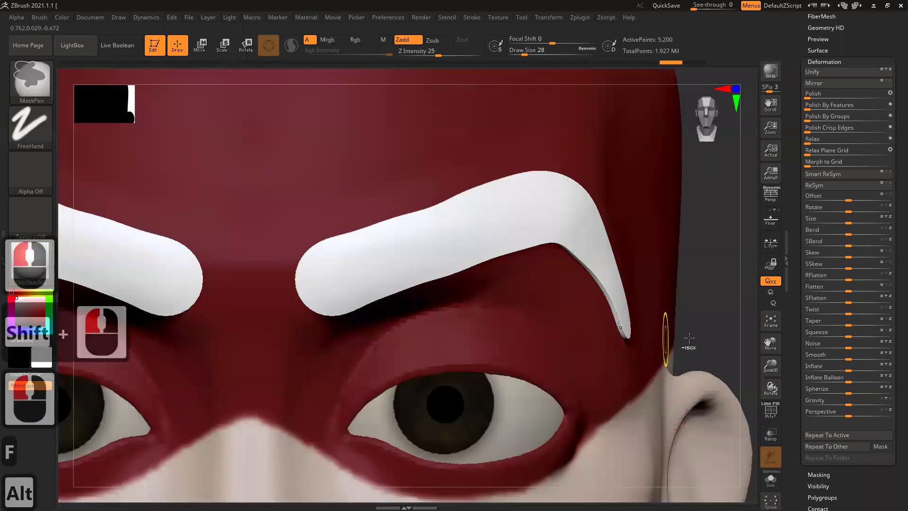
right_click(571, 300)
left_click(617, 332)
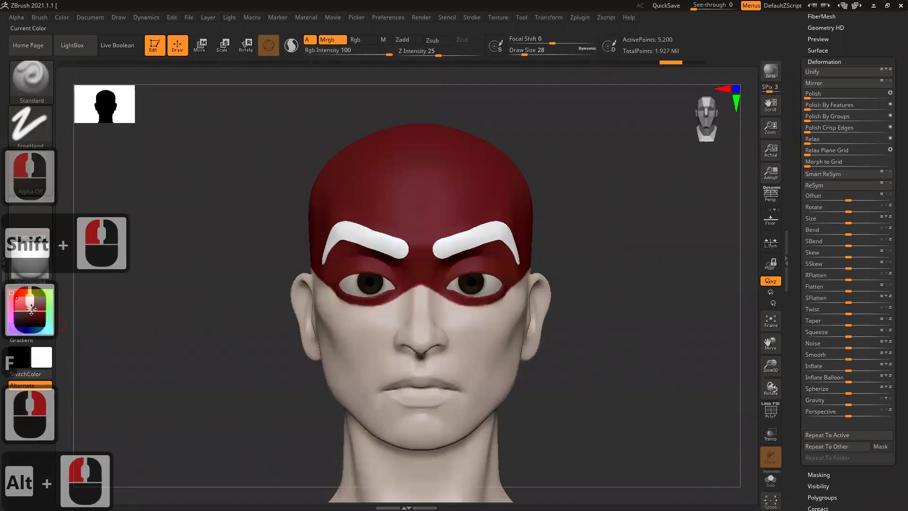
left_click(249, 287)
left_click(66, 23)
left_click(86, 222)
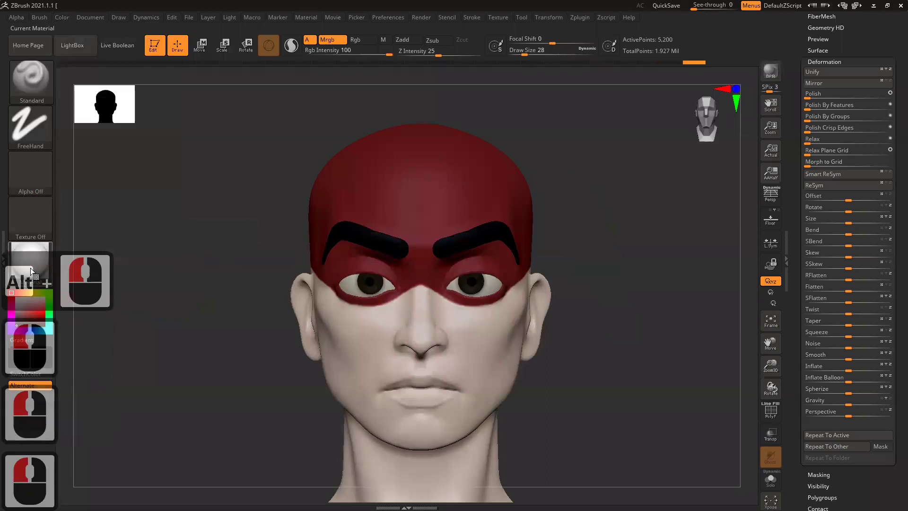
left_click(110, 303)
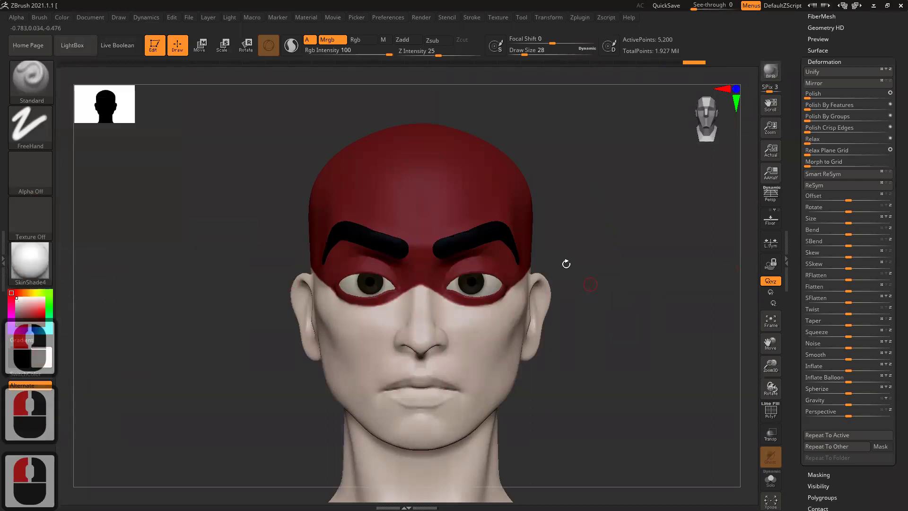
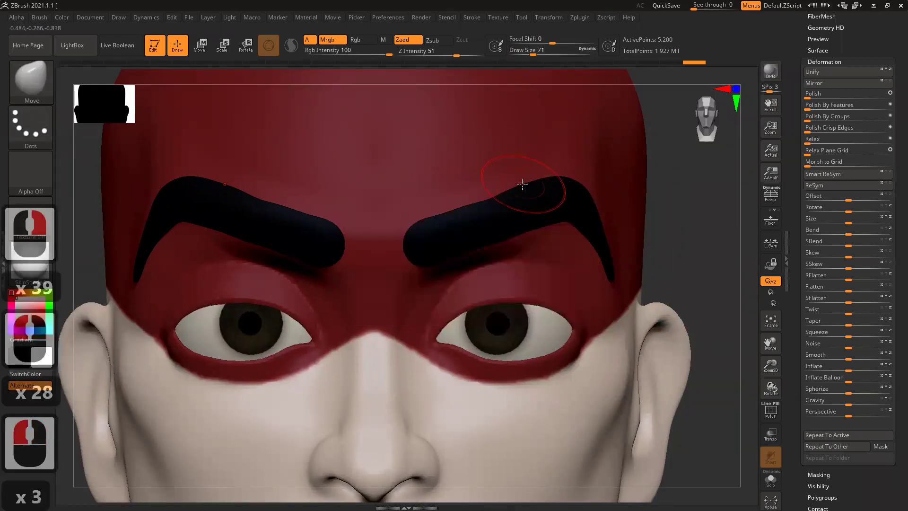
Start on the brow with the Move brush and set Draw Size 44 in the brush popup.
left_click(523, 184)
double_click(515, 189)
left_click_drag(545, 172, 699, 229)
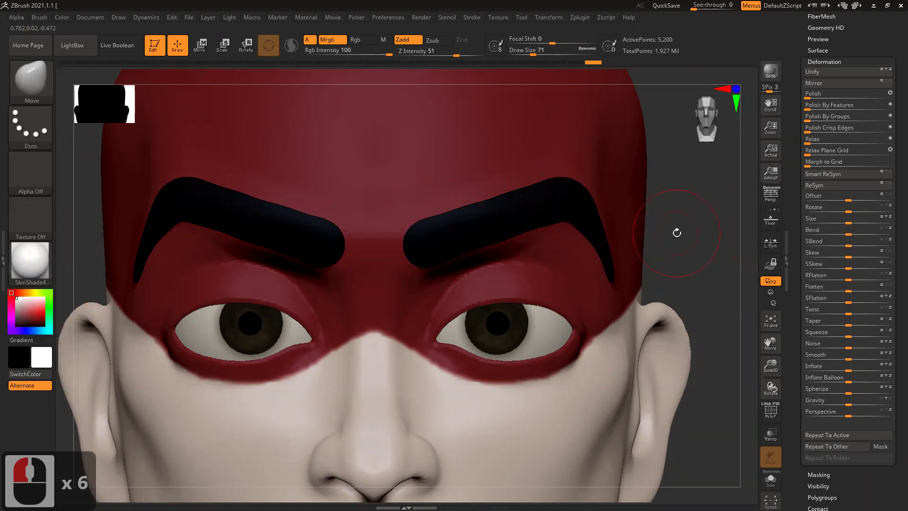
left_click(441, 258)
right_click(410, 299)
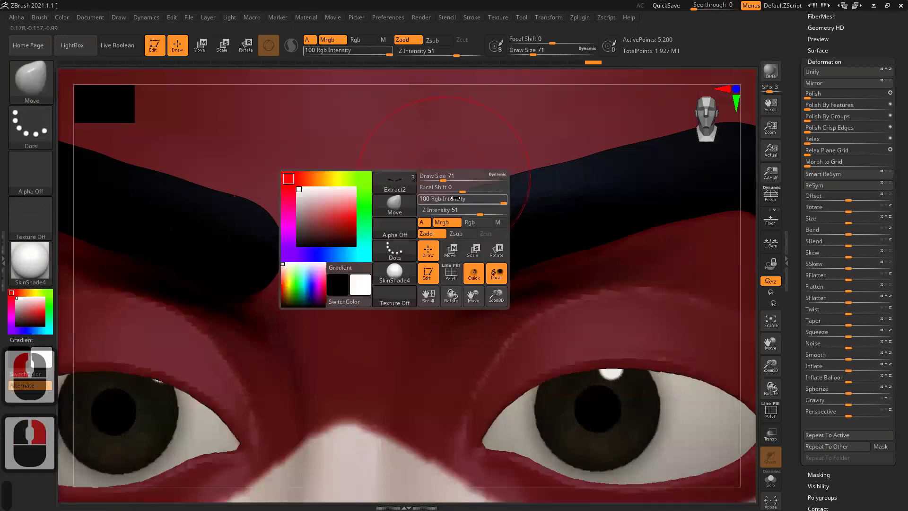
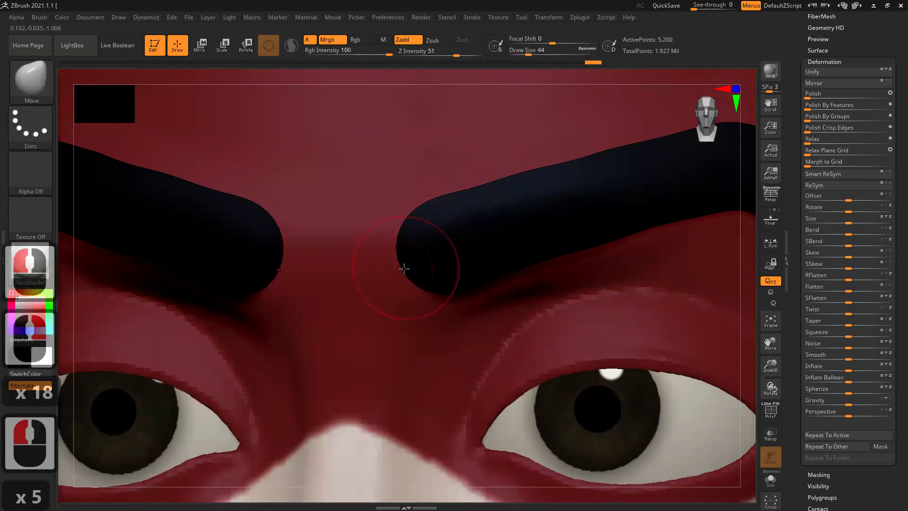
Flatten the top of the eyebrow arch with short Move strokes toward the outer end.
left_click(486, 181)
double_click(517, 173)
left_click(507, 178)
double_click(508, 181)
left_click(521, 174)
left_click(581, 154)
left_click(604, 146)
left_click(580, 158)
Square off the inner end of the eyebrow with repeated small nudges.
left_click(435, 224)
left_click(404, 248)
left_click(405, 255)
left_click(407, 258)
double_click(411, 260)
double_click(406, 244)
left_click(409, 263)
double_click(416, 275)
left_click(400, 248)
left_click(401, 235)
left_click(403, 239)
left_click(412, 260)
left_click(426, 270)
Pull the outer end of the brow into a thinner, tapering tail.
left_click(563, 161)
double_click(581, 156)
double_click(612, 142)
double_click(623, 139)
double_click(597, 147)
double_click(581, 154)
left_click(563, 158)
double_click(508, 175)
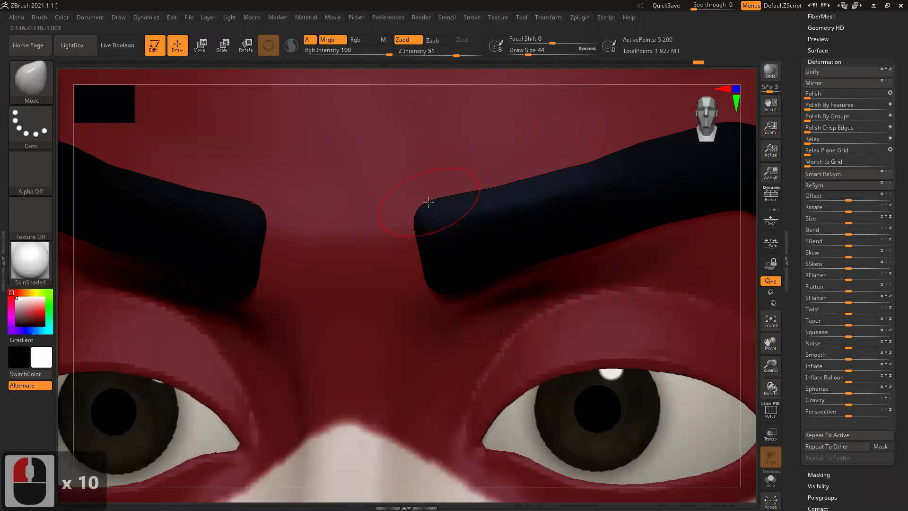
Run a smoothing pass along the whole arch from inner end to tail.
left_click(428, 216)
left_click(446, 286)
double_click(445, 270)
double_click(445, 227)
double_click(474, 202)
double_click(509, 190)
double_click(523, 182)
double_click(547, 175)
left_click(587, 162)
Turn the head for a new angle and adjust the brush settings in the popup.
left_click_drag(637, 146, 548, 246)
right_click(508, 231)
right_click(489, 262)
left_click(427, 286)
left_click(542, 189)
right_click(618, 266)
left_click(535, 221)
Thin the brow along its upper edge, working from the inner end outward.
left_click(350, 236)
left_click(359, 234)
left_click(373, 233)
double_click(387, 229)
double_click(394, 227)
double_click(416, 223)
double_click(434, 220)
double_click(458, 214)
left_click(445, 219)
left_click_drag(450, 216, 448, 216)
left_click_drag(491, 215, 669, 164)
left_click(669, 164)
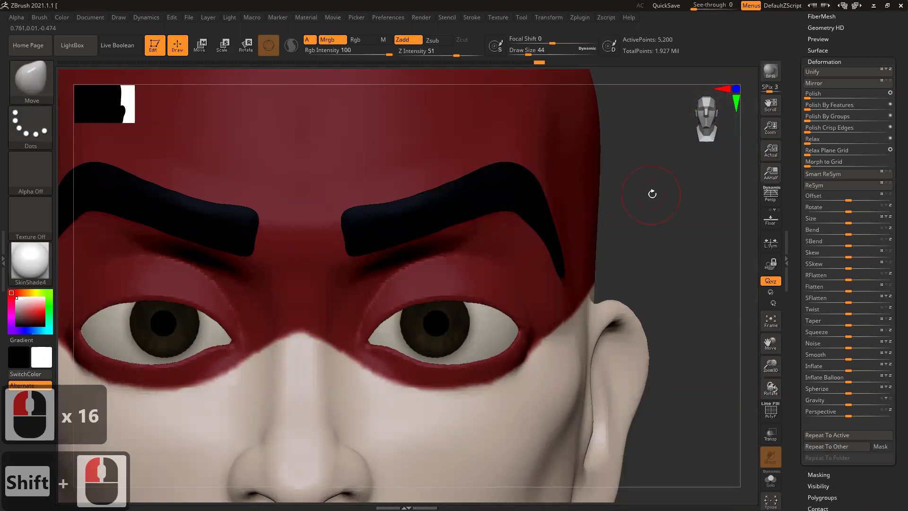
Reshape the lower edge of the arch down toward the outer side.
left_click(535, 210)
double_click(514, 207)
double_click(522, 207)
double_click(528, 208)
double_click(536, 219)
left_click(543, 227)
left_click(540, 229)
double_click(543, 232)
double_click(552, 238)
left_click(559, 245)
left_click_drag(568, 256, 705, 212)
Trace the underside of the brow back to the inner end to even its thickness.
left_click(499, 210)
double_click(490, 211)
double_click(475, 215)
double_click(466, 219)
left_click(459, 222)
double_click(448, 221)
left_click(440, 227)
double_click(433, 230)
double_click(428, 232)
double_click(418, 235)
left_click(404, 239)
double_click(403, 240)
left_click(395, 243)
double_click(385, 246)
left_click(375, 249)
left_click_drag(364, 248, 320, 256)
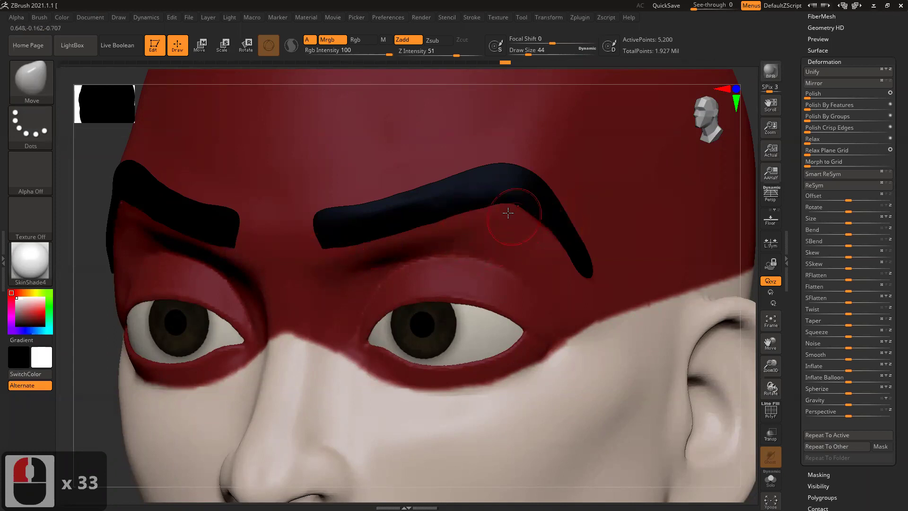
Refine the descending outer tail into a sharper taper.
left_click(523, 204)
double_click(530, 206)
double_click(537, 216)
double_click(542, 226)
left_click(560, 238)
left_click(562, 253)
left_click(571, 263)
left_click(576, 273)
left_click(576, 276)
left_click(593, 263)
left_click(602, 256)
right_click(563, 261)
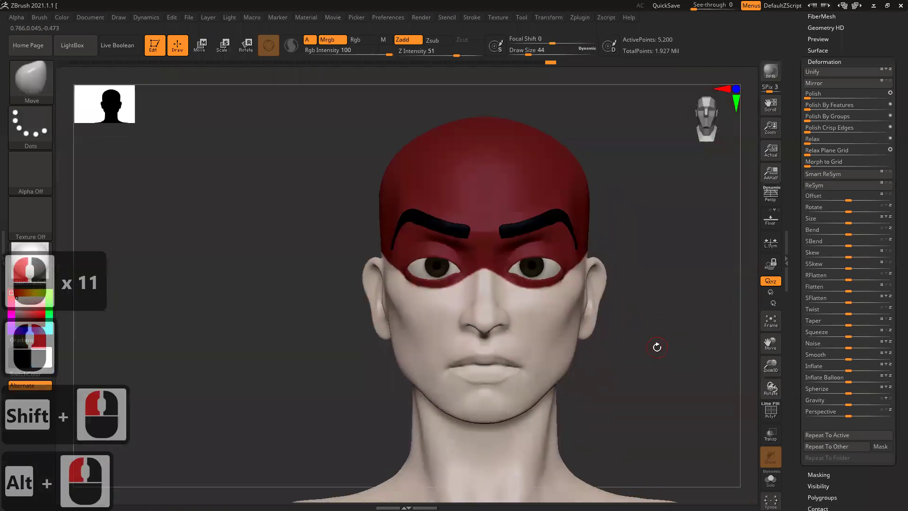
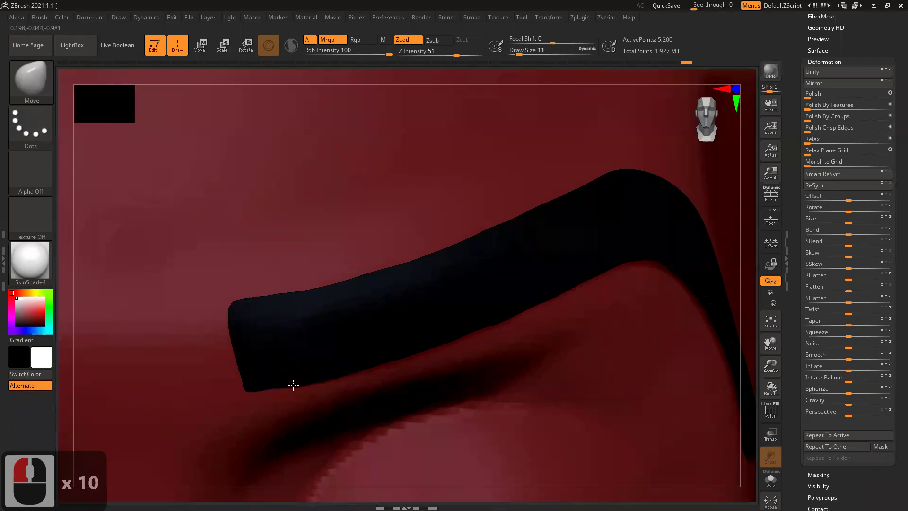
Clean the eyebrow edges against the red mask at Draw Size 11, then QuickSave the project.
left_click(293, 382)
right_click(342, 307)
left_click(591, 317)
left_click(577, 320)
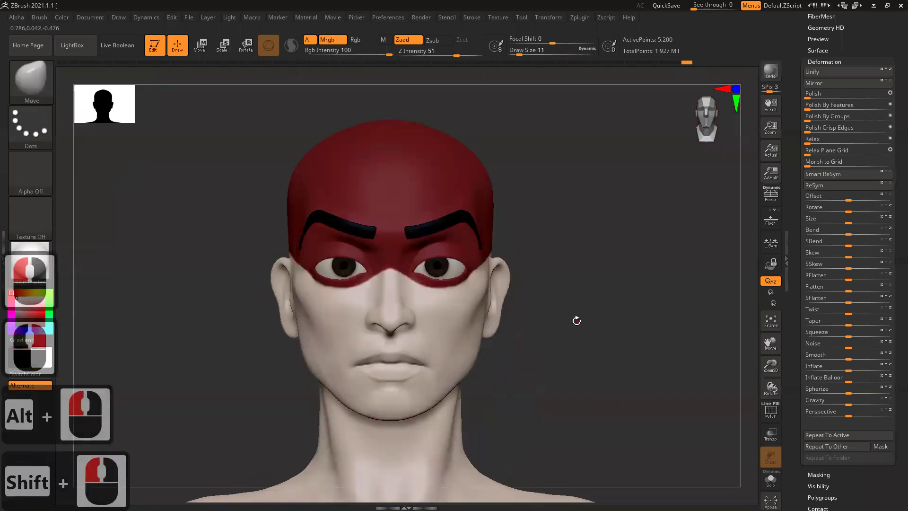
key("9")
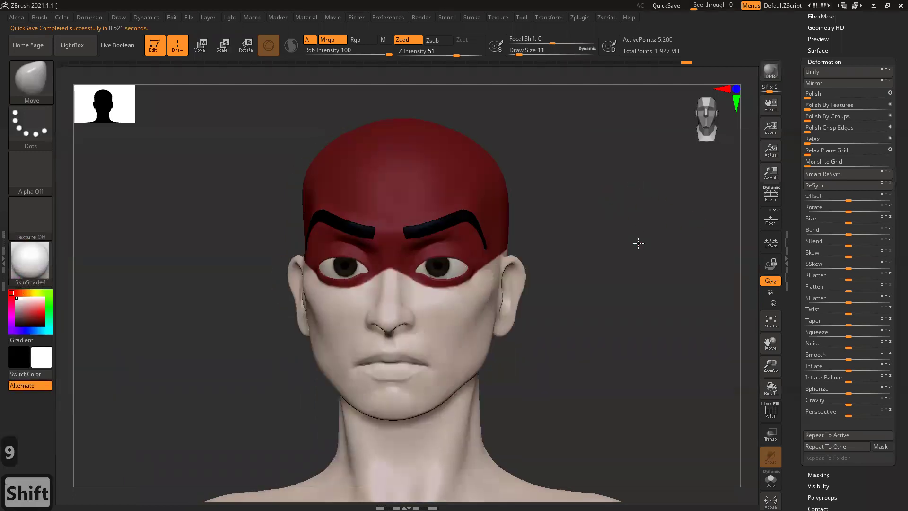
left_click_drag(653, 254, 557, 386)
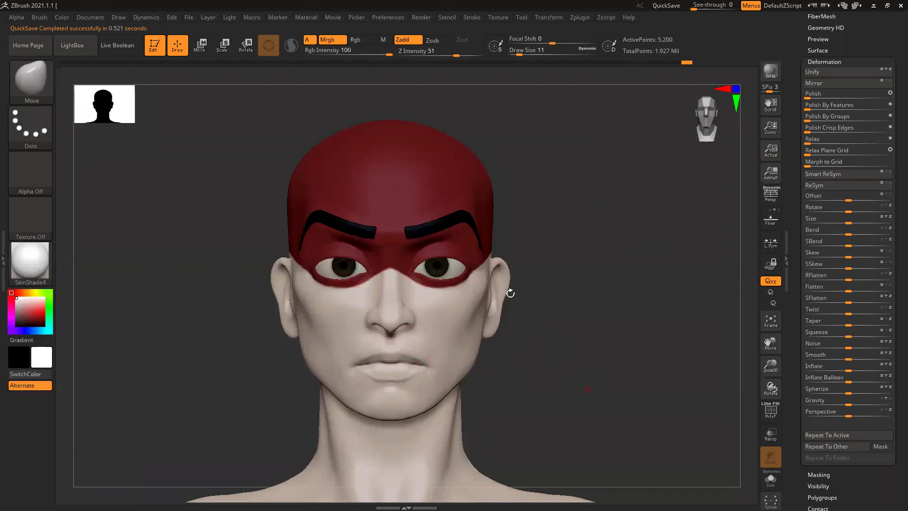
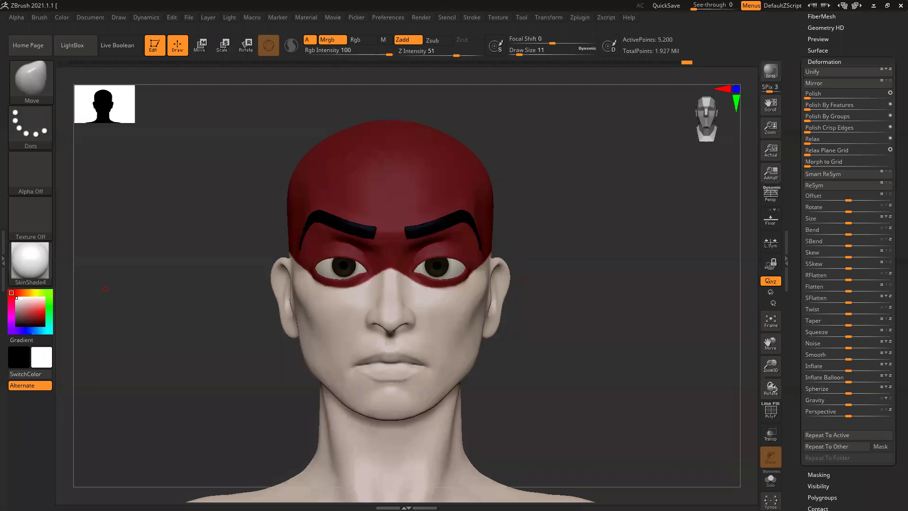
Orbit the bust and Alt-select the head mesh to make PM3D_Sphere3D_3 the active subtool.
left_click(594, 279)
right_click(575, 308)
left_click(658, 297)
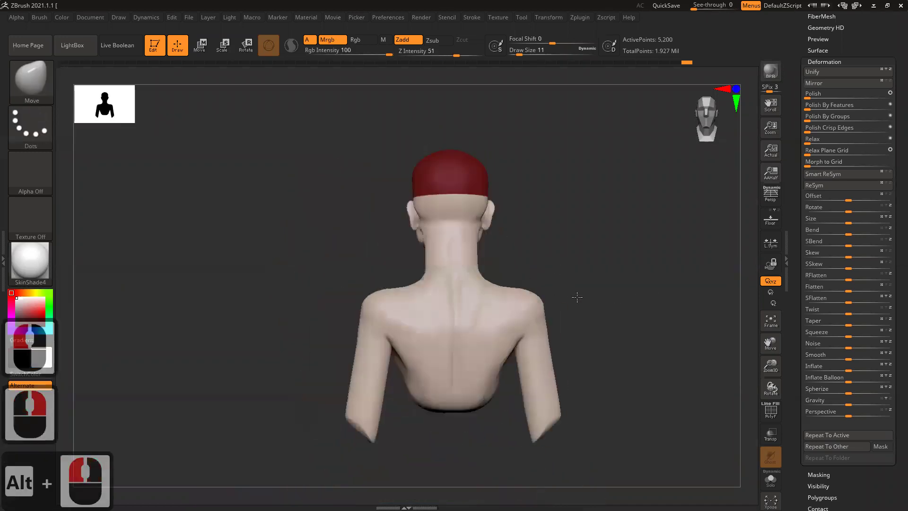
left_click(637, 311)
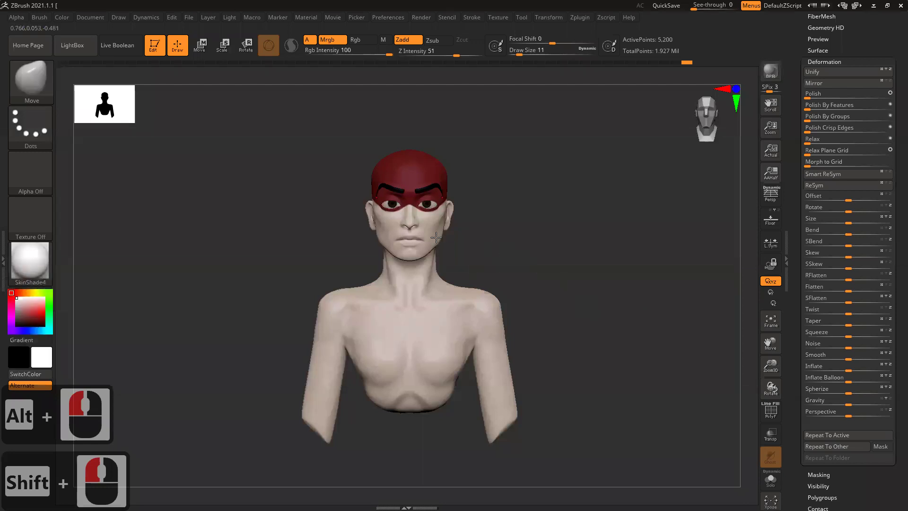
left_click(458, 247)
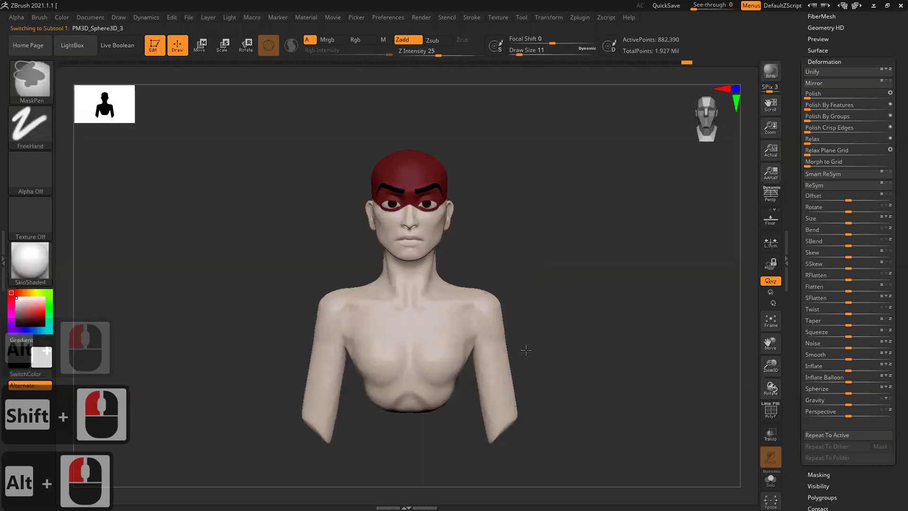
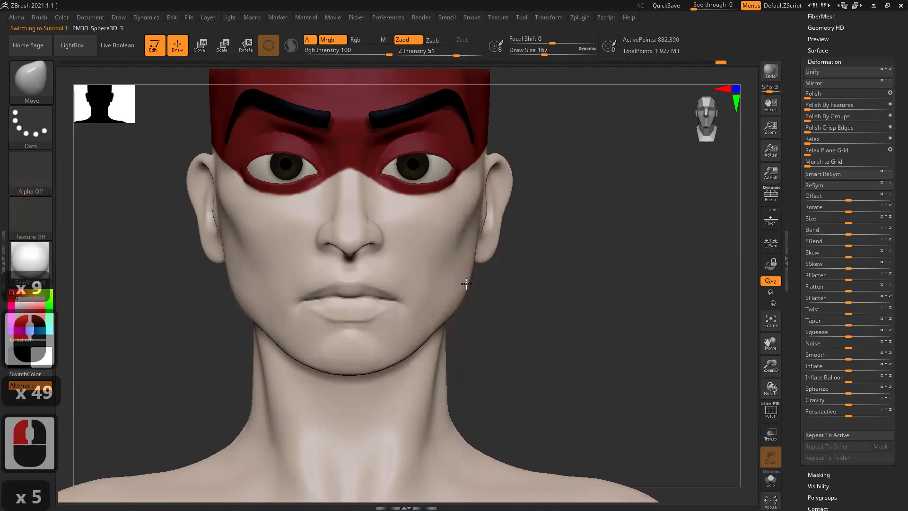
Sculpt the cheek edge in front of the ear with Draw Size 167 lazy-mouse strokes.
left_click(479, 283)
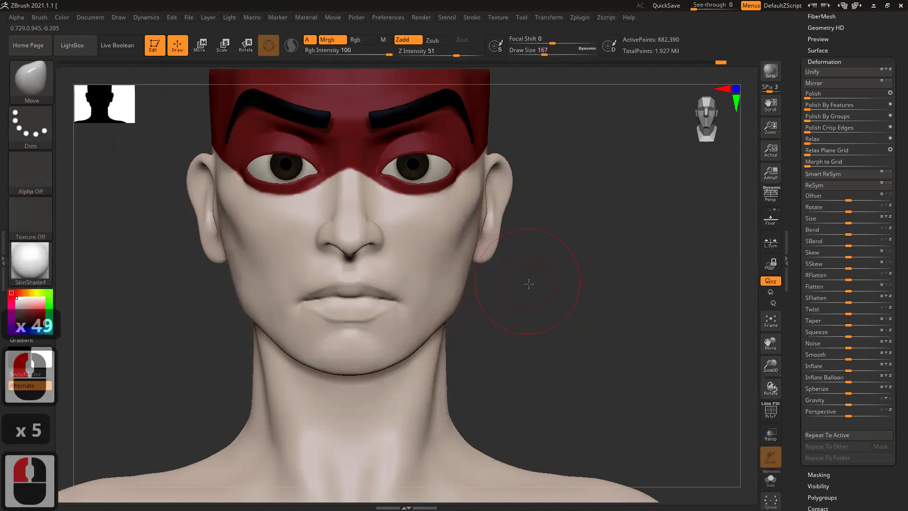
left_click(481, 284)
left_click(481, 250)
left_click(484, 231)
left_click(483, 231)
left_click(481, 230)
left_click(479, 229)
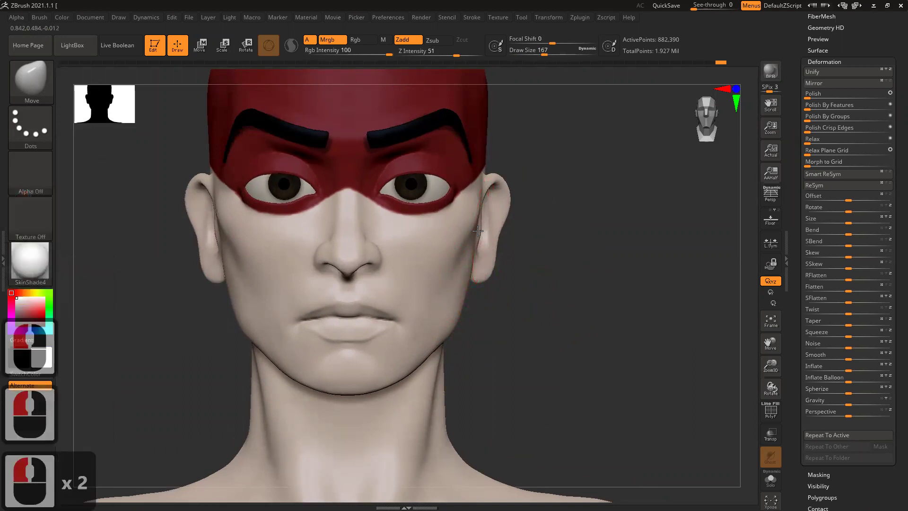
left_click(478, 235)
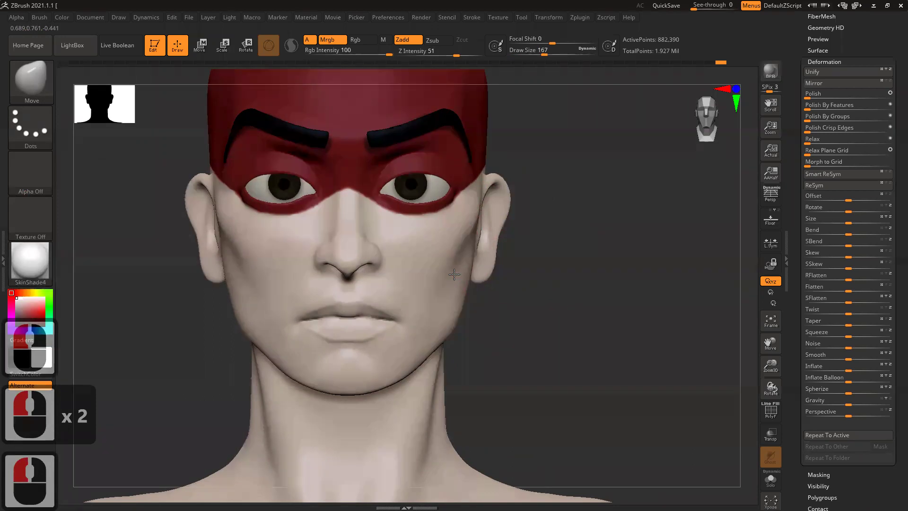
left_click(454, 266)
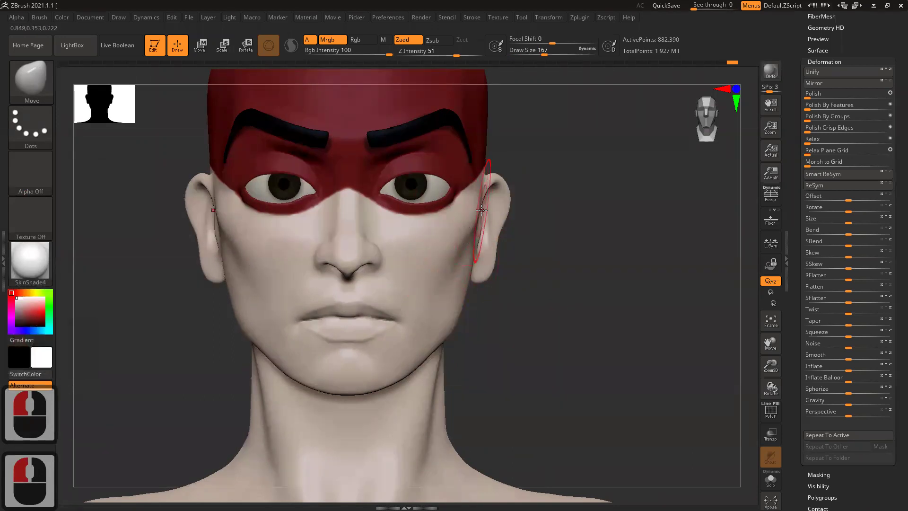
left_click(468, 221)
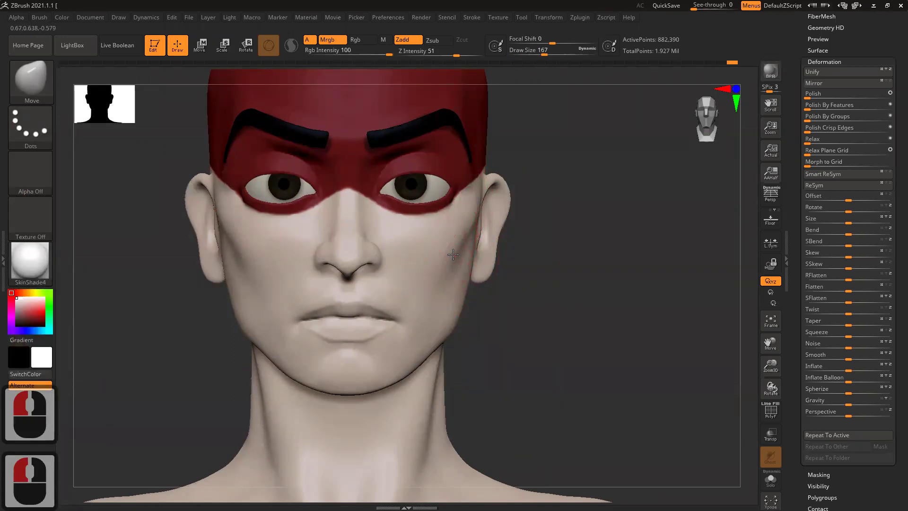
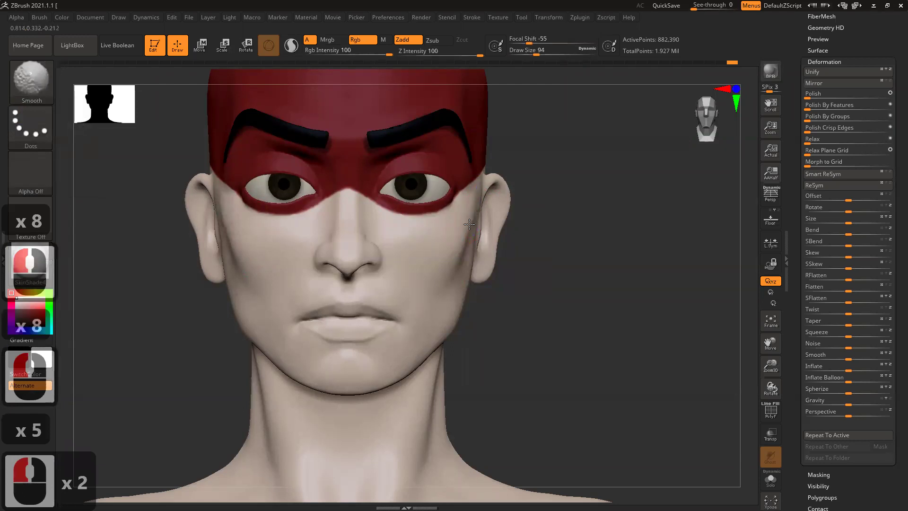
left_click(438, 271)
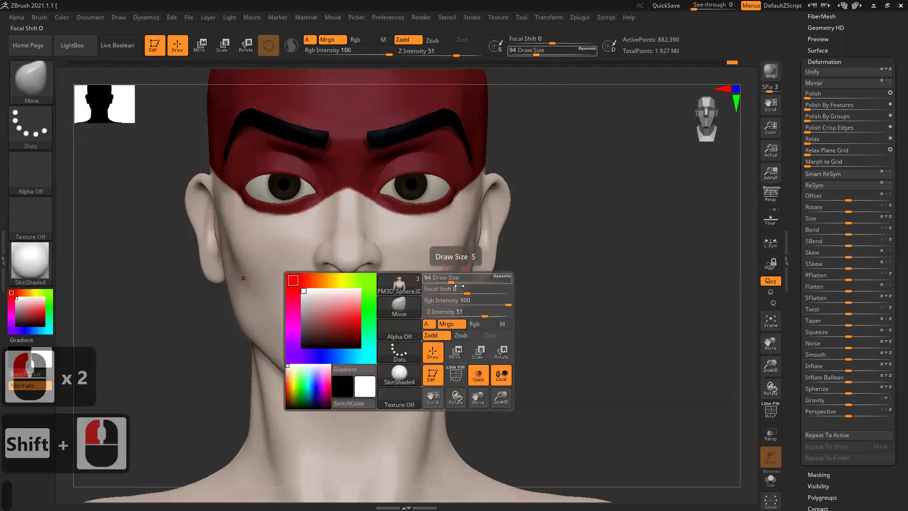
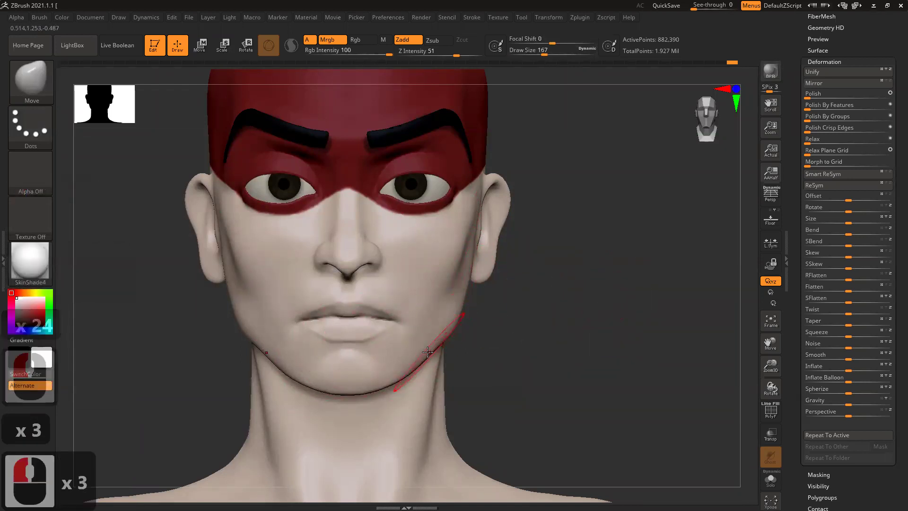
Refine the jawline down to the chin, then frame the whole bust in view.
left_click(463, 306)
left_click(464, 306)
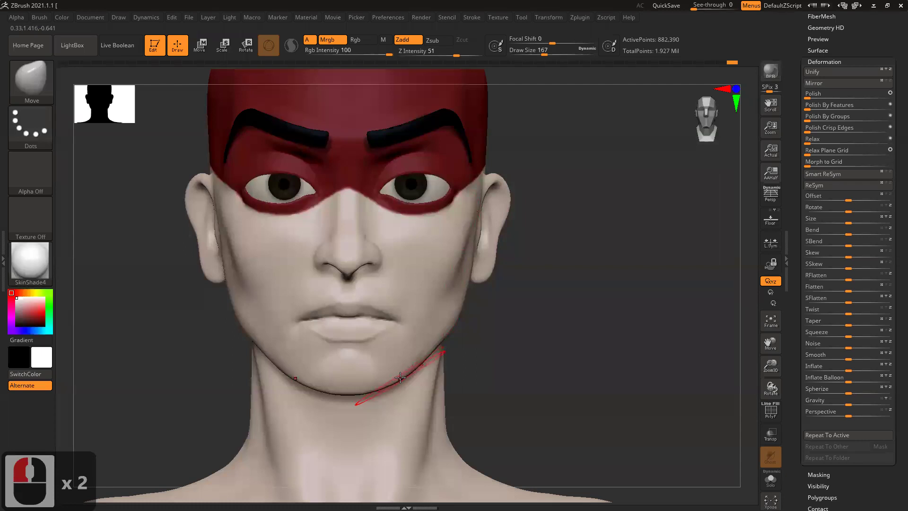
left_click(377, 382)
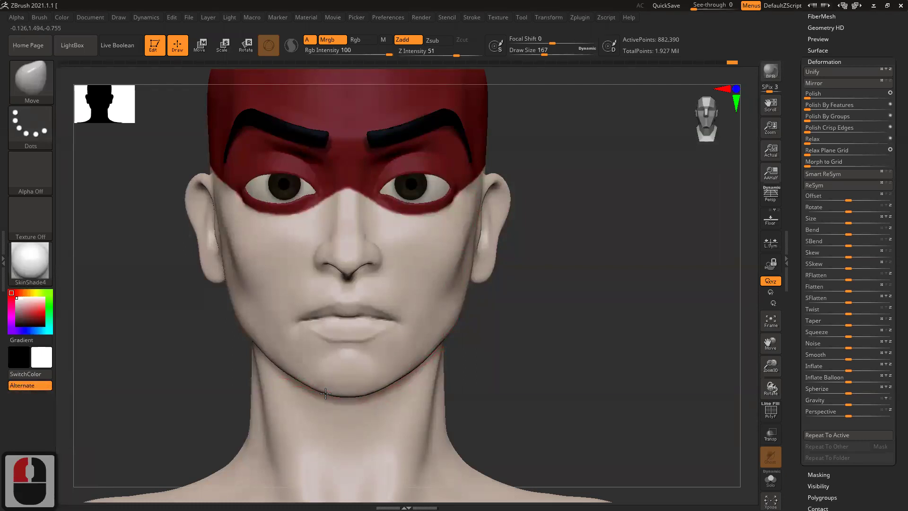
left_click(322, 389)
double_click(303, 377)
left_click(291, 369)
double_click(292, 369)
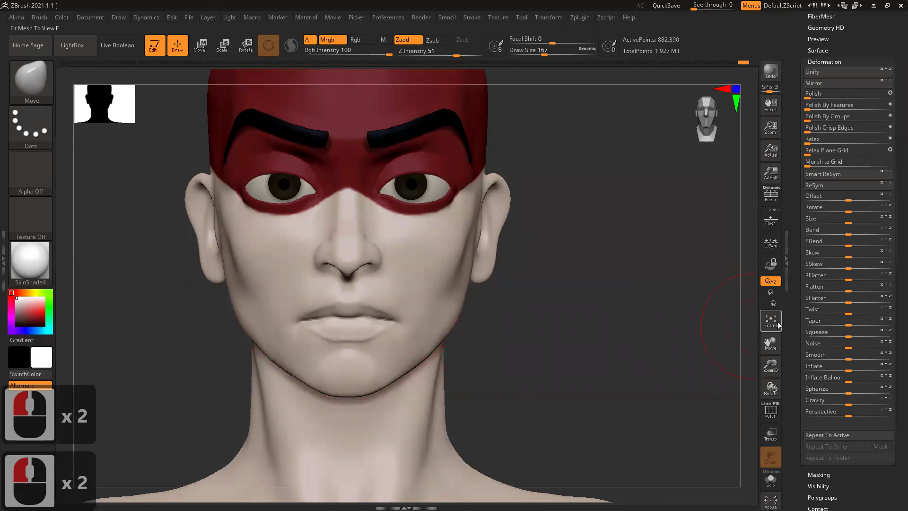
right_click(617, 335)
right_click(591, 301)
right_click(591, 268)
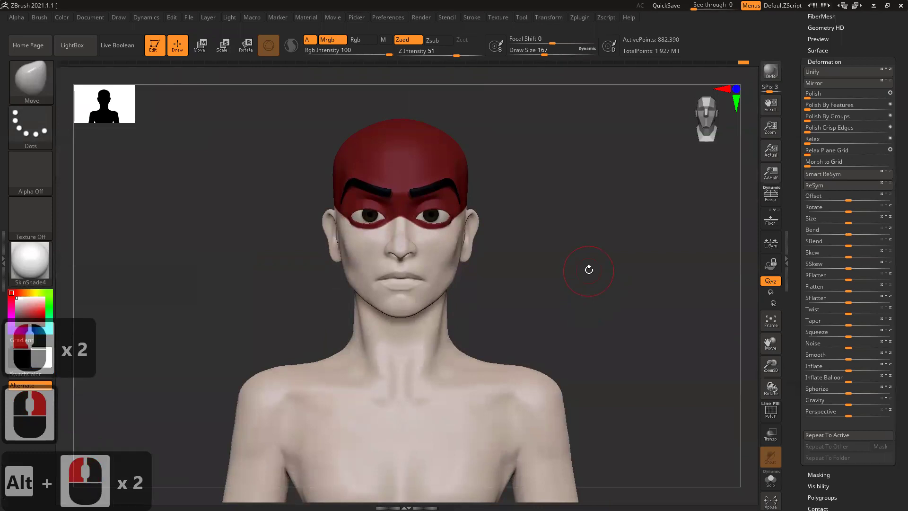
double_click(592, 268)
left_click(591, 268)
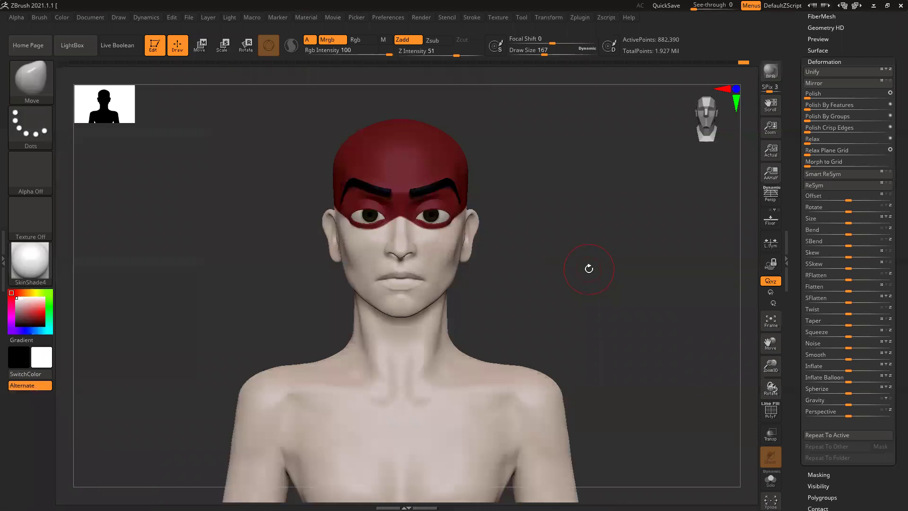
left_click(552, 272)
left_click(595, 289)
left_click(635, 292)
right_click(564, 295)
left_click(579, 307)
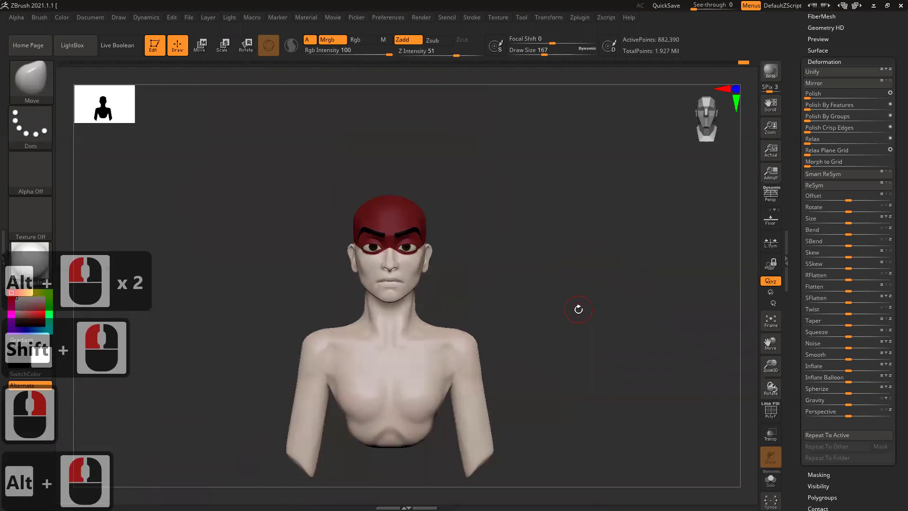